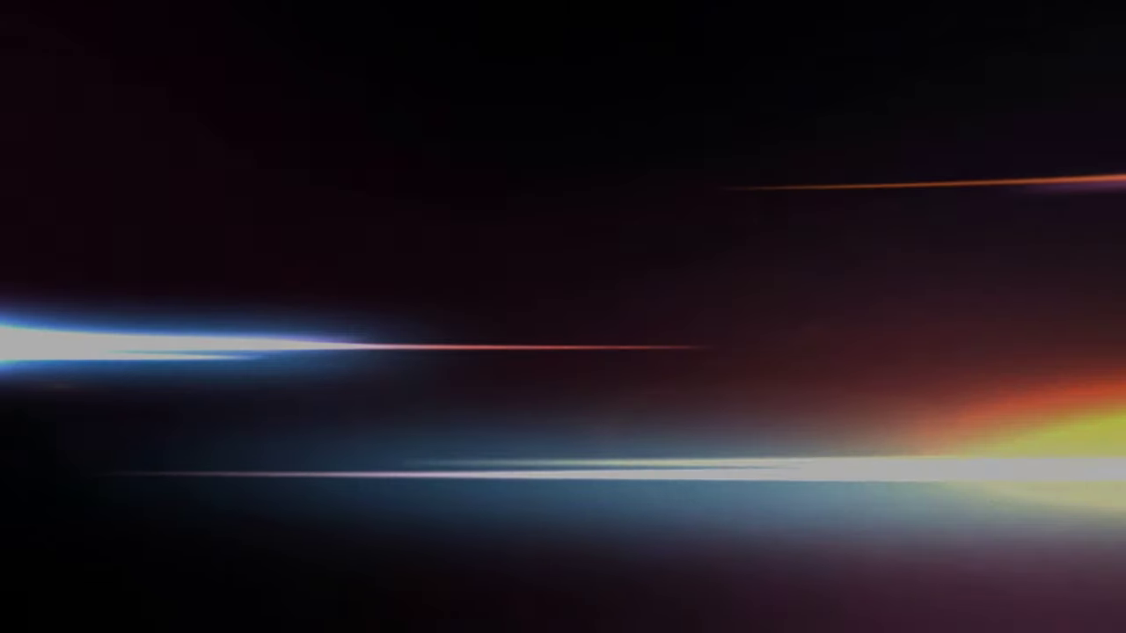
Select the cube, camera and light in the default scene that already has a rigid body world.
key(alt+a)
Delete the default cube, camera and light and add a new cylinder at the origin.
click(511, 306)
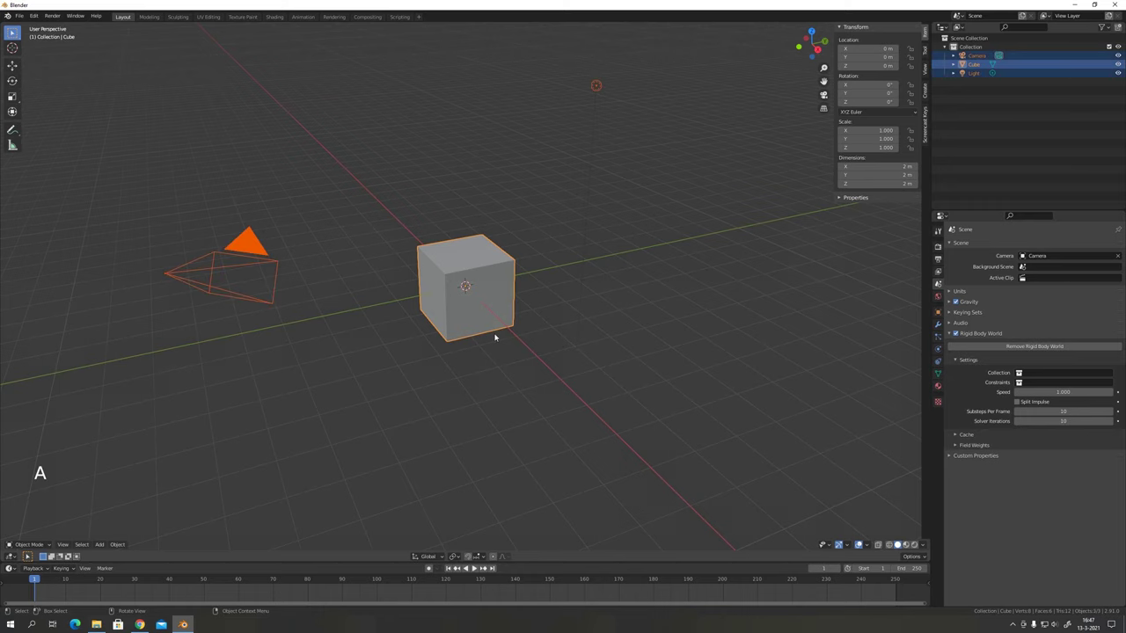
key(Delete)
key(shift+a)
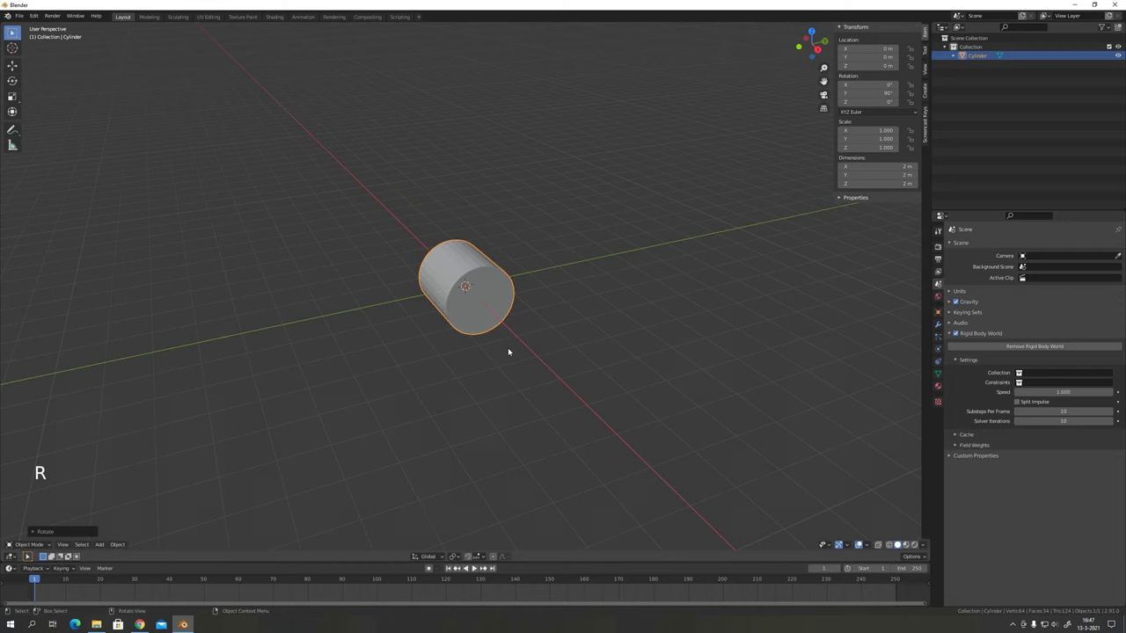
Turn the cylinder sideways, thin it, and inset and hollow its faces into a ring-shaped tire.
middle_click(524, 355)
key(s)
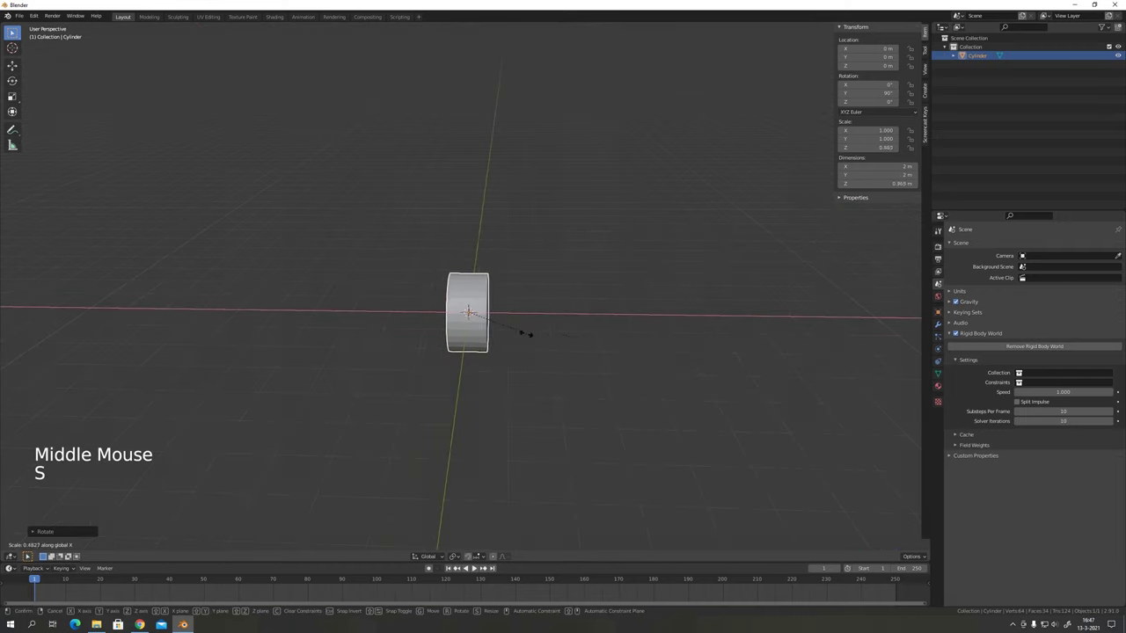
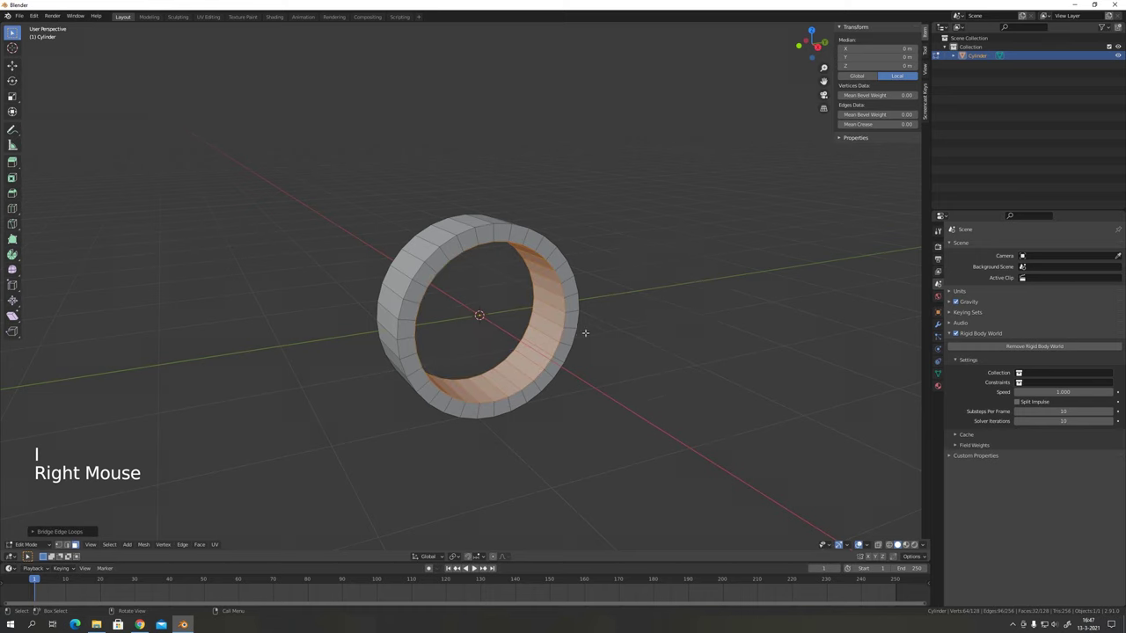
key(Tab)
key(alt+a)
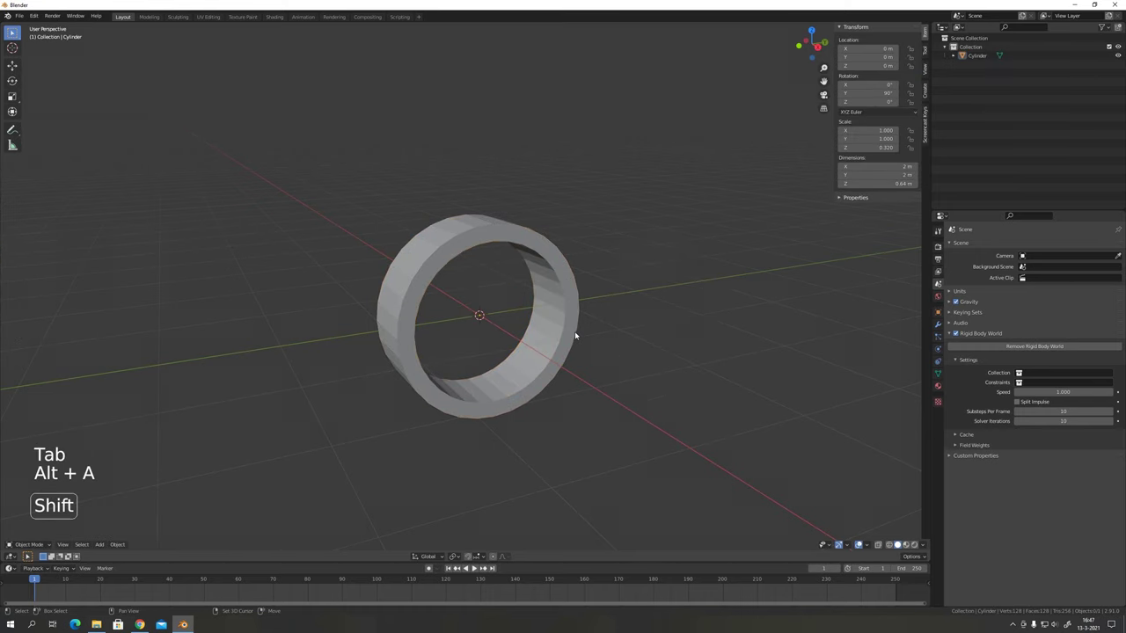
Shrink Cylinder.001, rotate it 90° about Y and flatten it along X into a hub inside the ring.
key(shift+a)
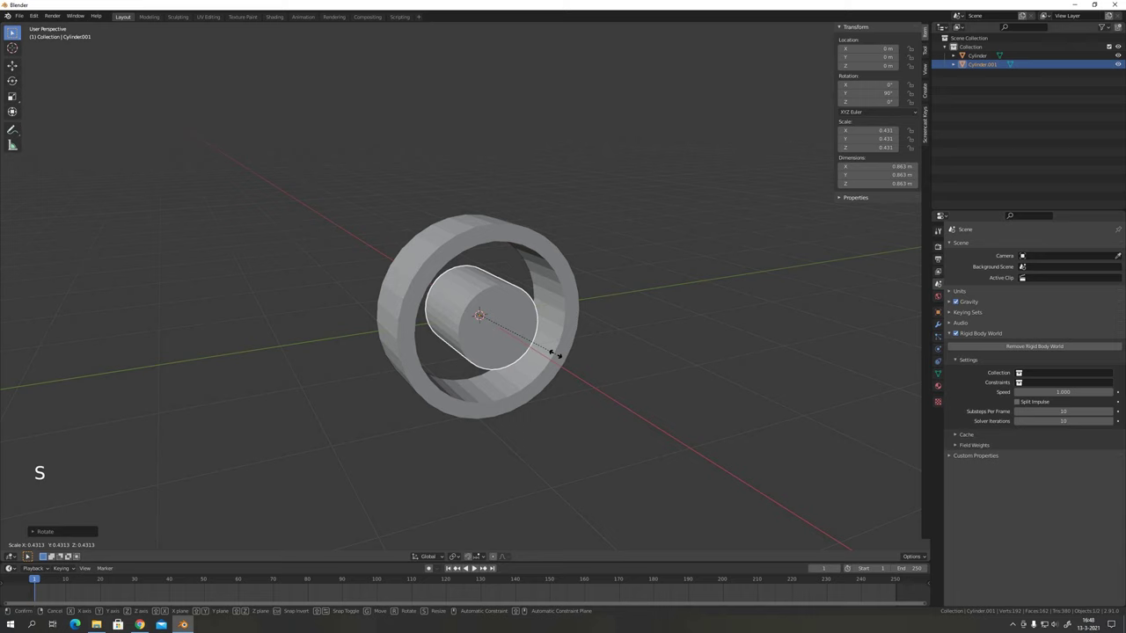
middle_click(500, 341)
key(KP_7)
key(s)
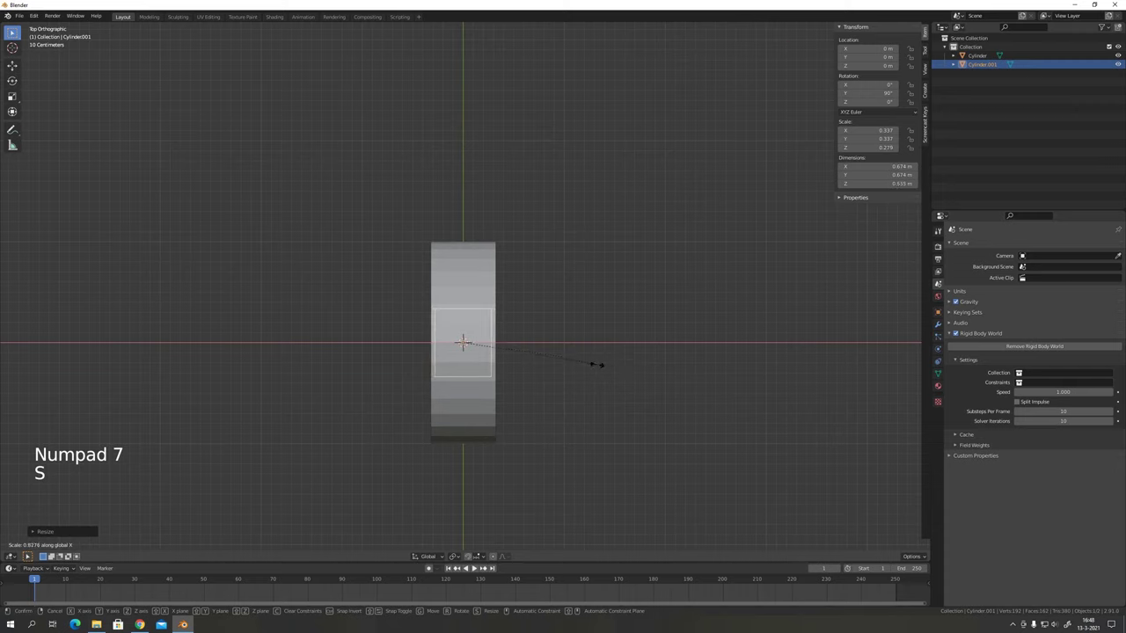
key(alt+a)
middle_click(590, 380)
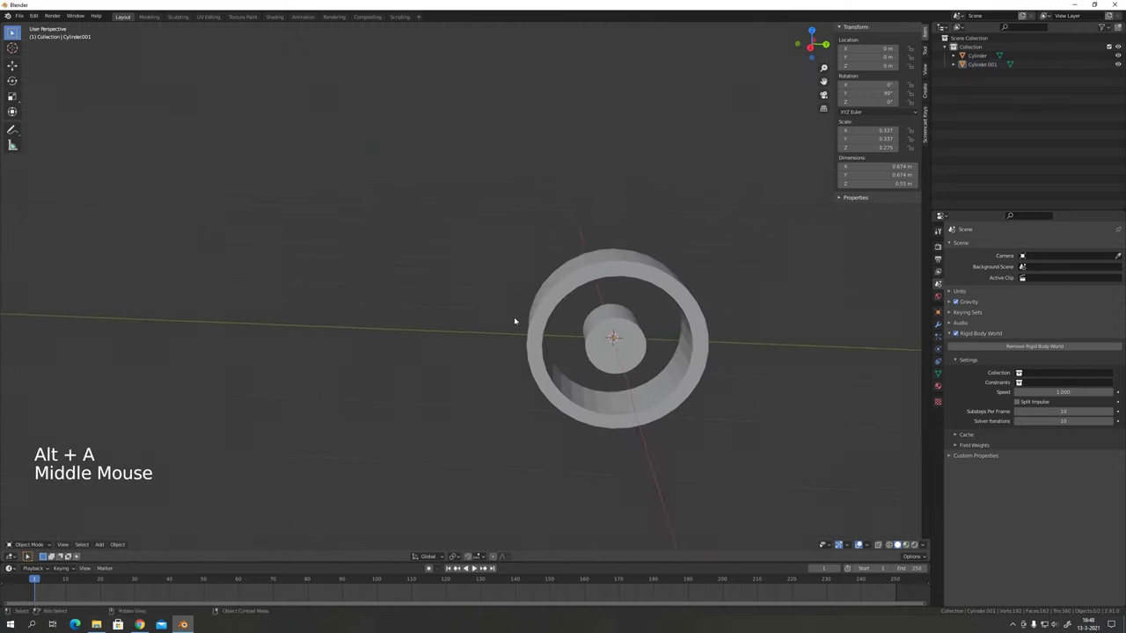
middle_click(668, 370)
scroll(up, 3)
Add an empty at the centre of the wheel.
key(shift+a)
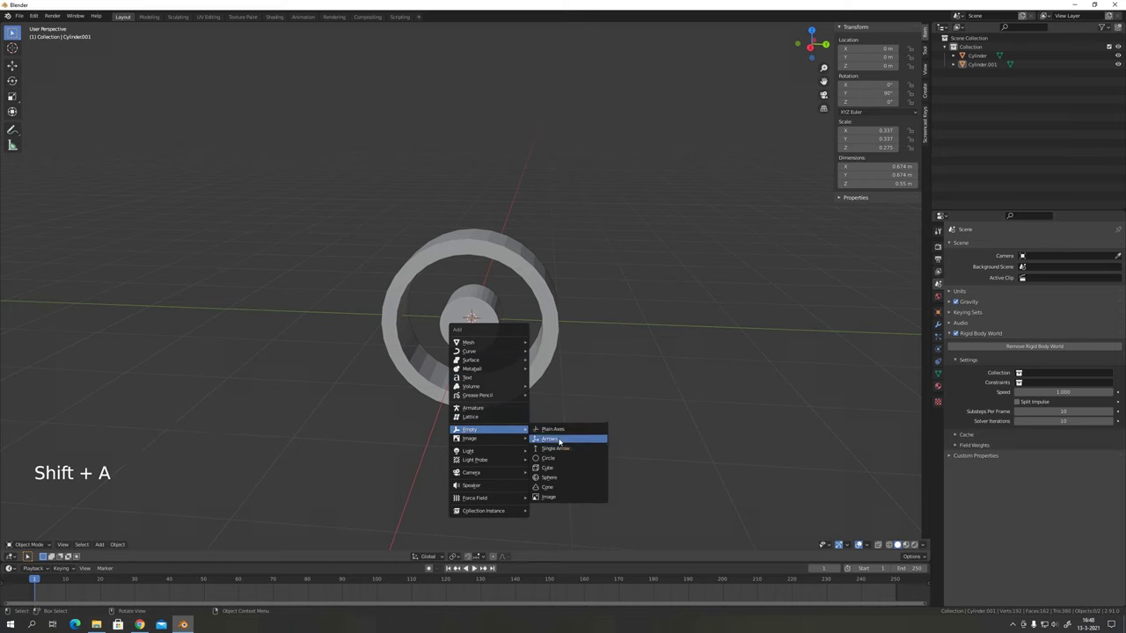
scroll(up, 3)
click(496, 273)
Make the ring and hub active rigid bodies with the collision shape set to Mesh.
click(556, 240)
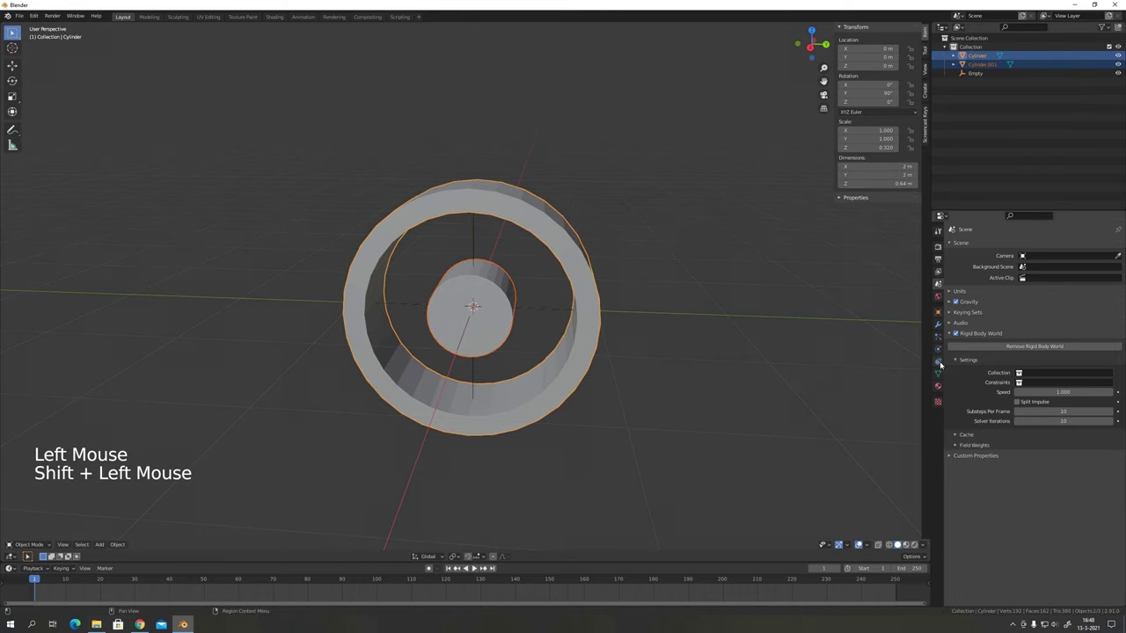
click(936, 352)
click(1072, 275)
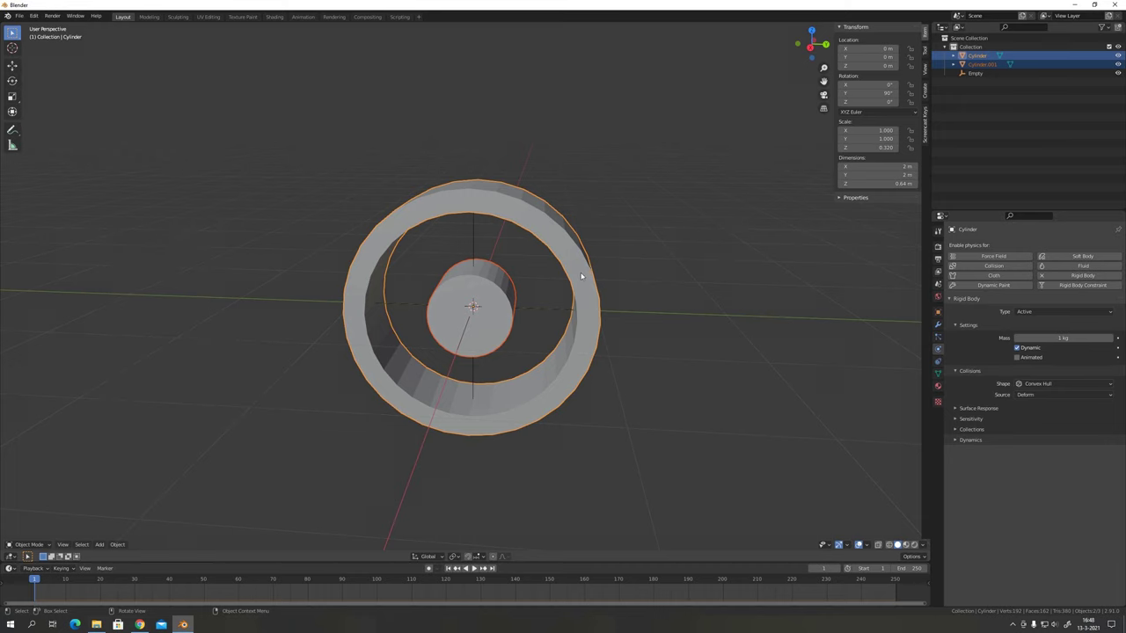
click(952, 227)
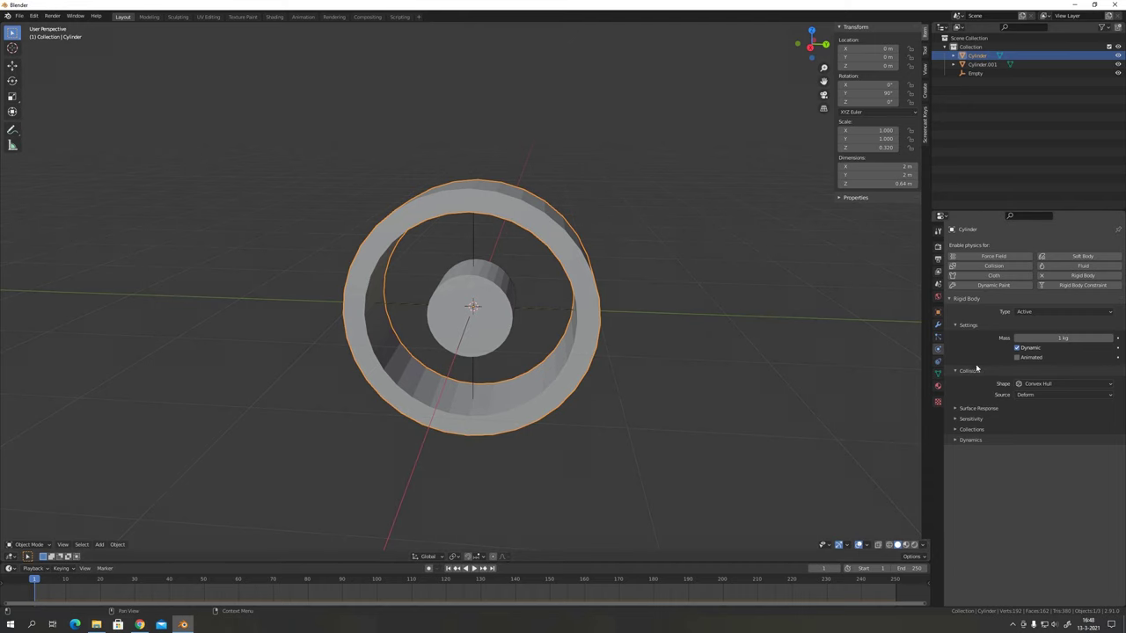
click(1029, 385)
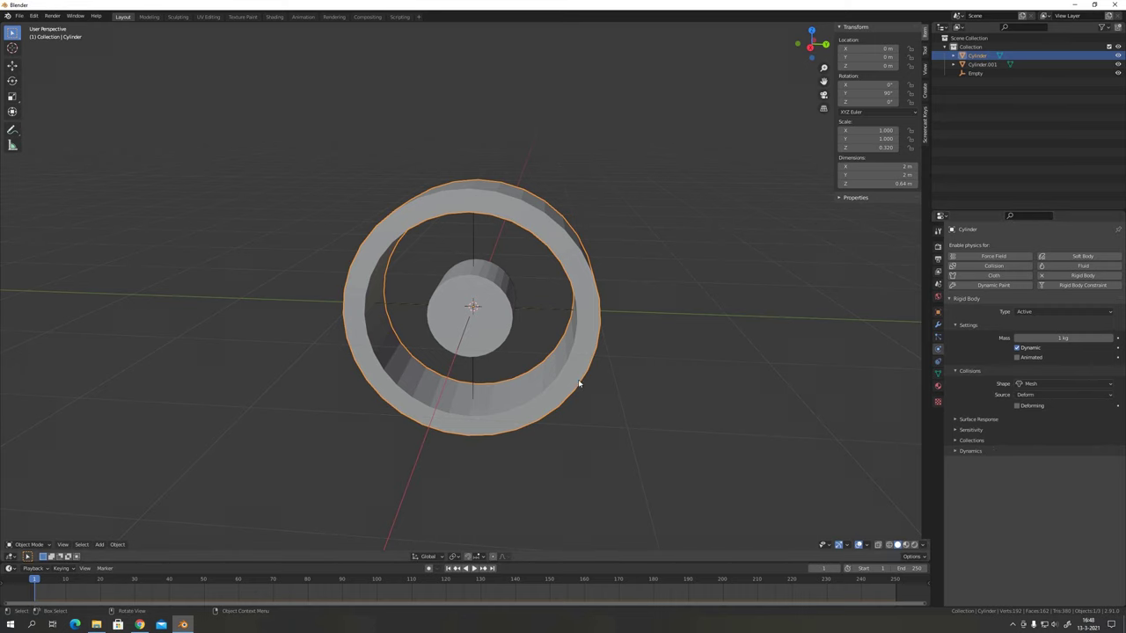
Give the empty a rigid body constraint linking Cylinder.001 and Cylinder.
click(474, 234)
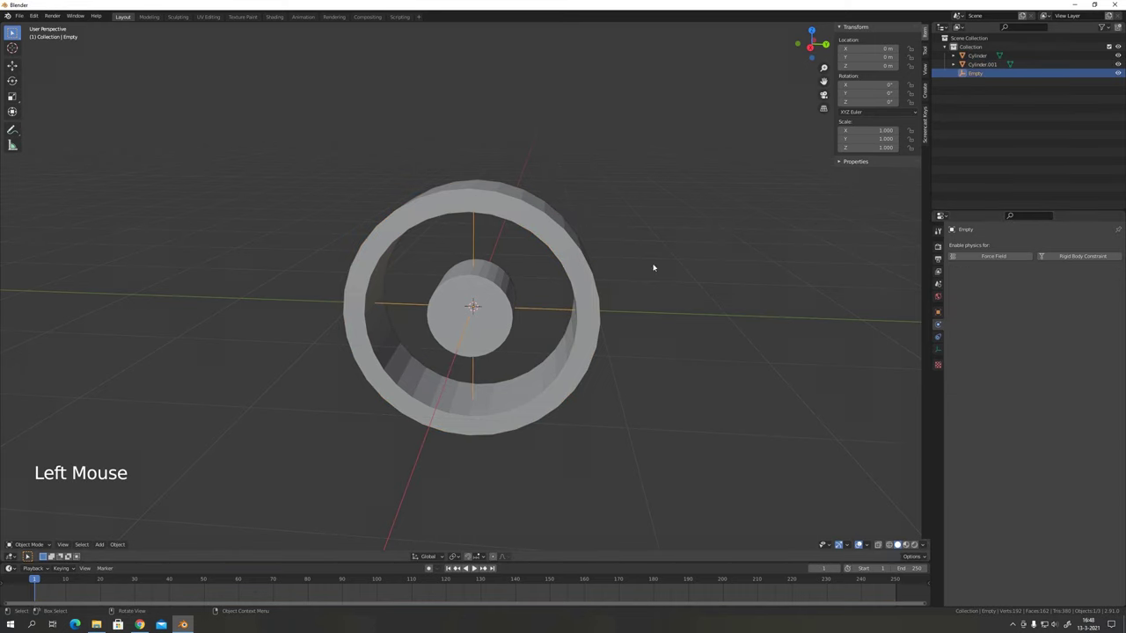
click(1074, 256)
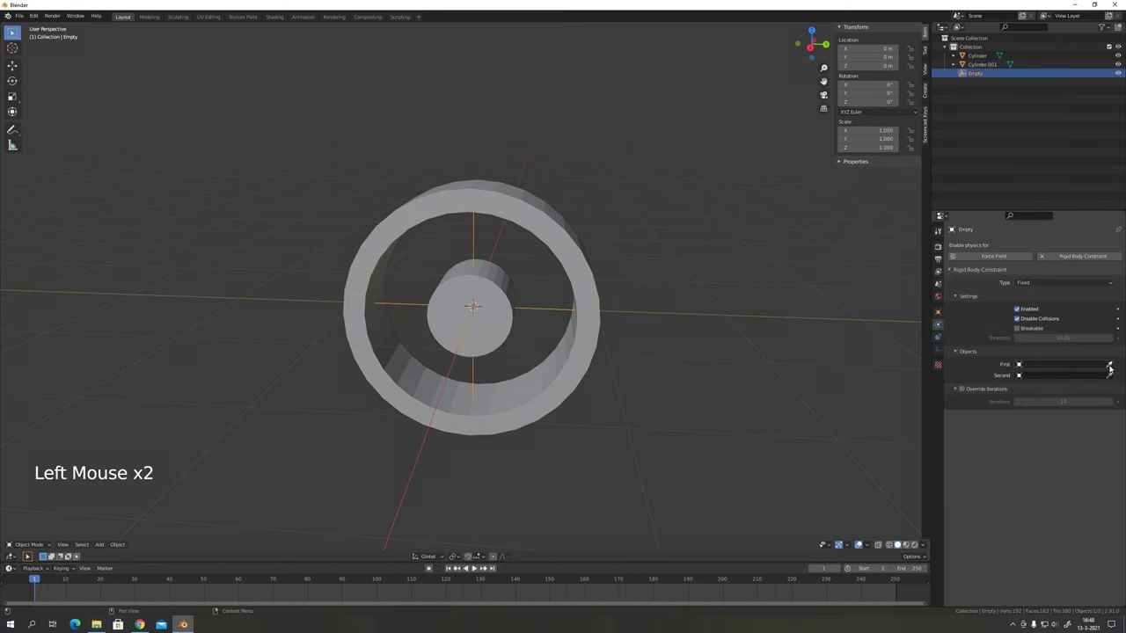
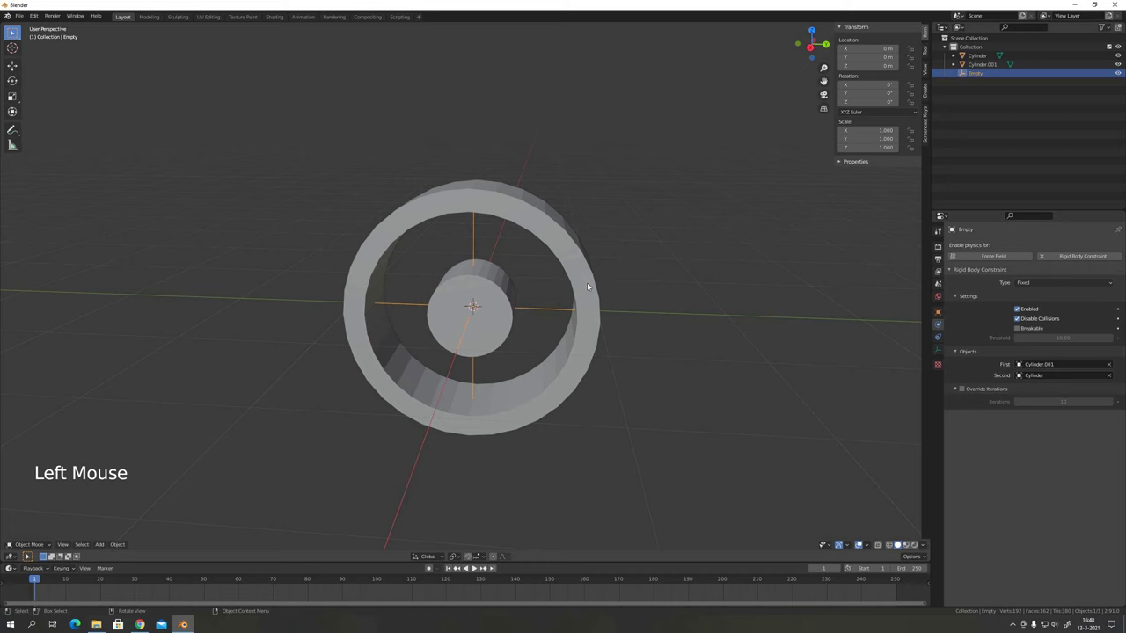
middle_click(586, 319)
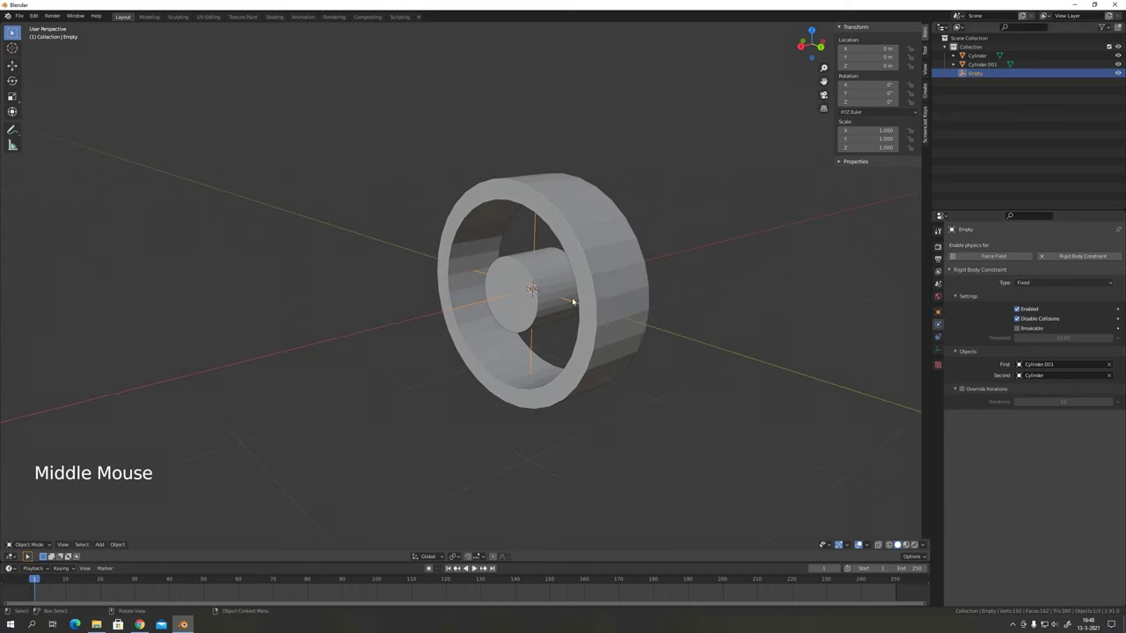
key(alt+a)
middle_click(671, 278)
middle_click(690, 272)
scroll(up, 3)
middle_click(542, 288)
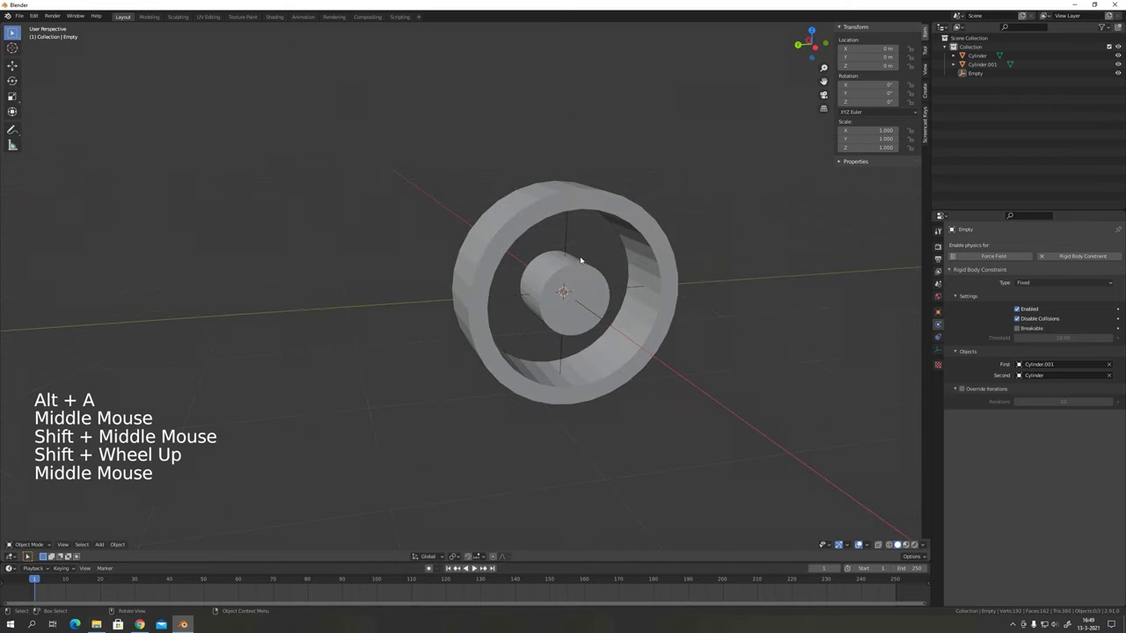
Make the constraint a Generic Spring with angular and linear limits enabled on its axes.
click(1055, 283)
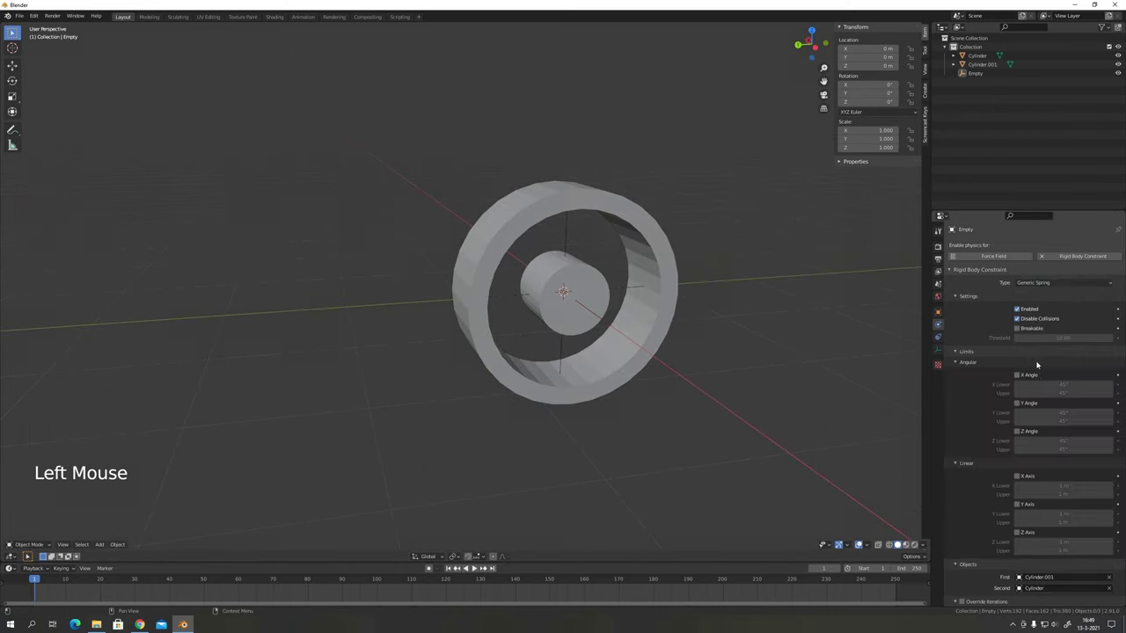
click(1021, 376)
click(1019, 405)
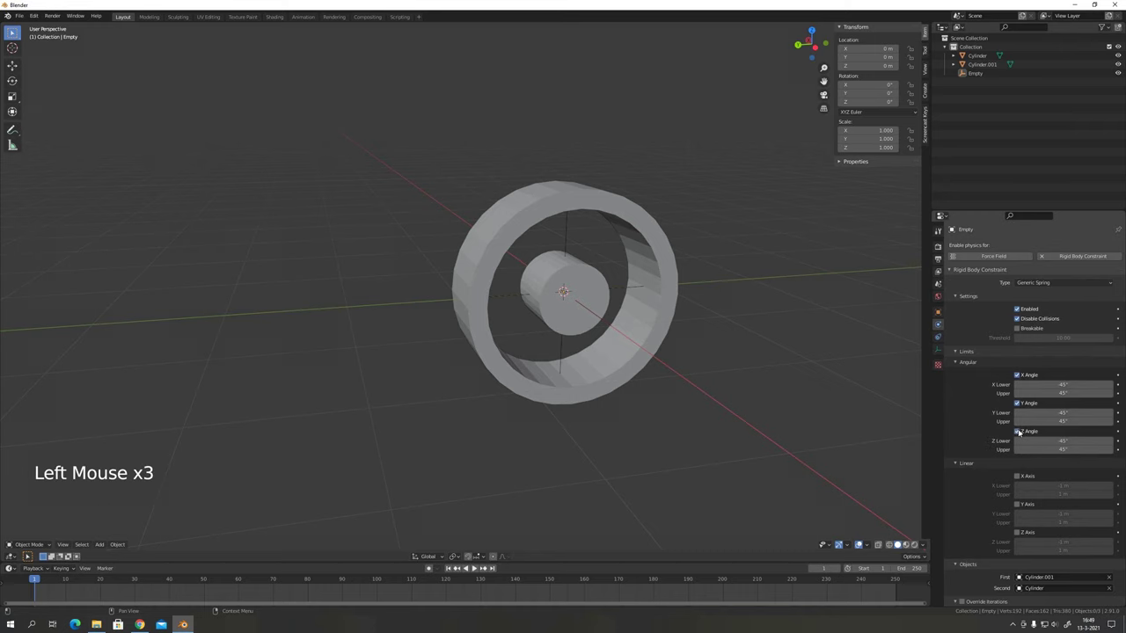
scroll(down, 3)
scroll(down, 3)
click(1019, 387)
click(1019, 419)
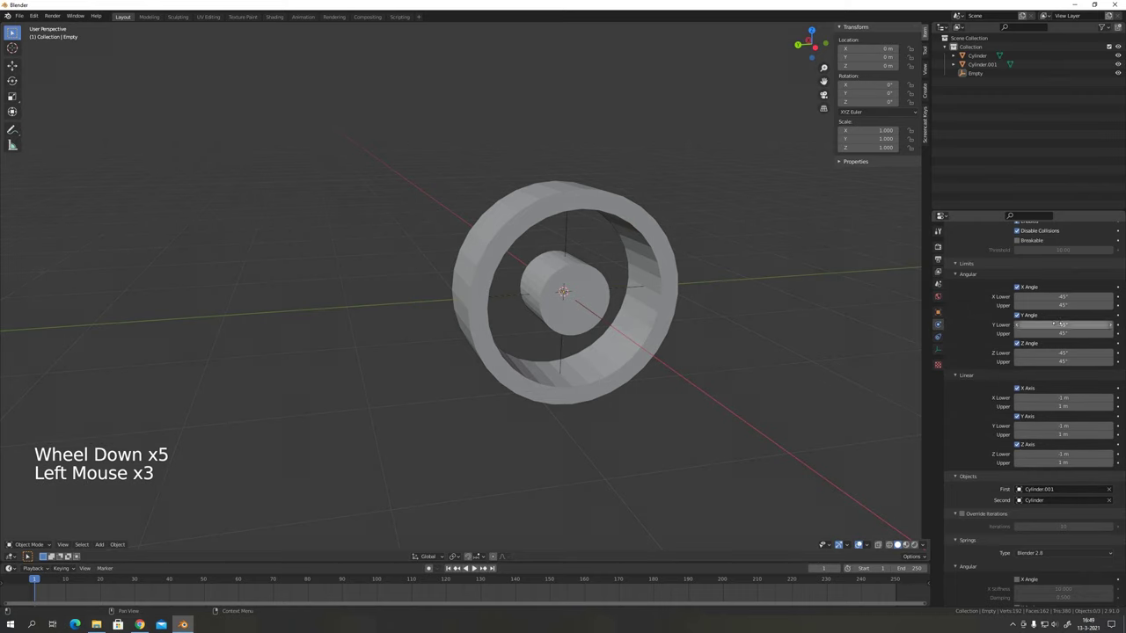
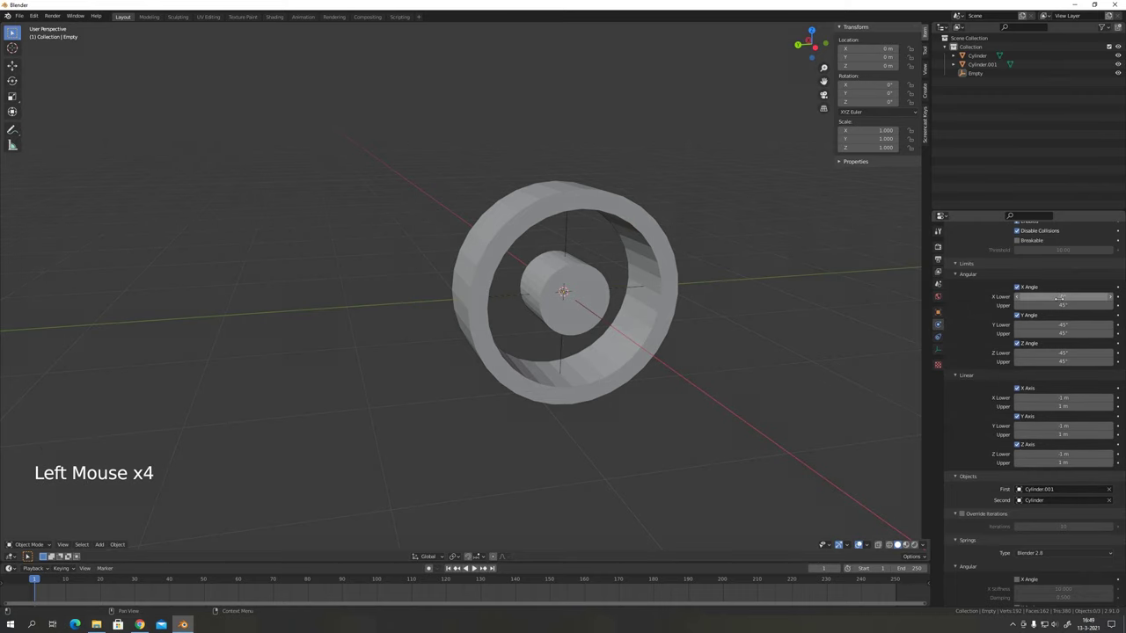
Set all angular limits to 0°, linear X to 0 m, and Y and Z travel to ±0.2 m.
key(ctrl+c)
key(ctrl+v)
key(ctrl+v)
key(ctrl+v)
key(ctrl+v)
key(ctrl+v)
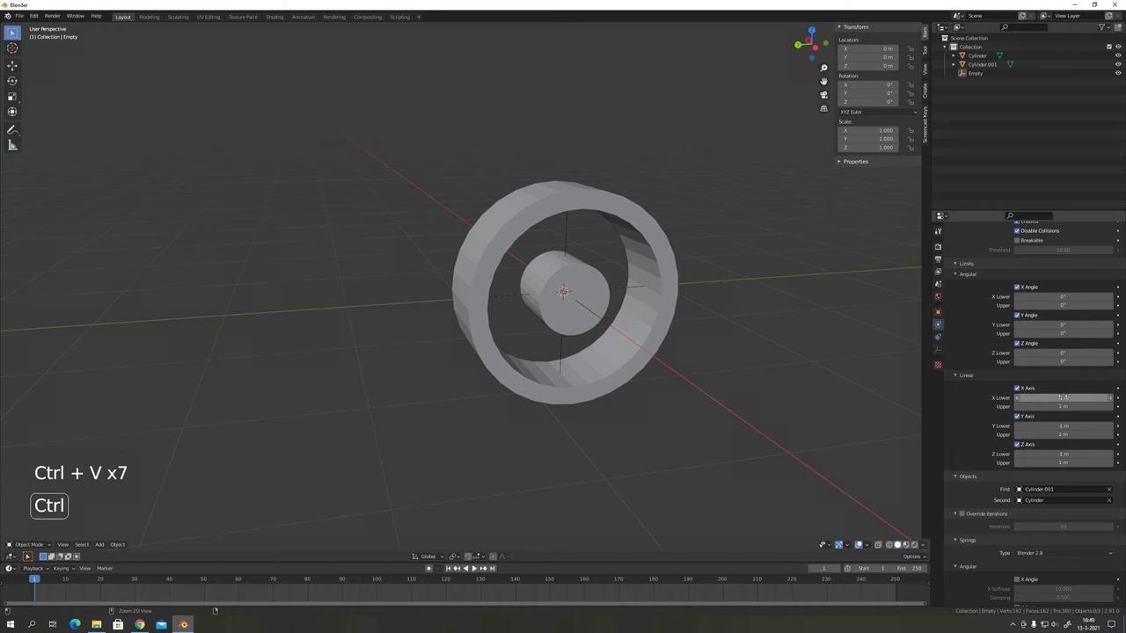
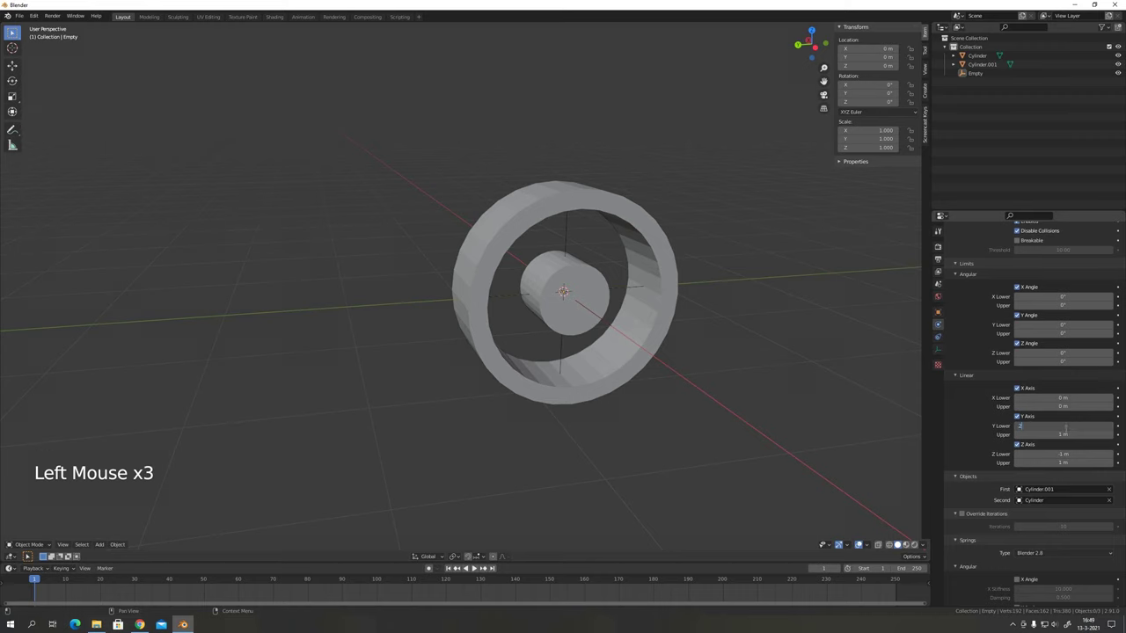
key(BackSpace)
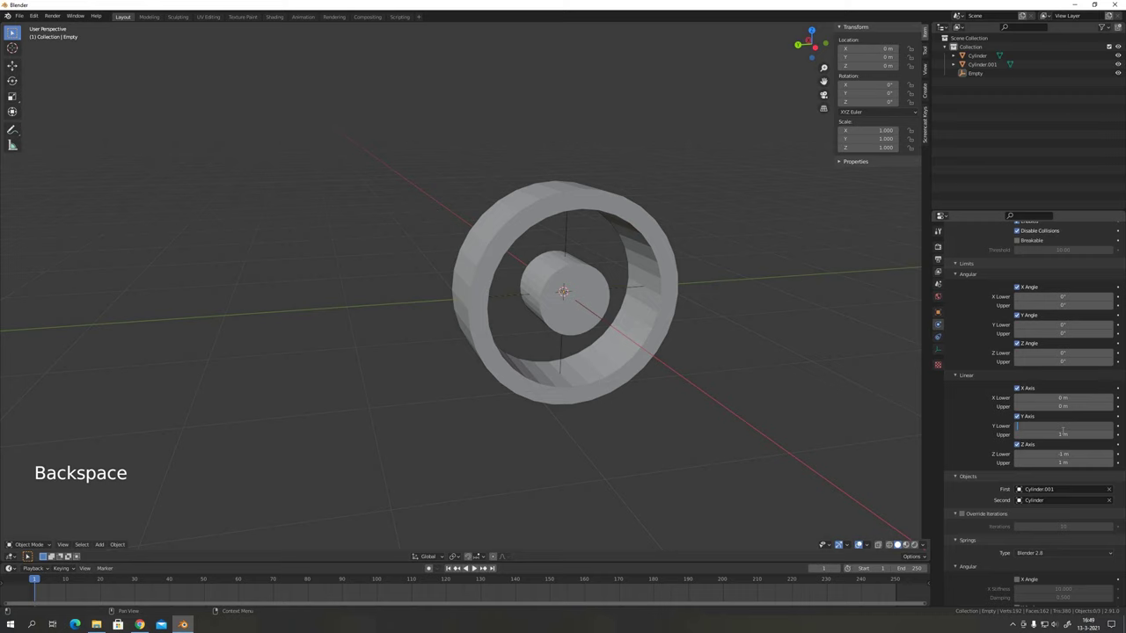
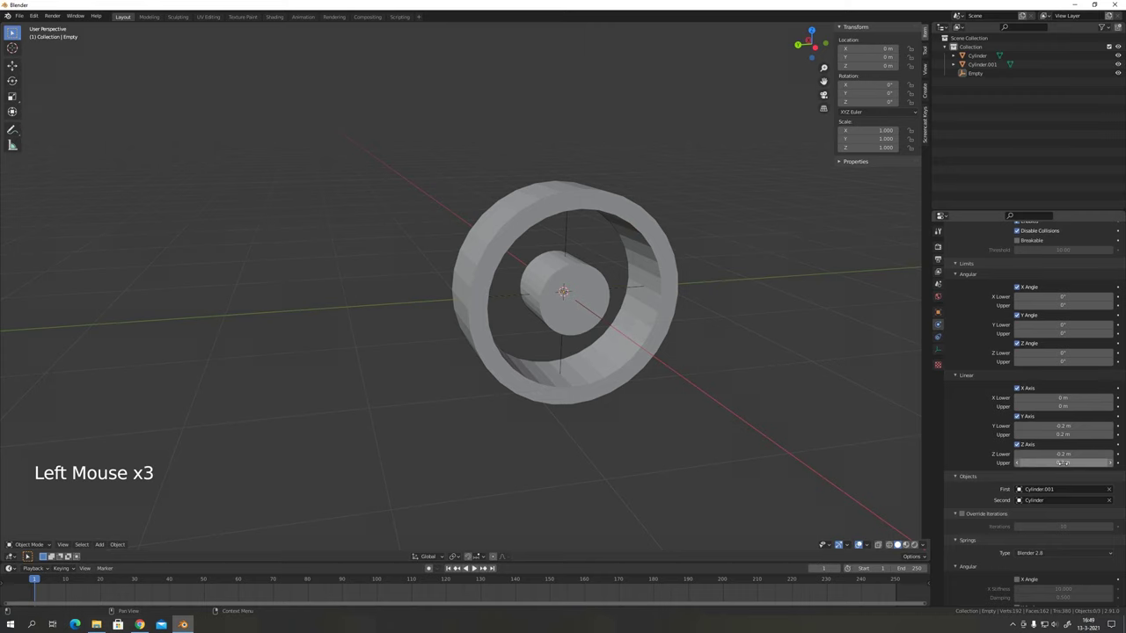
Enable the Y and Z linear springs with stiffness 3000 and damping 10.
scroll(down, 3)
scroll(down, 3)
click(1020, 555)
scroll(down, 3)
click(1021, 580)
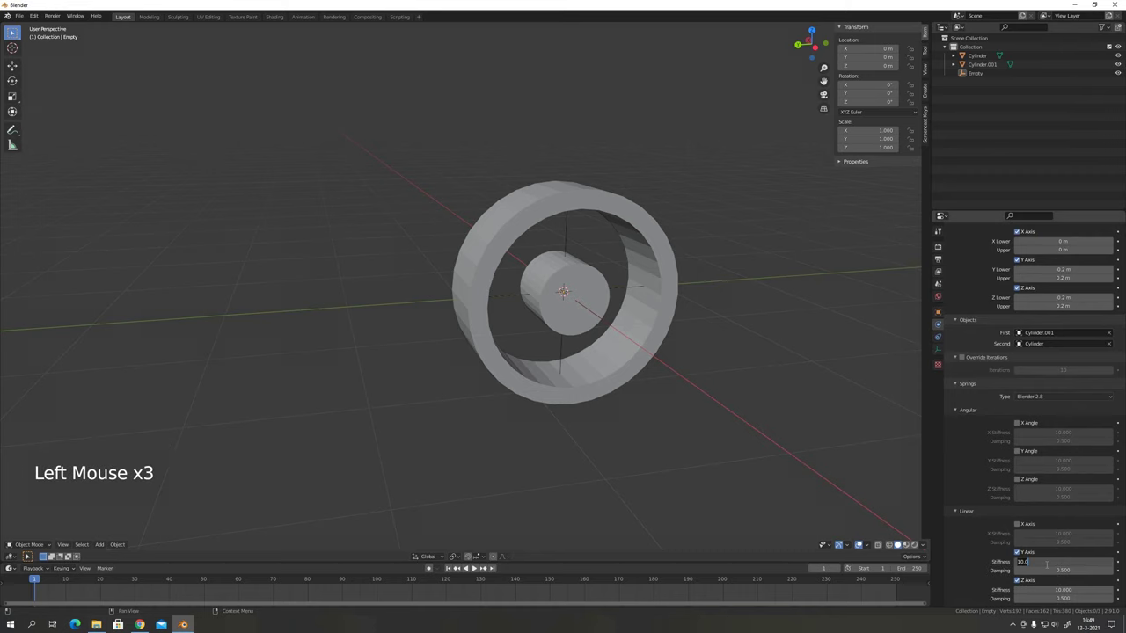
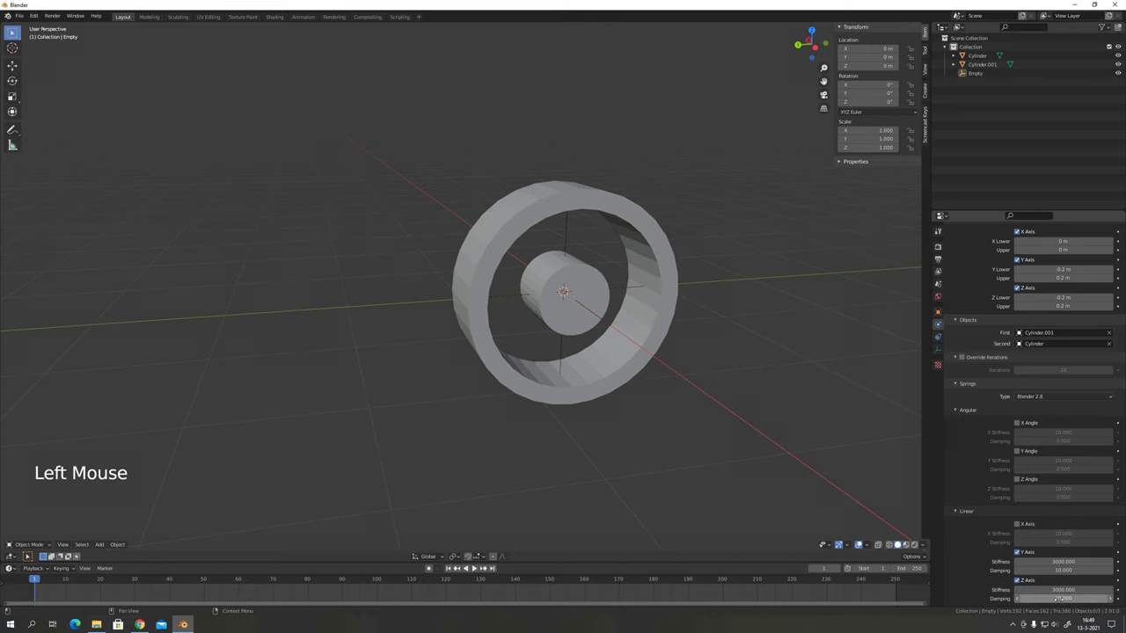
middle_click(494, 325)
middle_click(700, 352)
Add a cube stretched into a long bar along X as a 5 kg rigid body, then add a second empty.
key(shift+a)
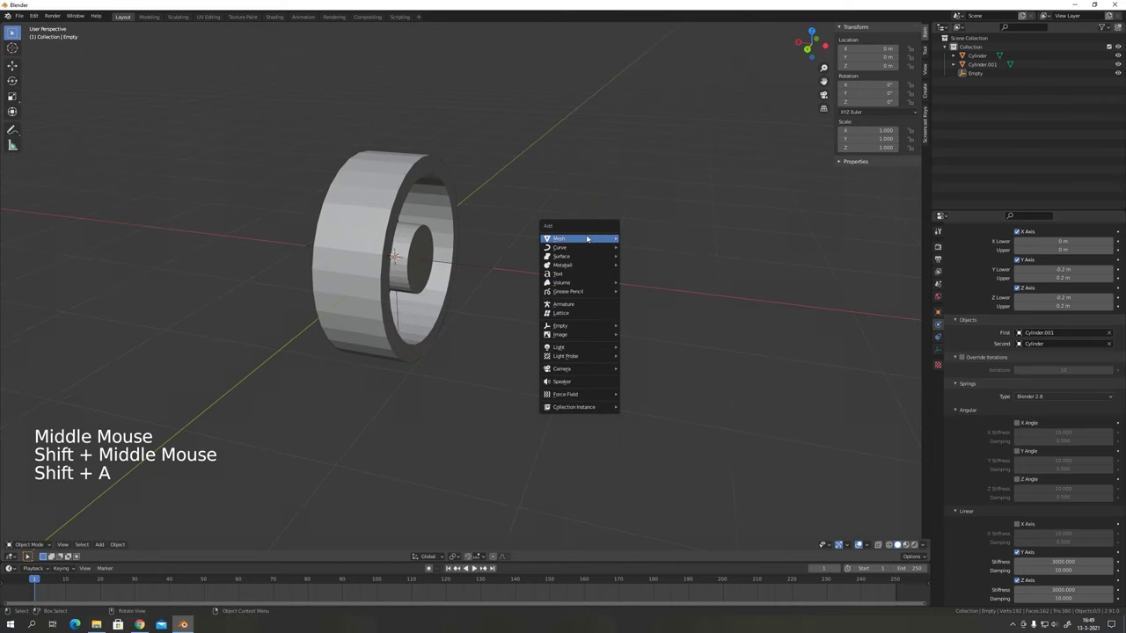
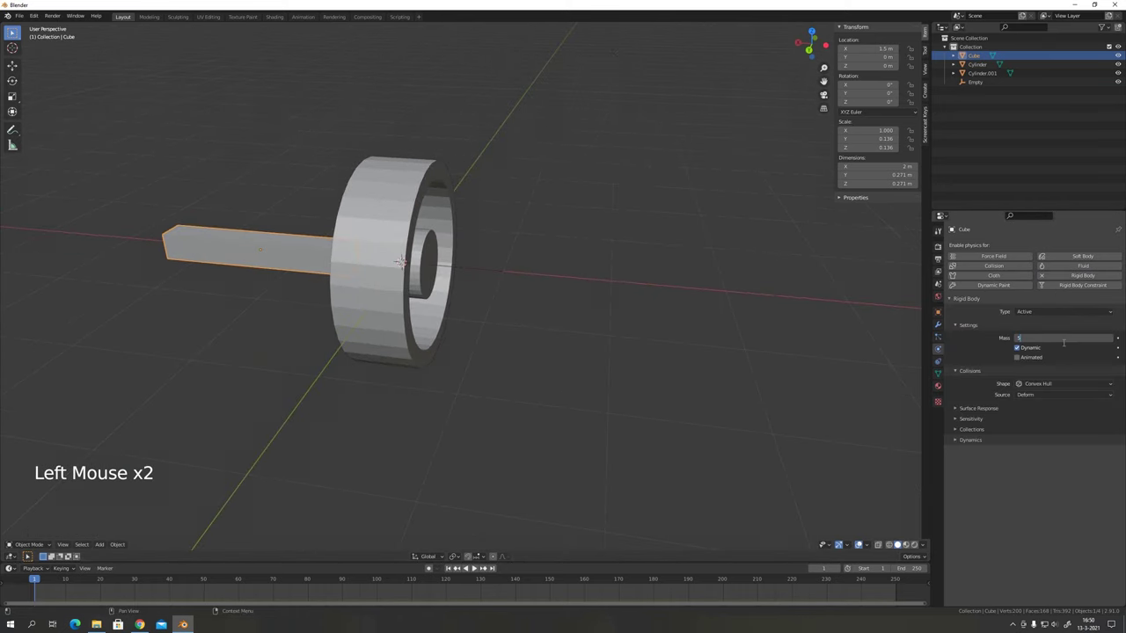
middle_click(388, 246)
middle_click(476, 262)
scroll(down, 3)
Give Empty.001 a Generic rigid body constraint between Cube and Cylinder.001.
key(shift+a)
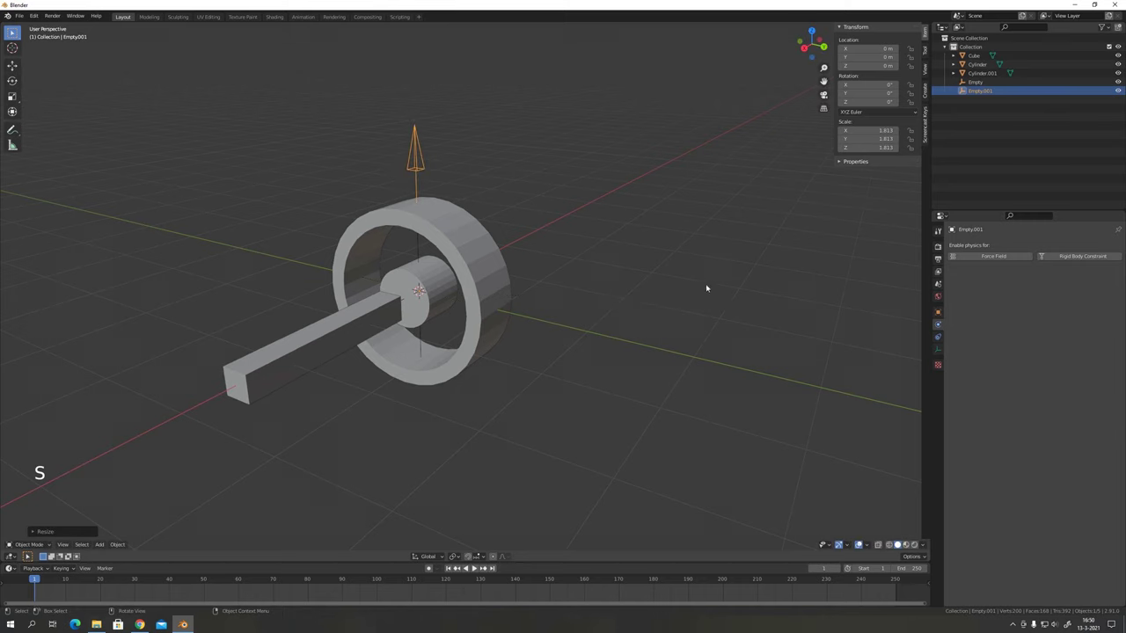
click(1066, 258)
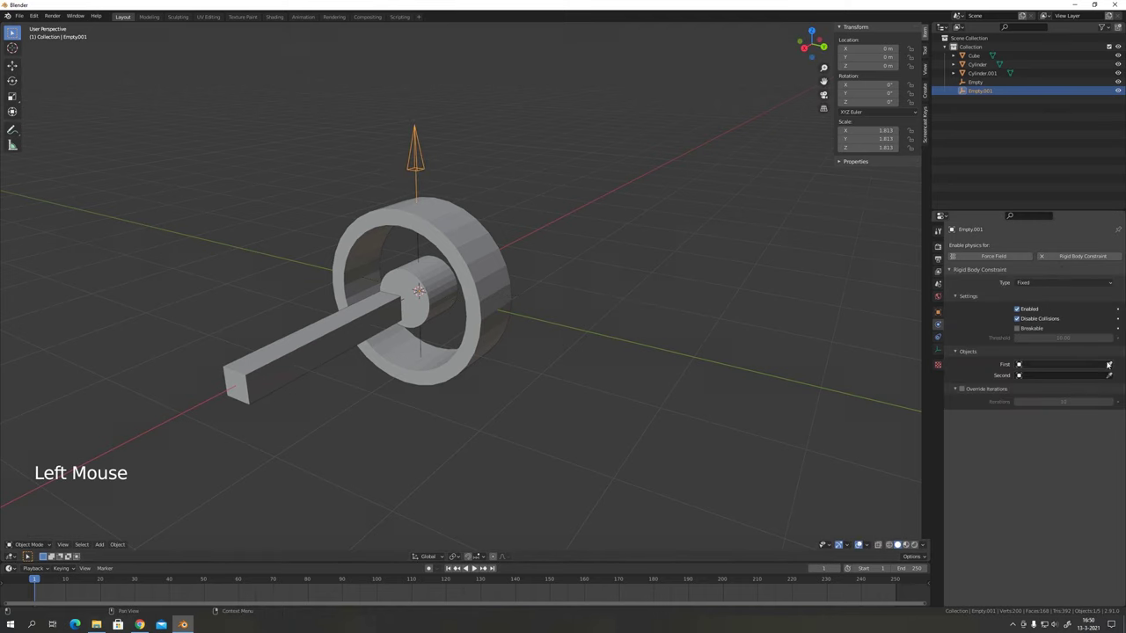
click(1113, 367)
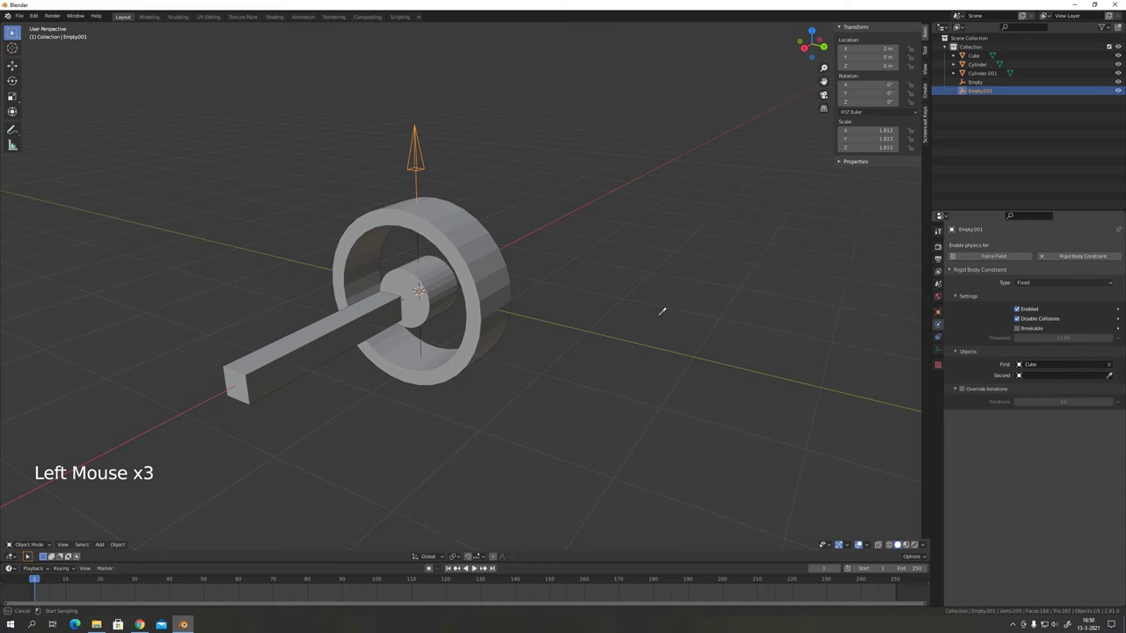
middle_click(427, 260)
click(1043, 283)
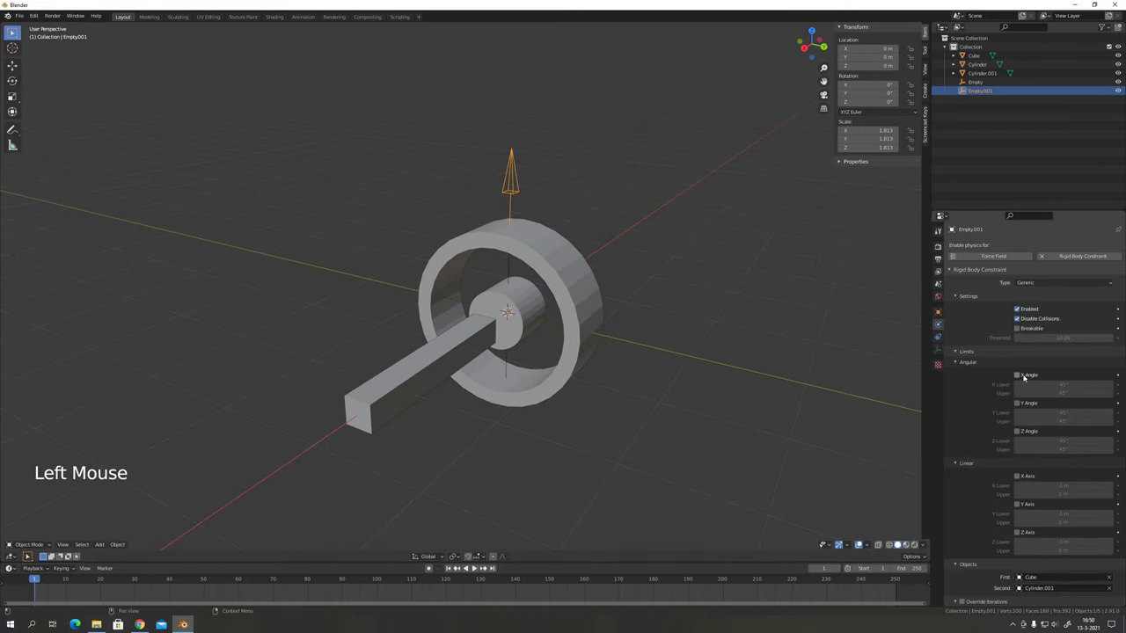
Enable the angle and linear limits, leaving X rotation free and zeroing the Y and Z angles.
click(1019, 378)
click(1017, 430)
click(1017, 474)
click(1017, 533)
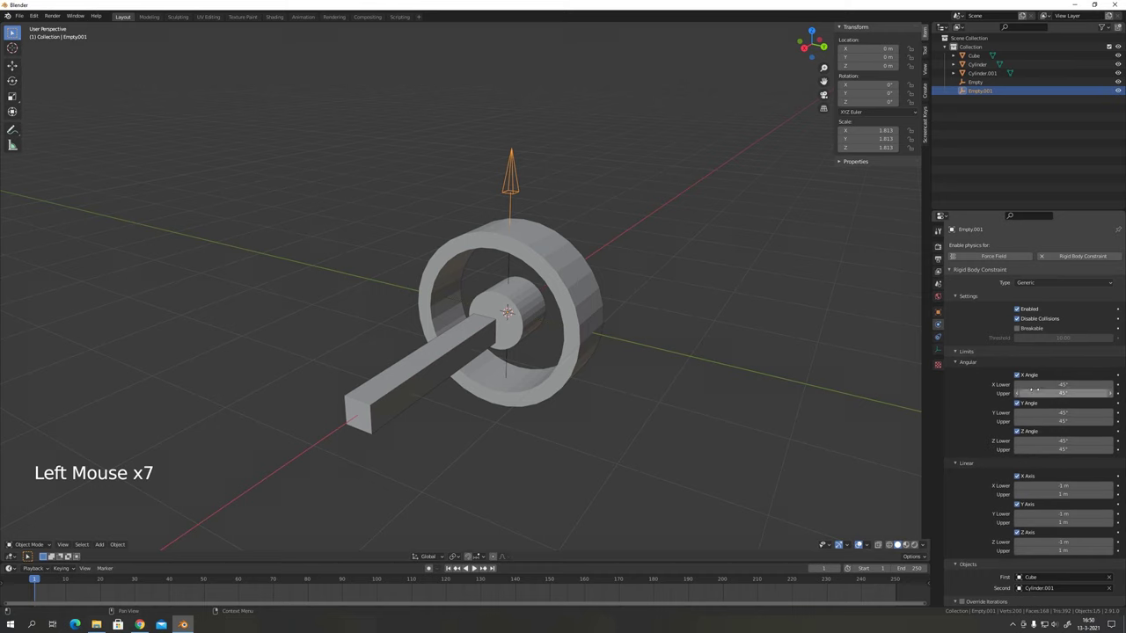
click(860, 541)
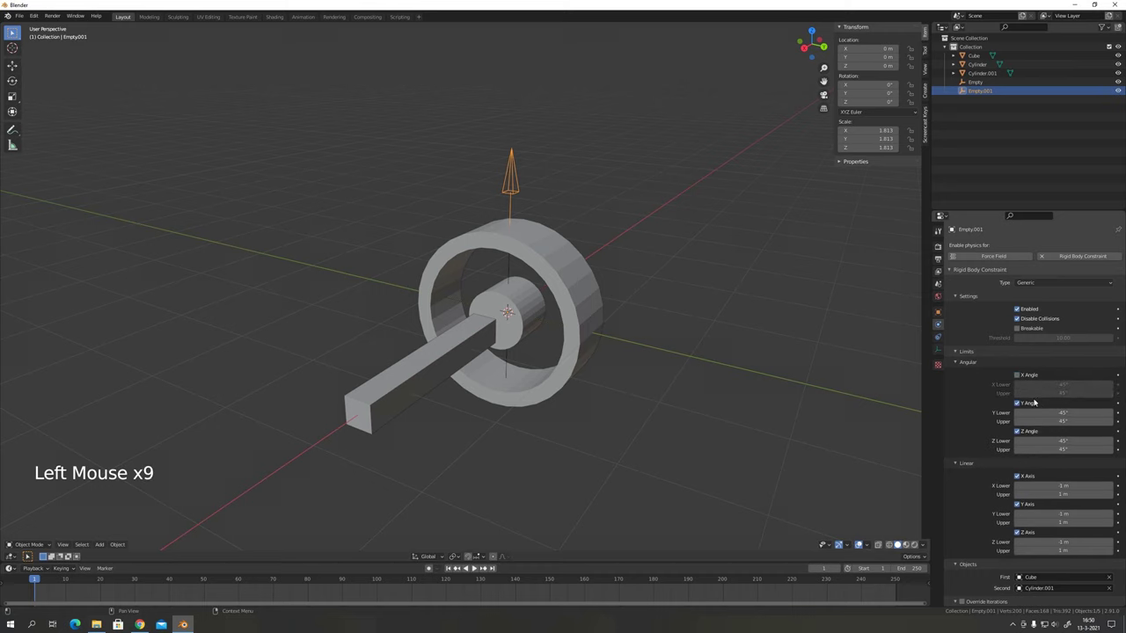
click(860, 541)
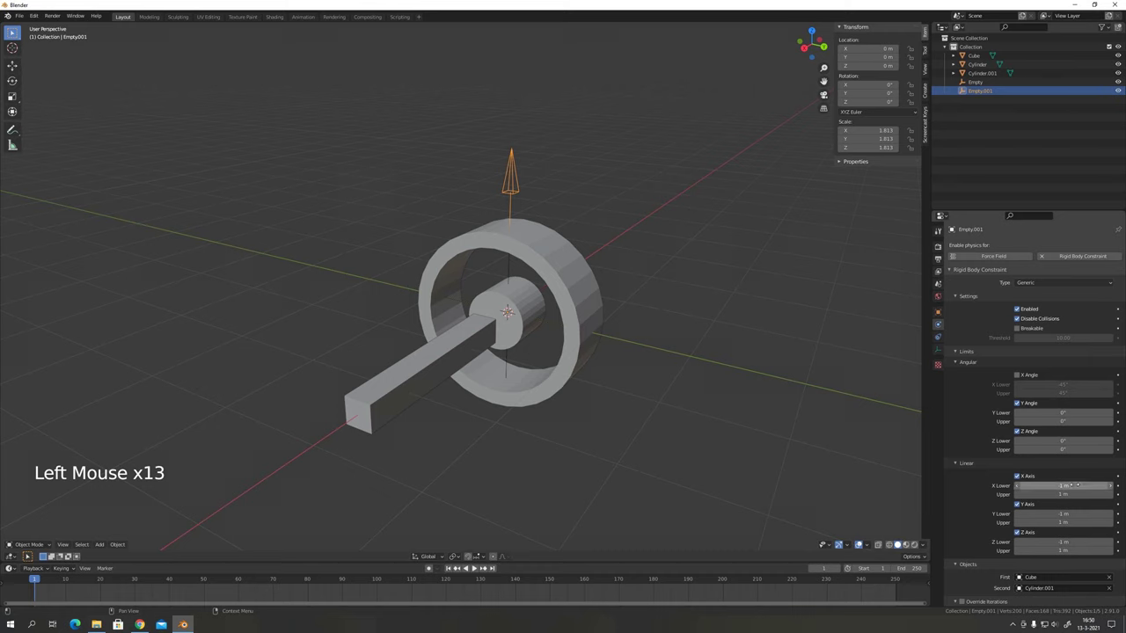
Zero the X, Y and Z linear travel limits of the constraint.
click(860, 541)
key(ctrl+c)
key(ctrl+v)
key(ctrl+v)
key(ctrl+v)
key(ctrl+v)
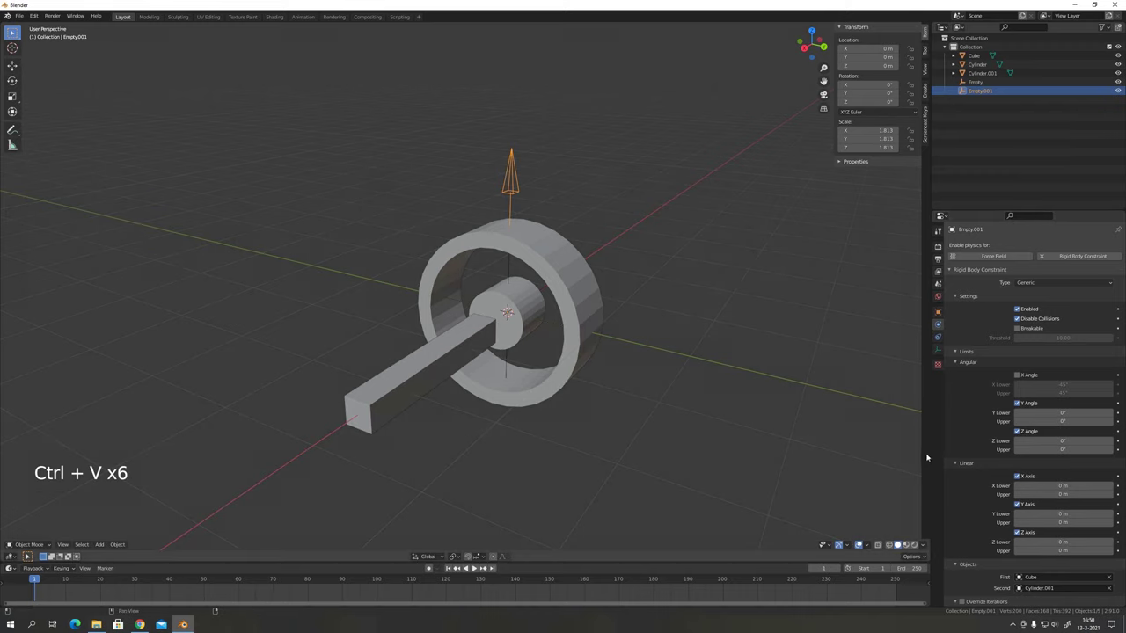
Add a new large cylinder and turn it a quarter turn sideways.
middle_click(501, 334)
middle_click(424, 330)
middle_click(541, 321)
key(shift+a)
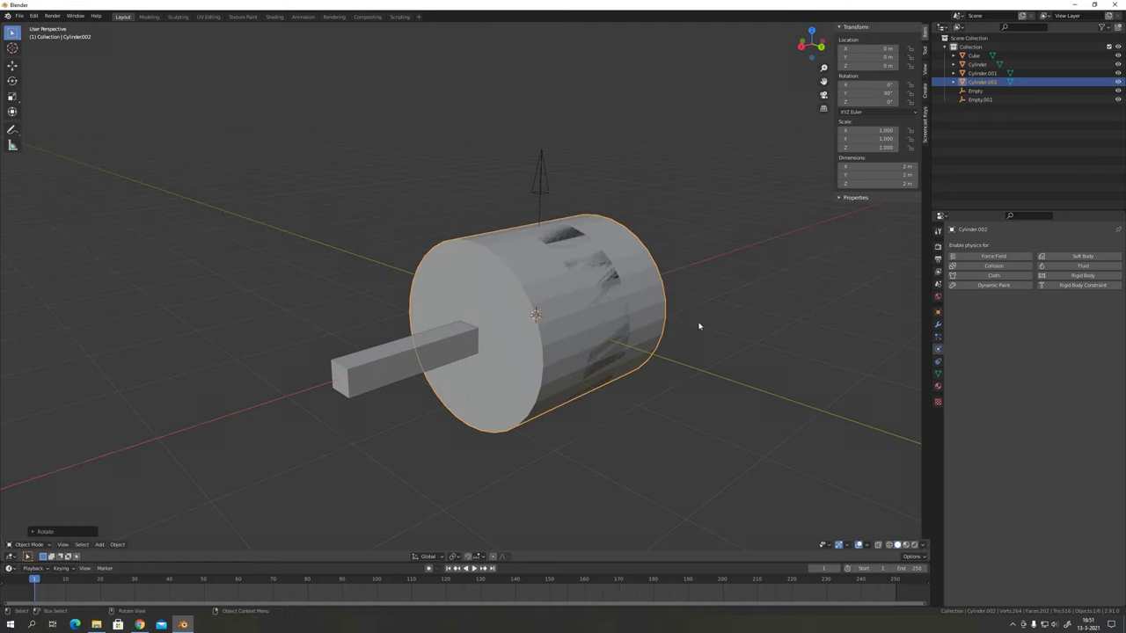
Enlarge the new cylinder to tire size and flatten it along X into a thin disc.
key(KP_7)
key(shift+z)
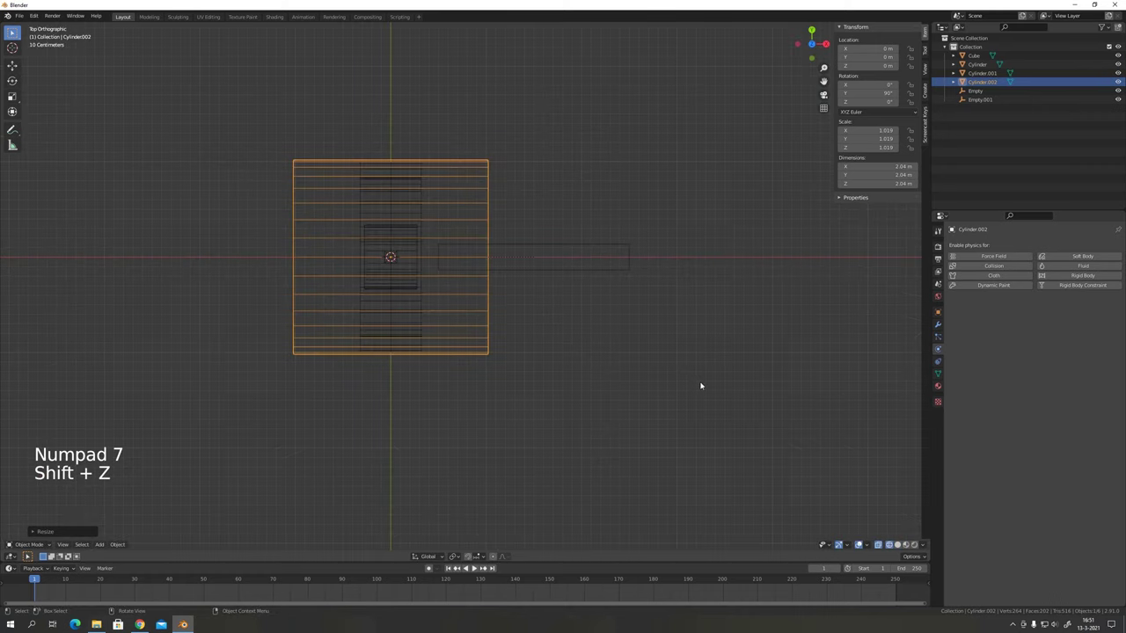
key(s)
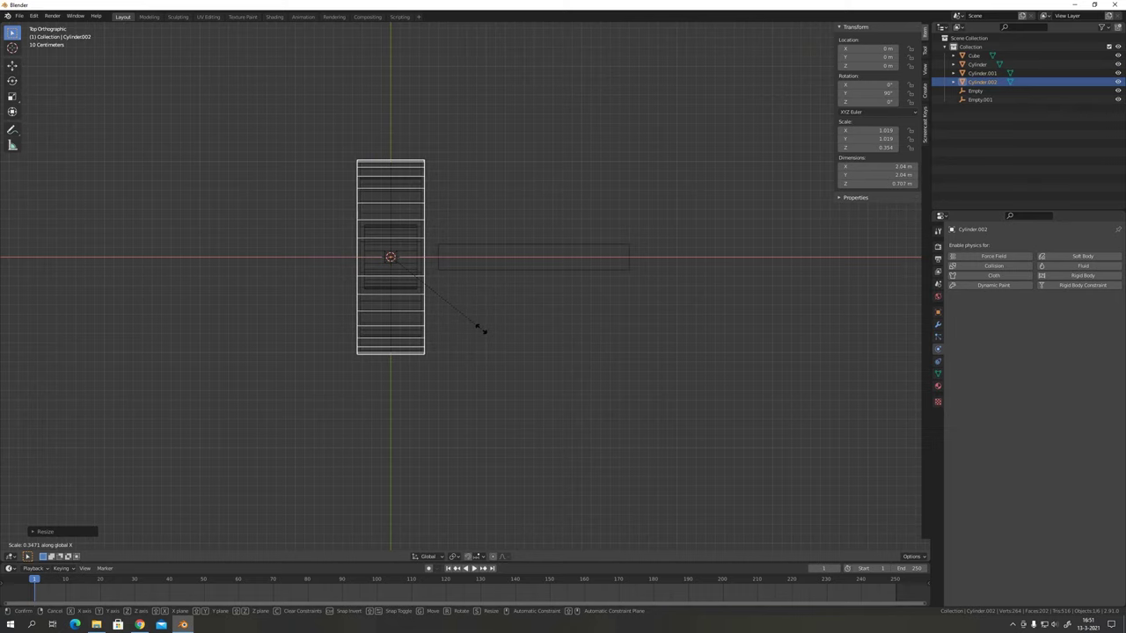
middle_click(321, 297)
middle_click(326, 266)
scroll(up, 3)
Apply rotation and scale to the disc and the tire ring, then parent the disc to the hub Cylinder.001.
key(ctrl+a)
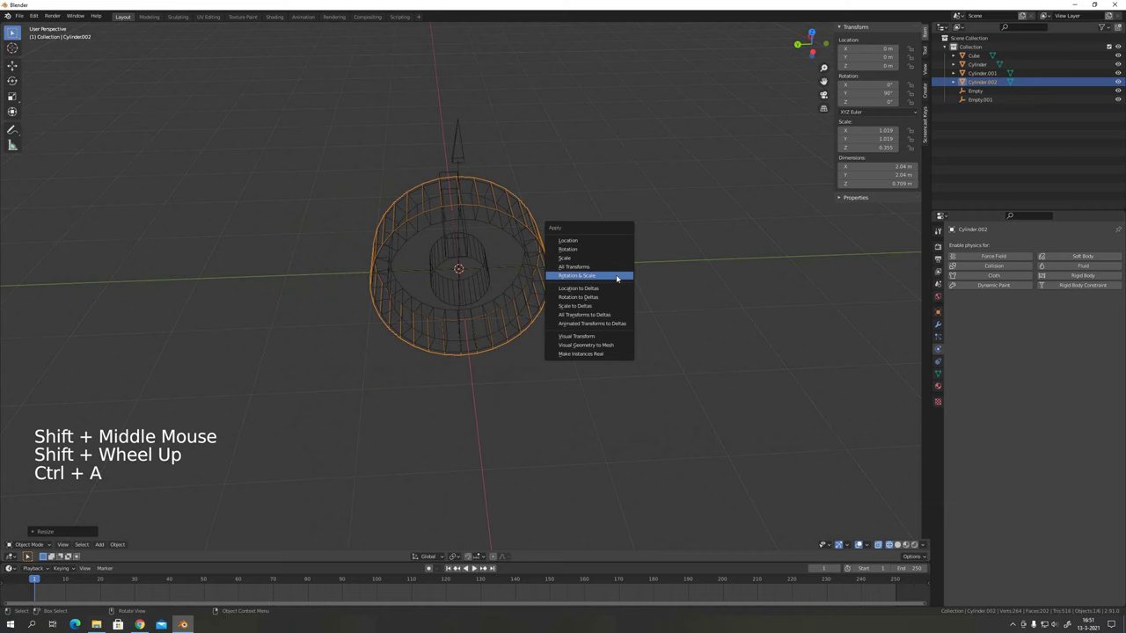
scroll(up, 3)
click(465, 259)
key(ctrl+a)
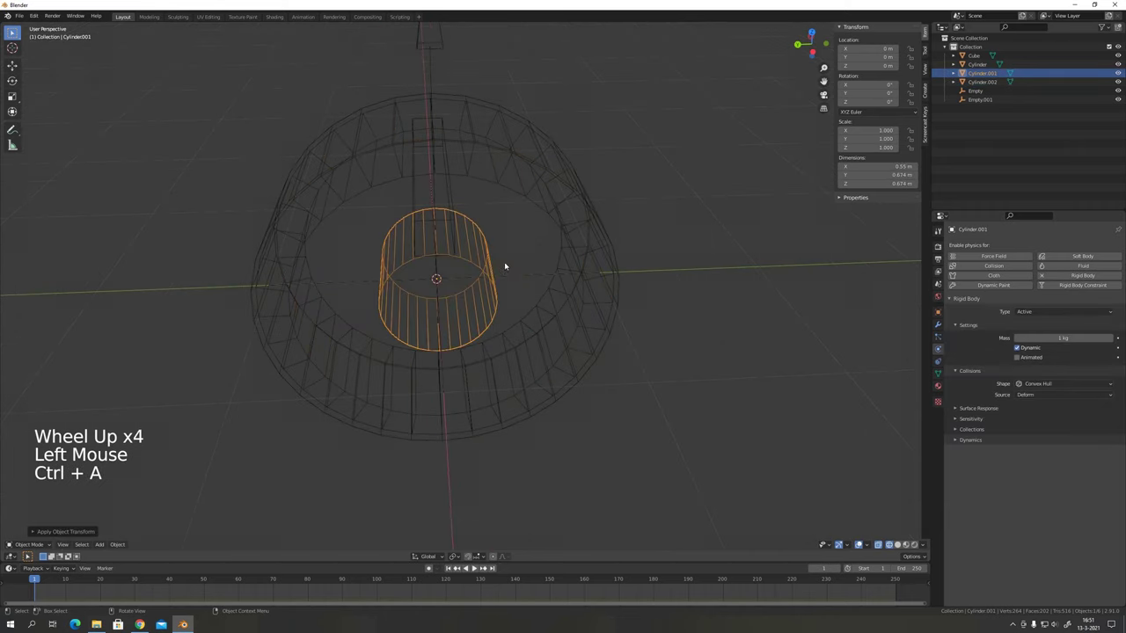
click(562, 259)
key(ctrl+a)
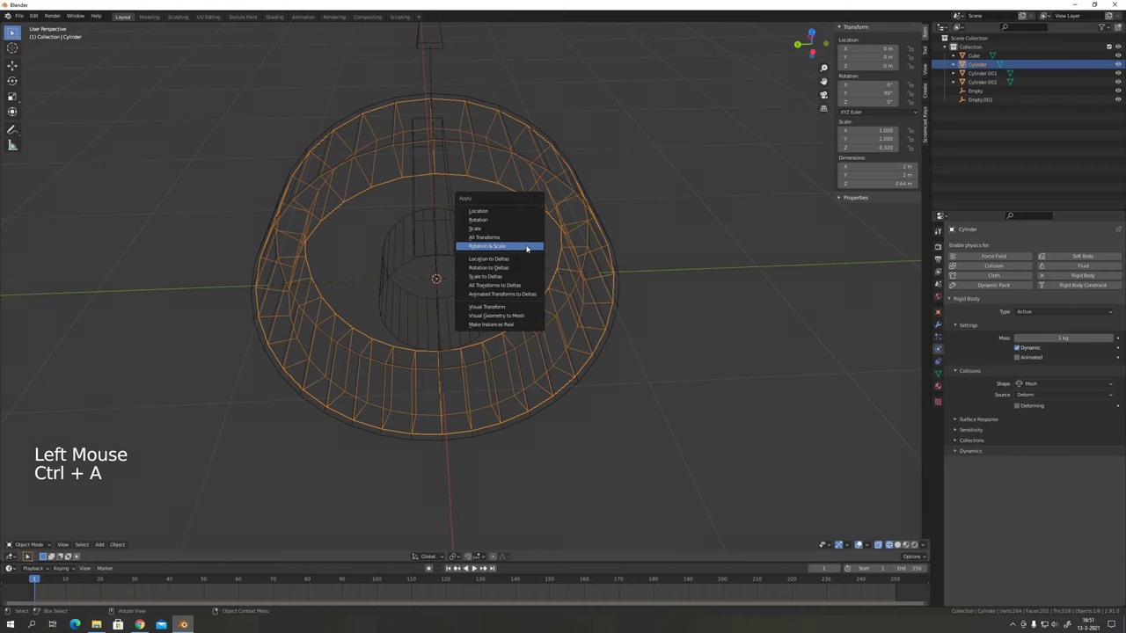
click(518, 114)
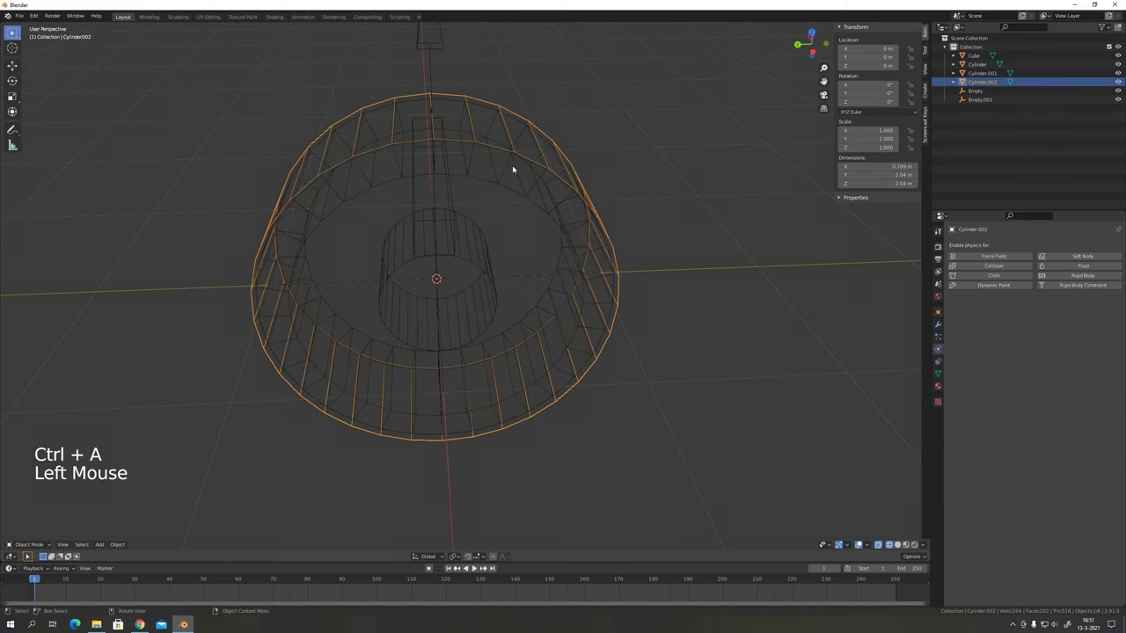
click(478, 238)
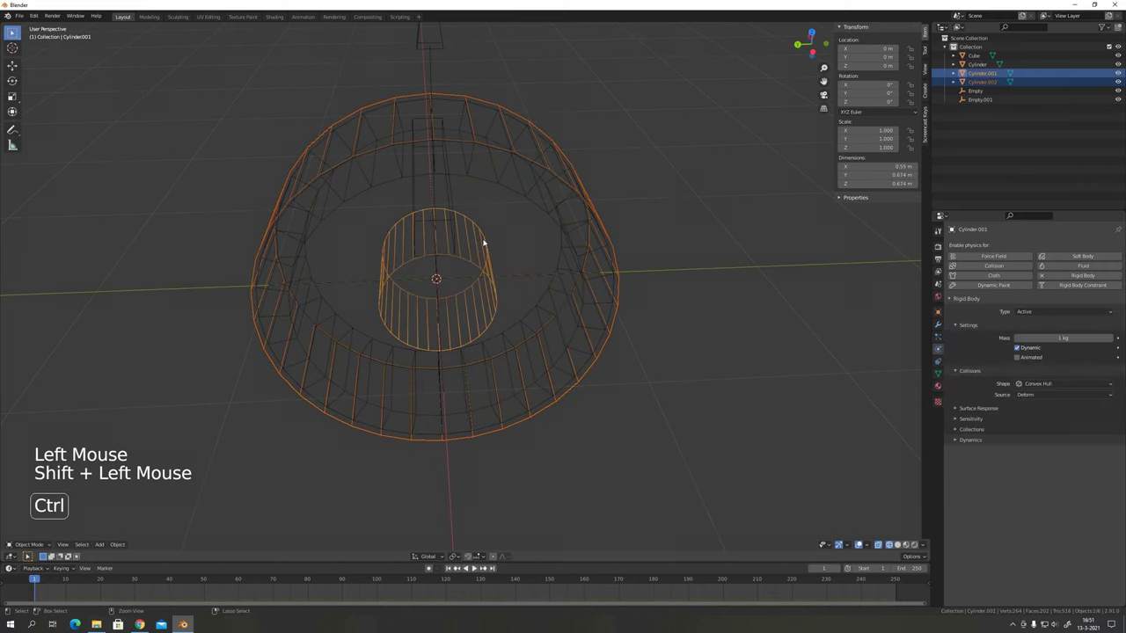
key(ctrl+p)
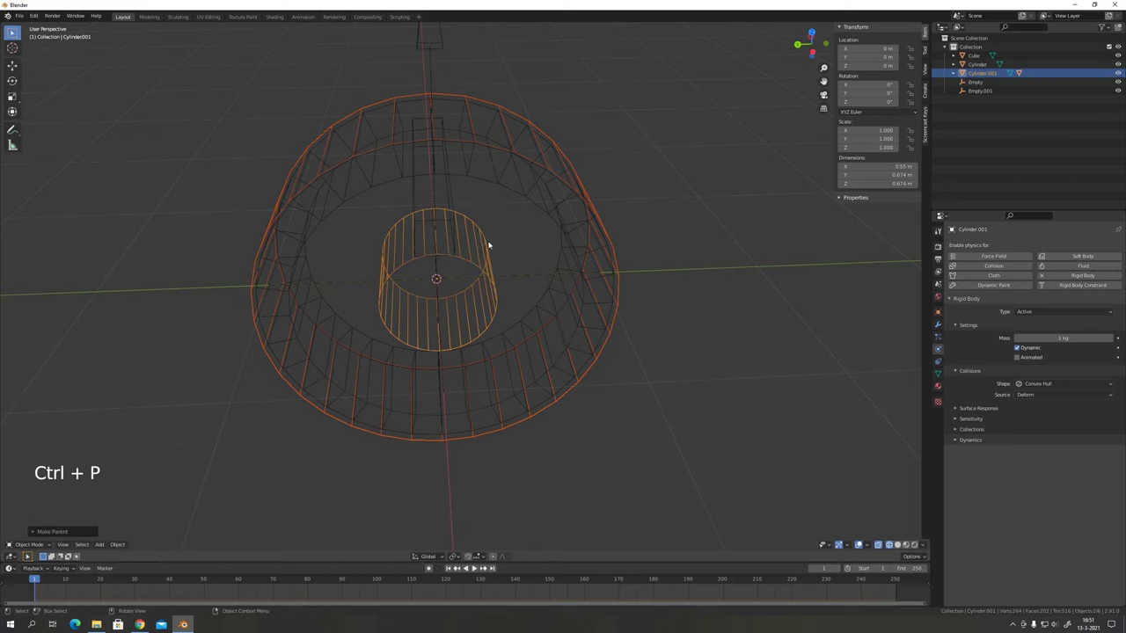
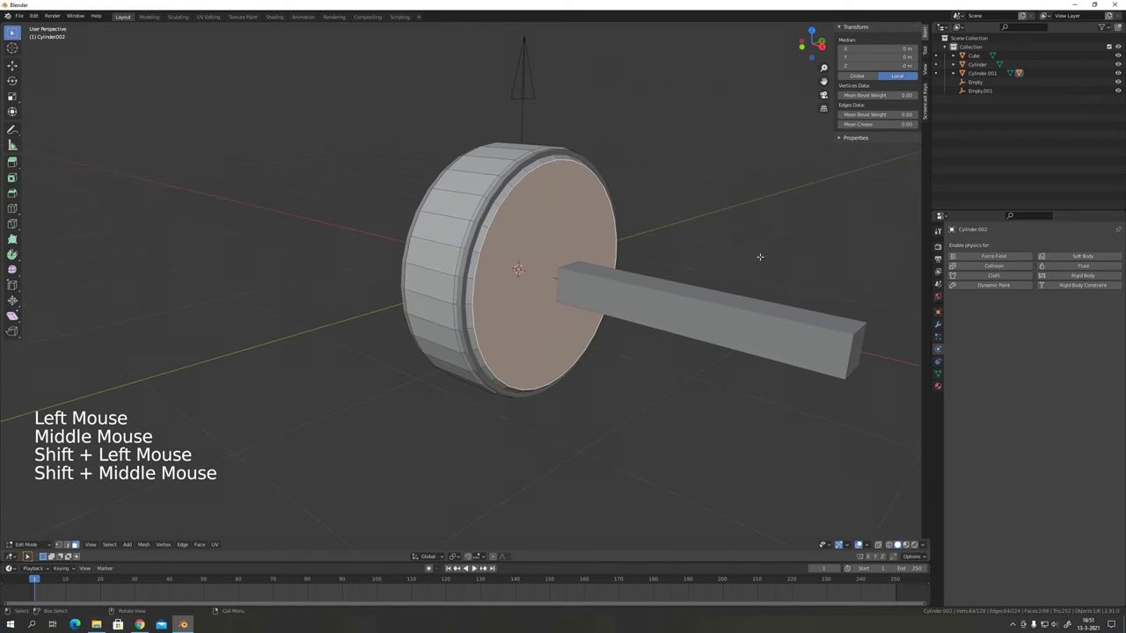
Inset the disc's front face, add an extra edge-loop ring around it, and finish editing.
key(i)
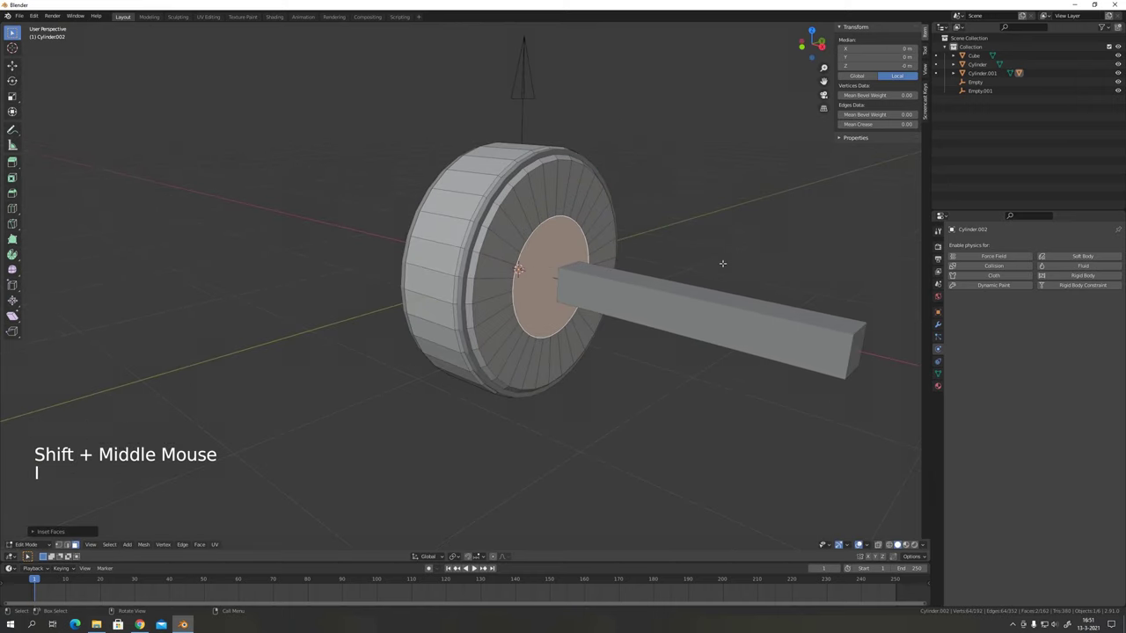
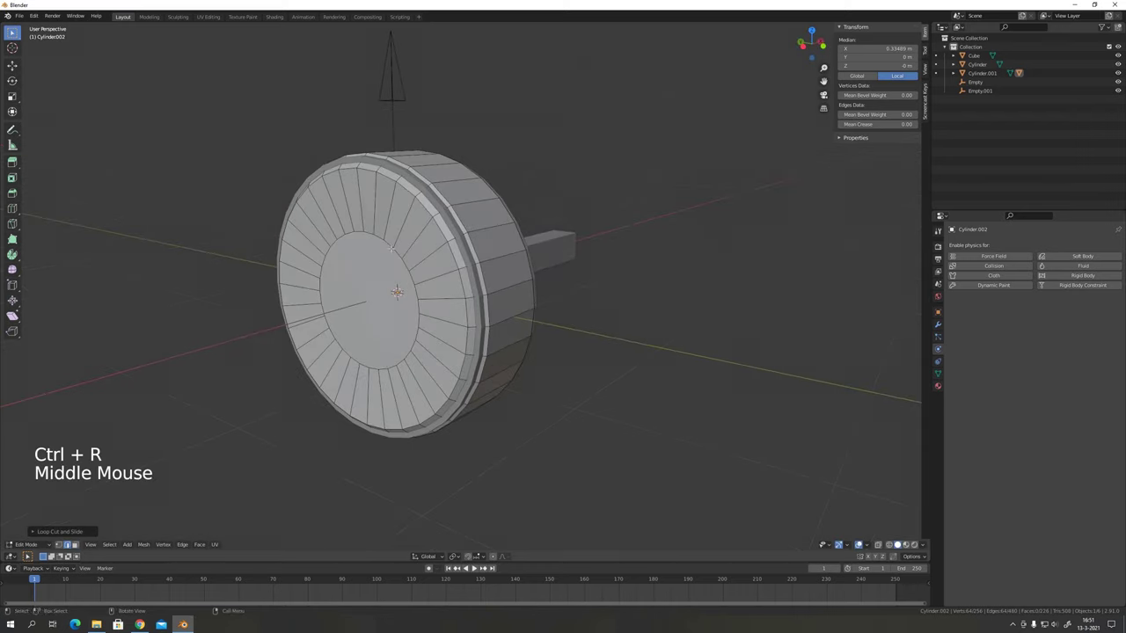
key(ctrl+r)
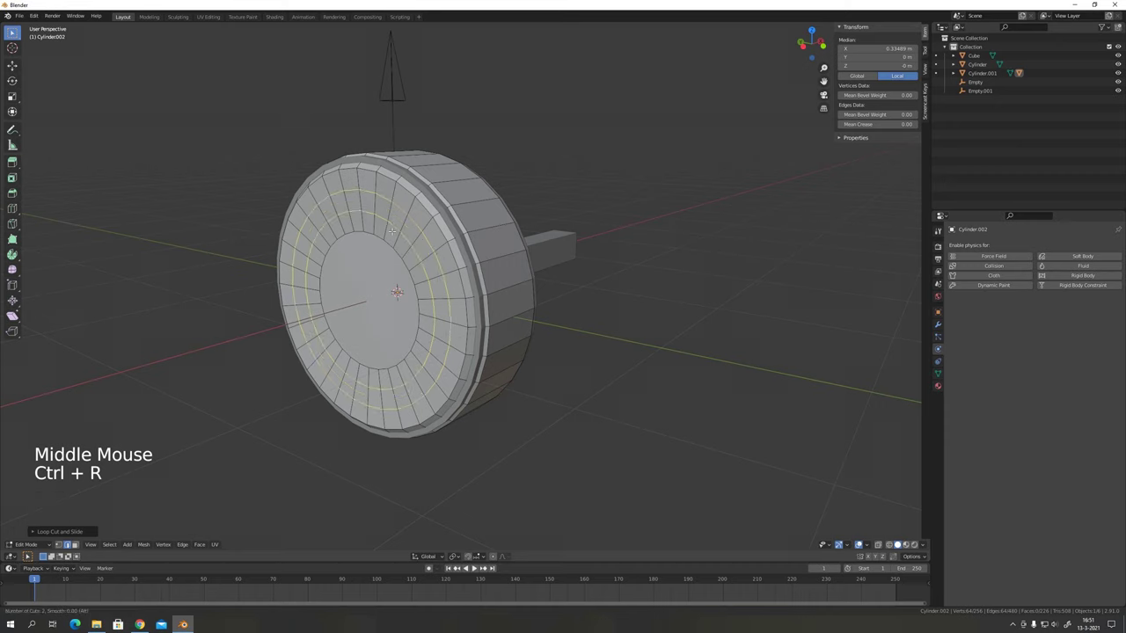
key(alt+a)
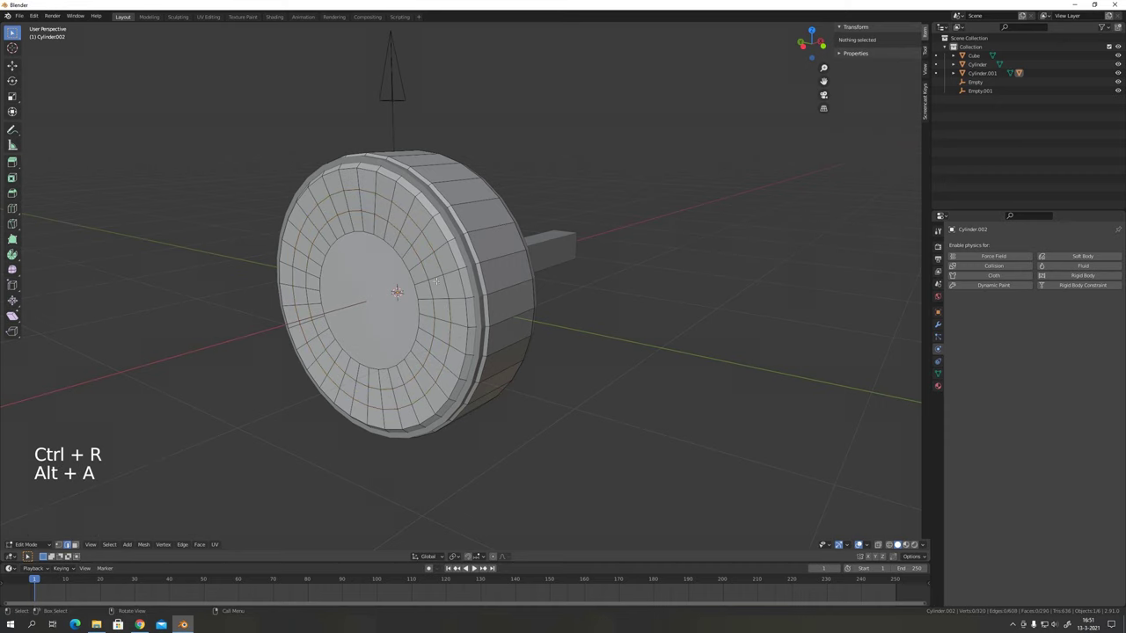
key(Tab)
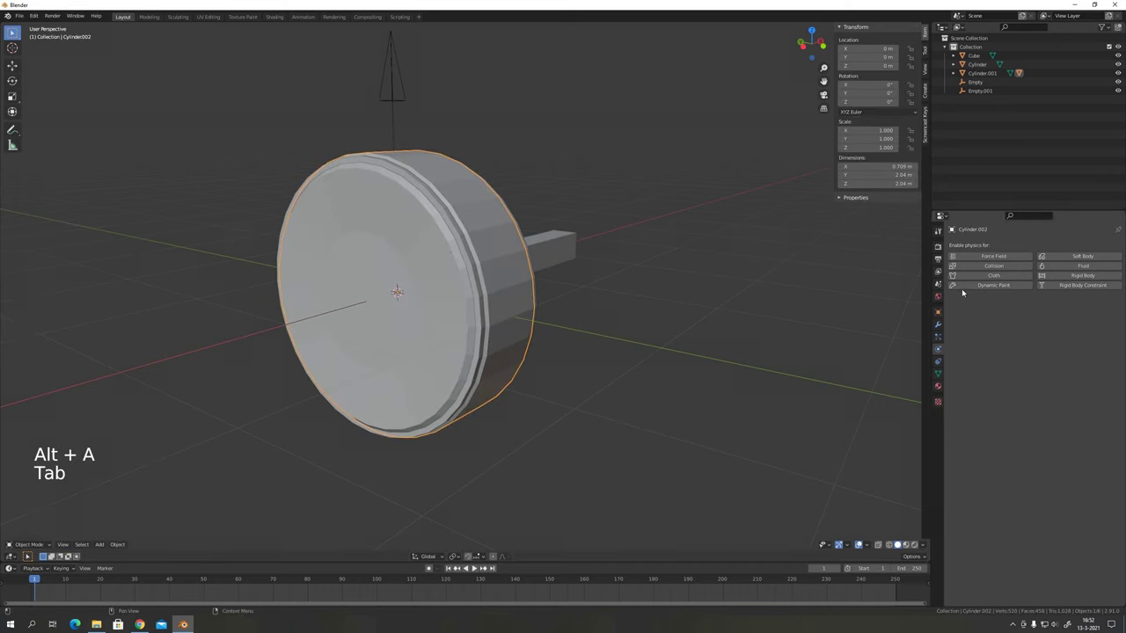
Create a 'pin' vertex group on the tire and assign its inner faces to it.
click(992, 277)
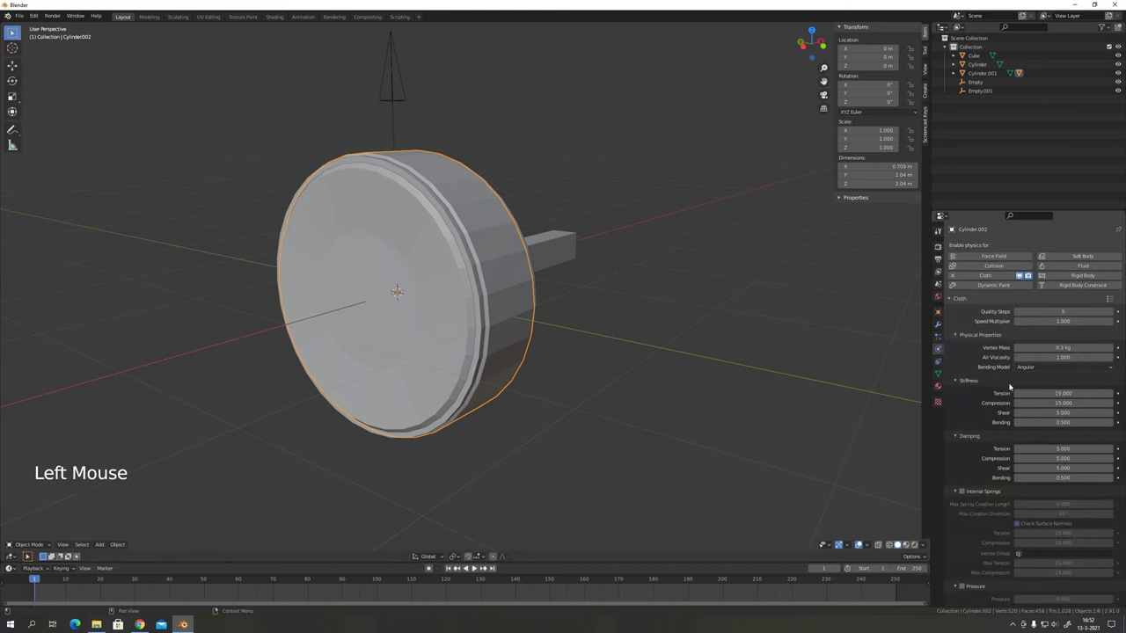
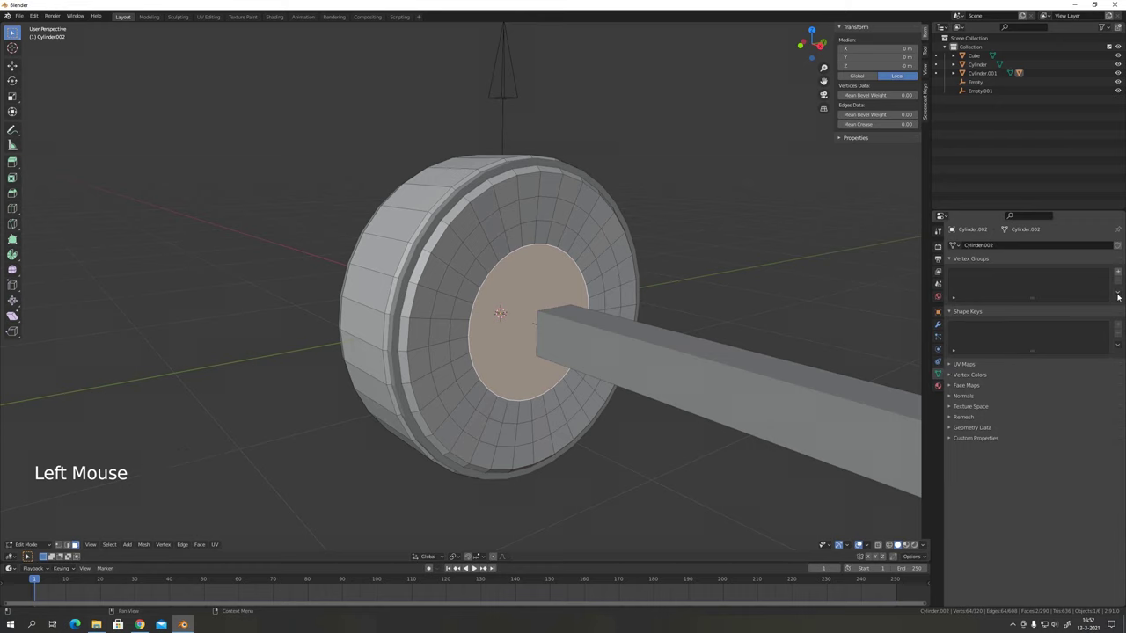
click(1122, 275)
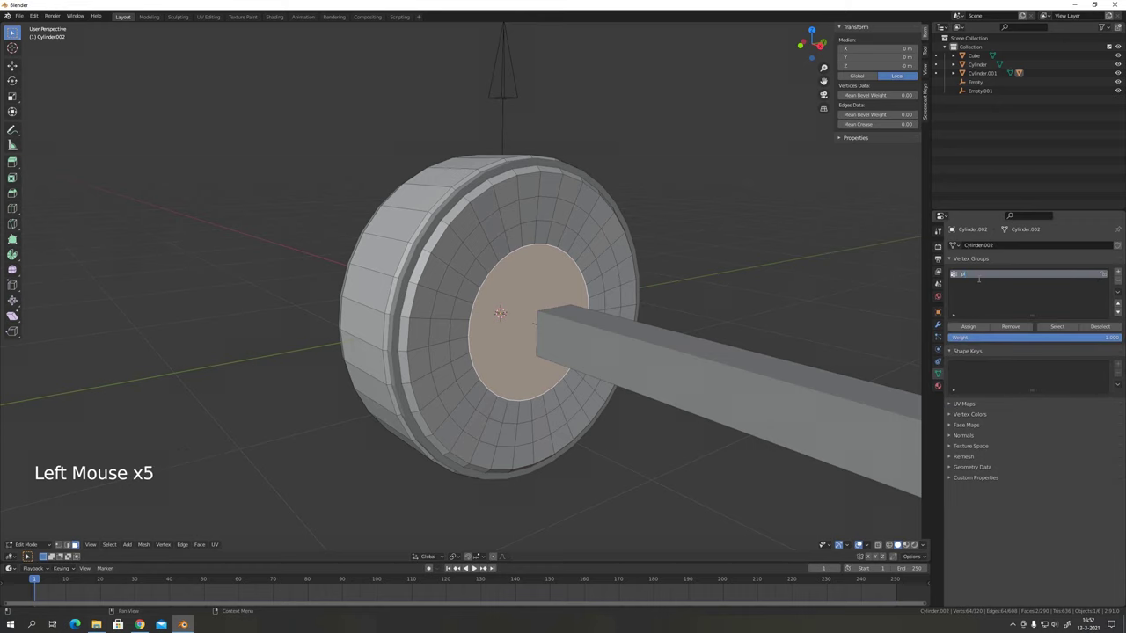
click(969, 326)
key(Tab)
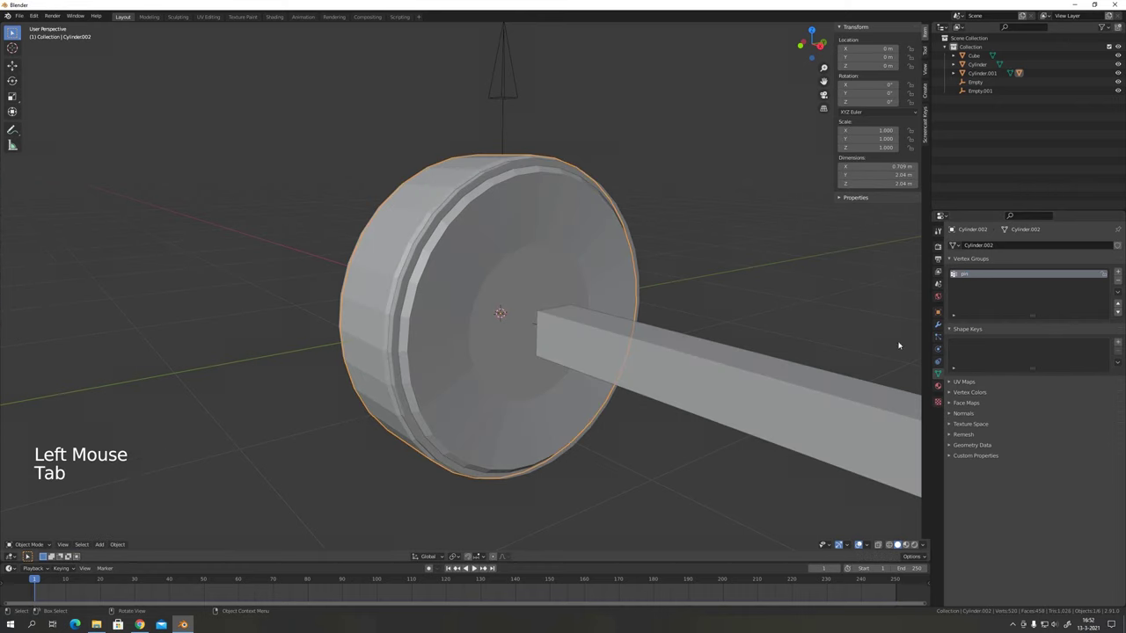
Enable cloth pressure 5 on the tire and anchor the cloth with the 'pin' group.
click(943, 348)
scroll(down, 3)
click(964, 518)
scroll(down, 3)
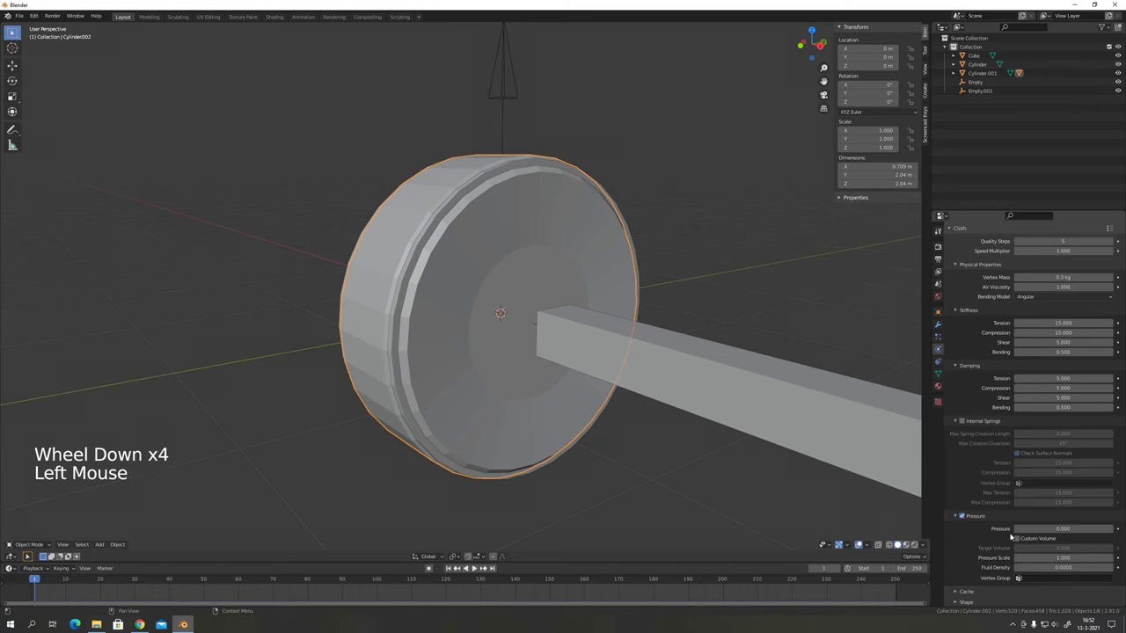
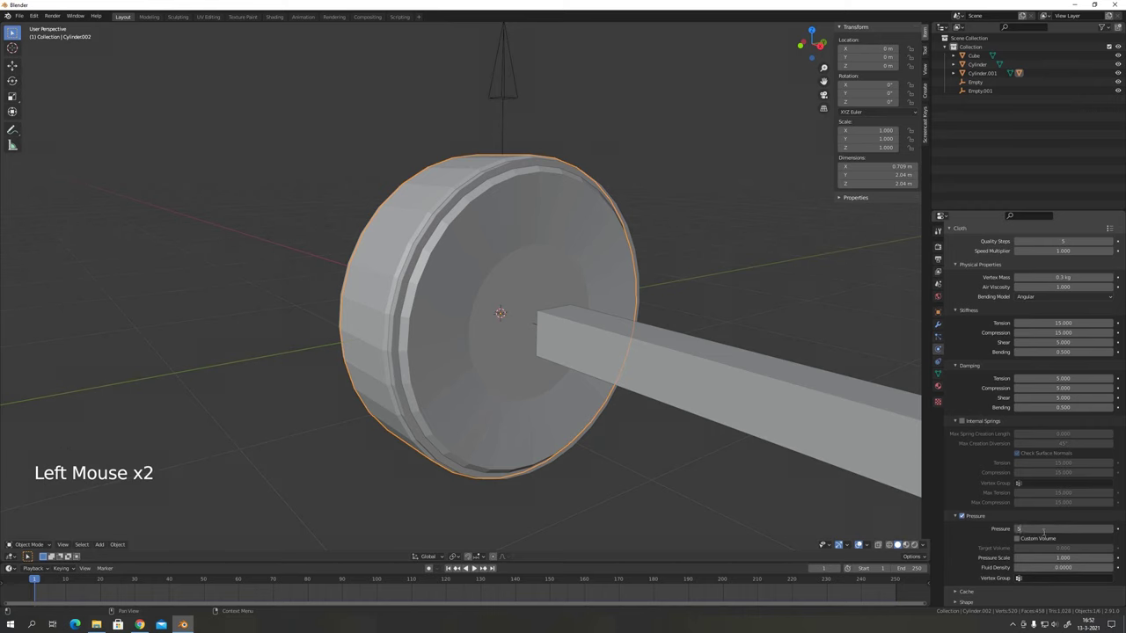
scroll(down, 3)
scroll(down, 3)
click(962, 571)
click(1041, 583)
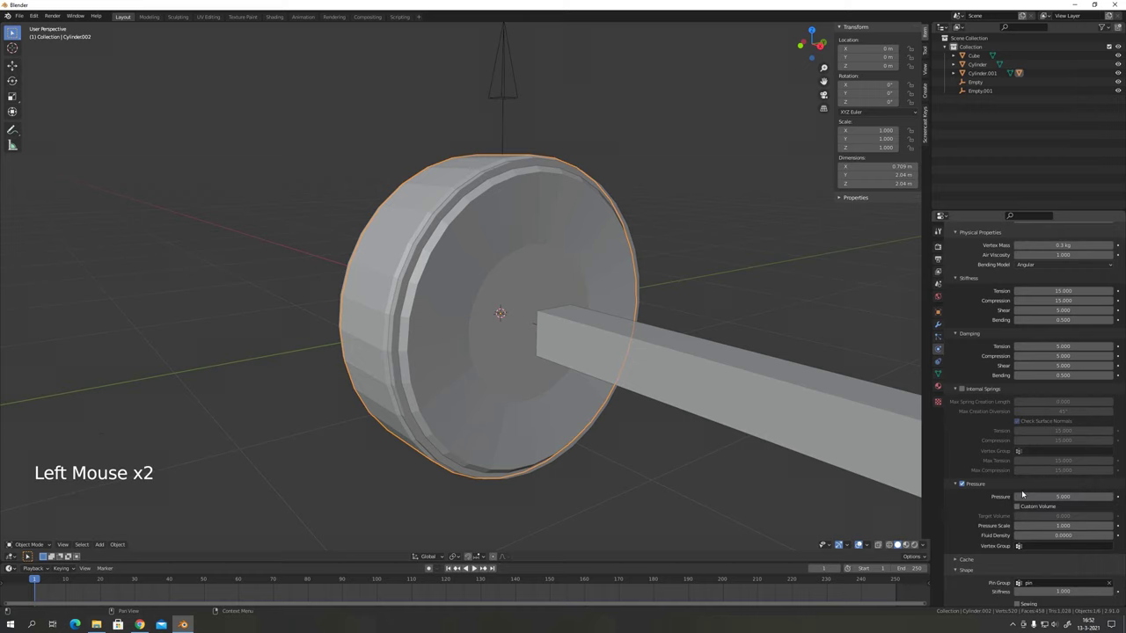
middle_click(517, 311)
scroll(down, 3)
middle_click(593, 305)
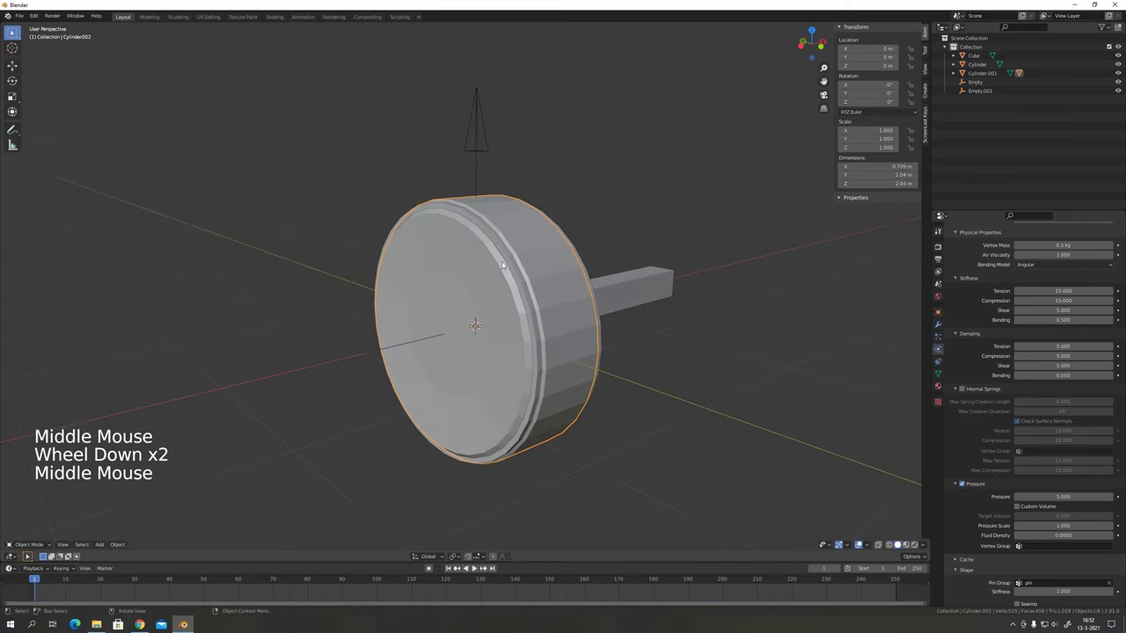
Move the inner wheel Cylinder into a new collection named 'rig'.
click(490, 231)
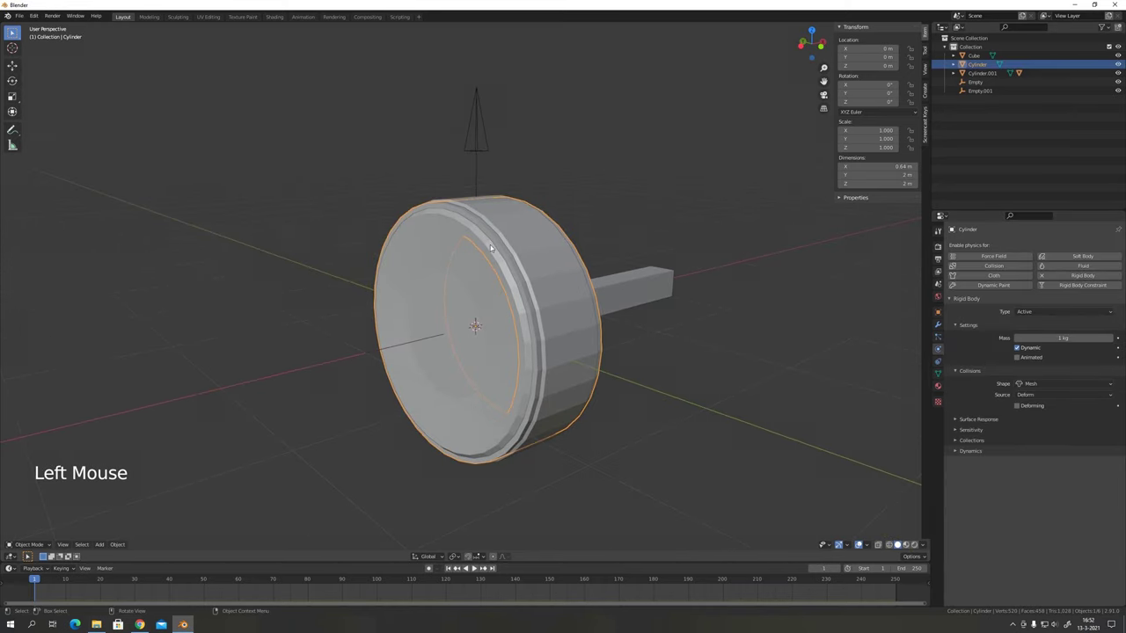
key(m)
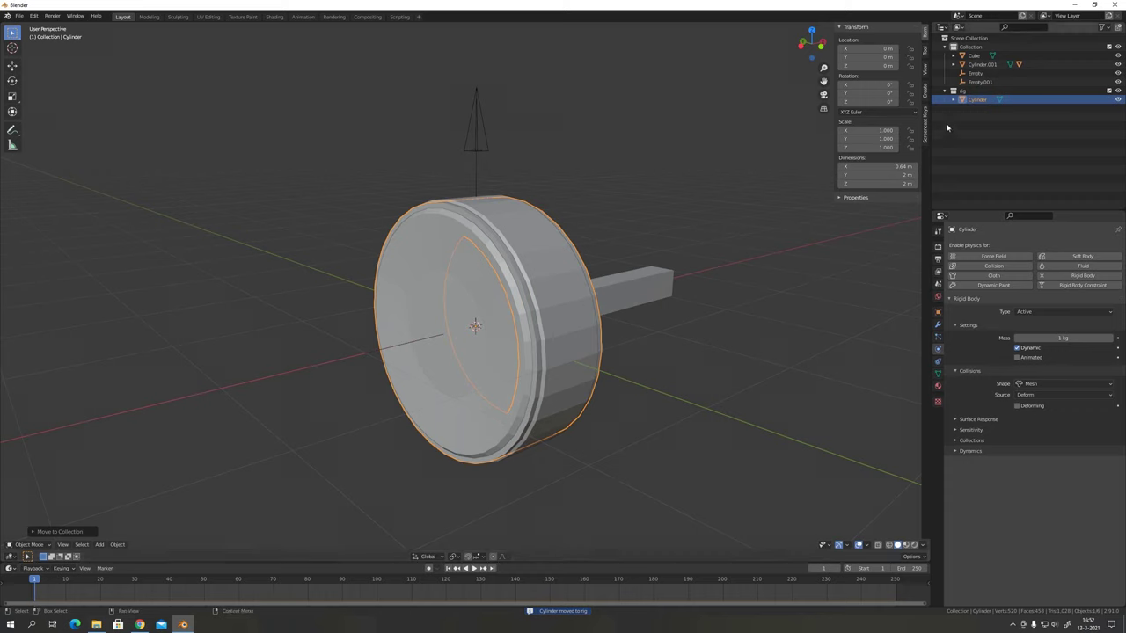
middle_click(689, 208)
middle_click(674, 239)
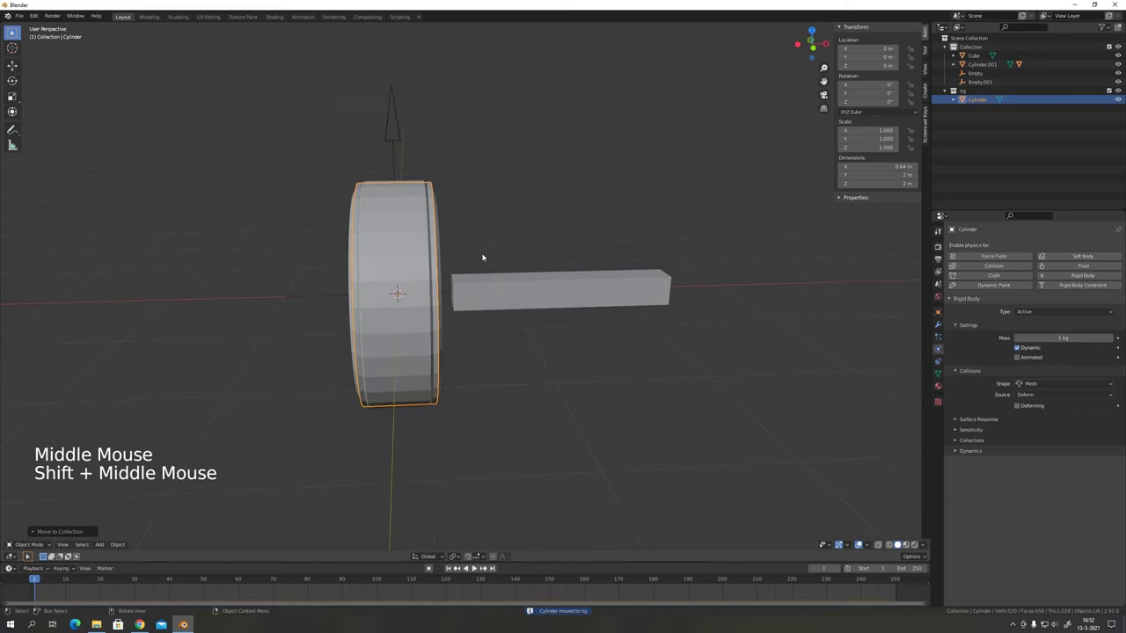
Duplicate the wheel, tire and empties 3 m along X for a second wheel on the axle.
key(a)
click(552, 274)
click(552, 274)
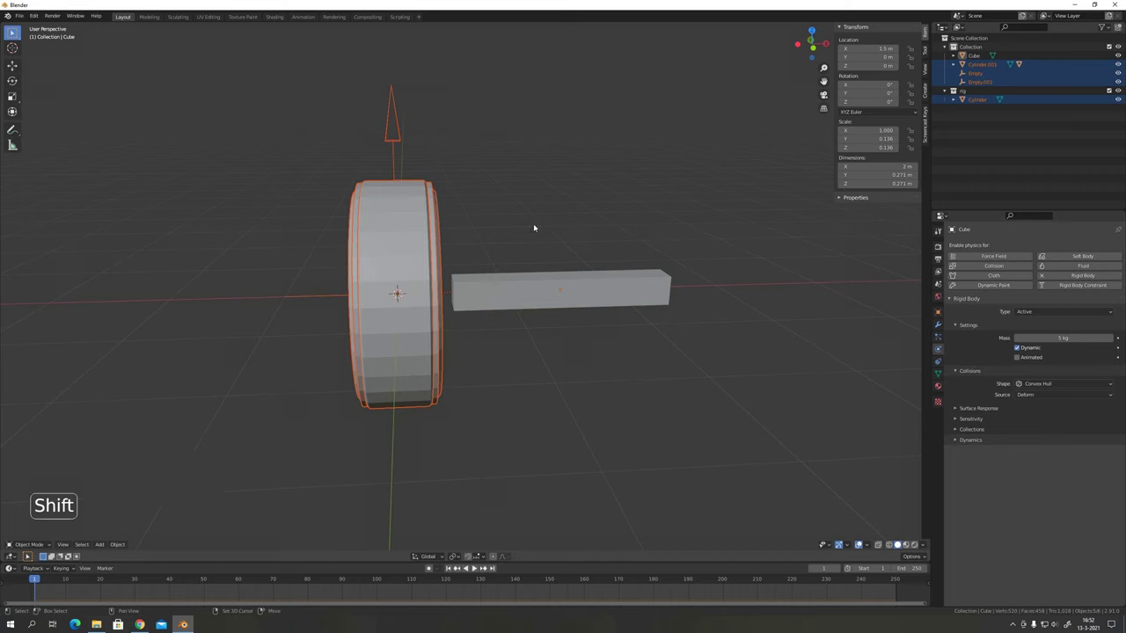
key(shift+d)
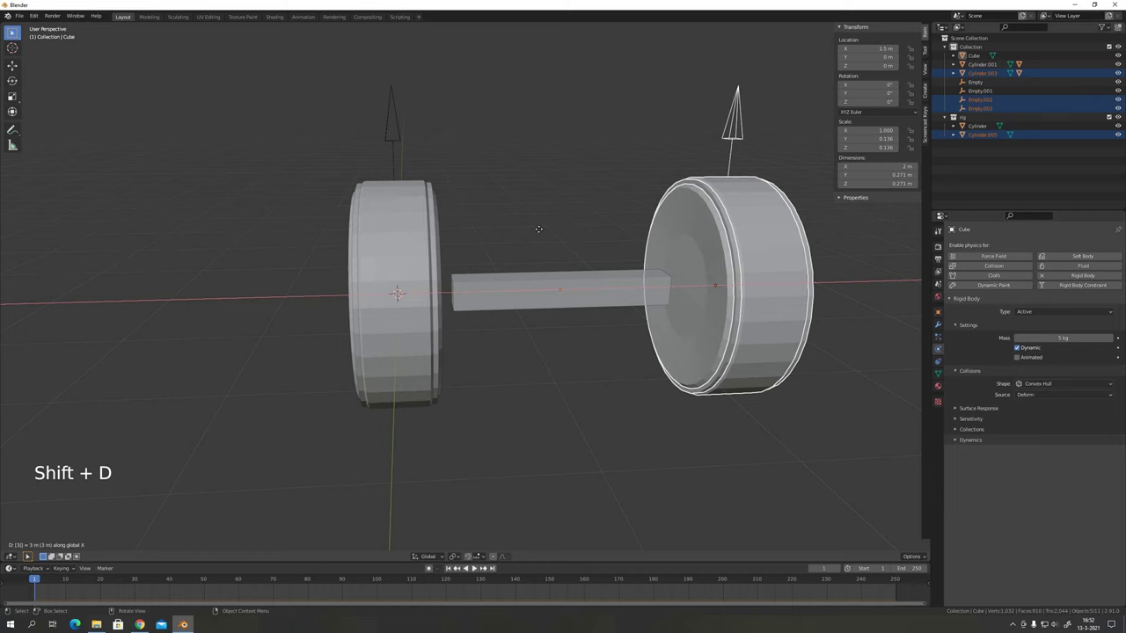
scroll(down, 3)
middle_click(534, 256)
key(alt+a)
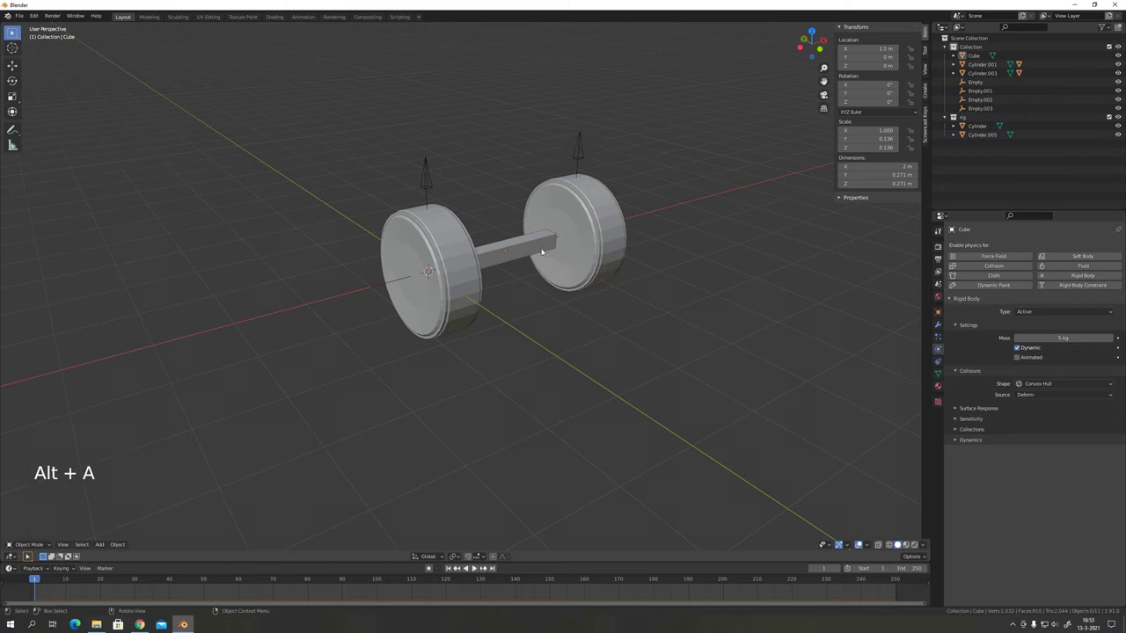
middle_click(540, 267)
middle_click(665, 248)
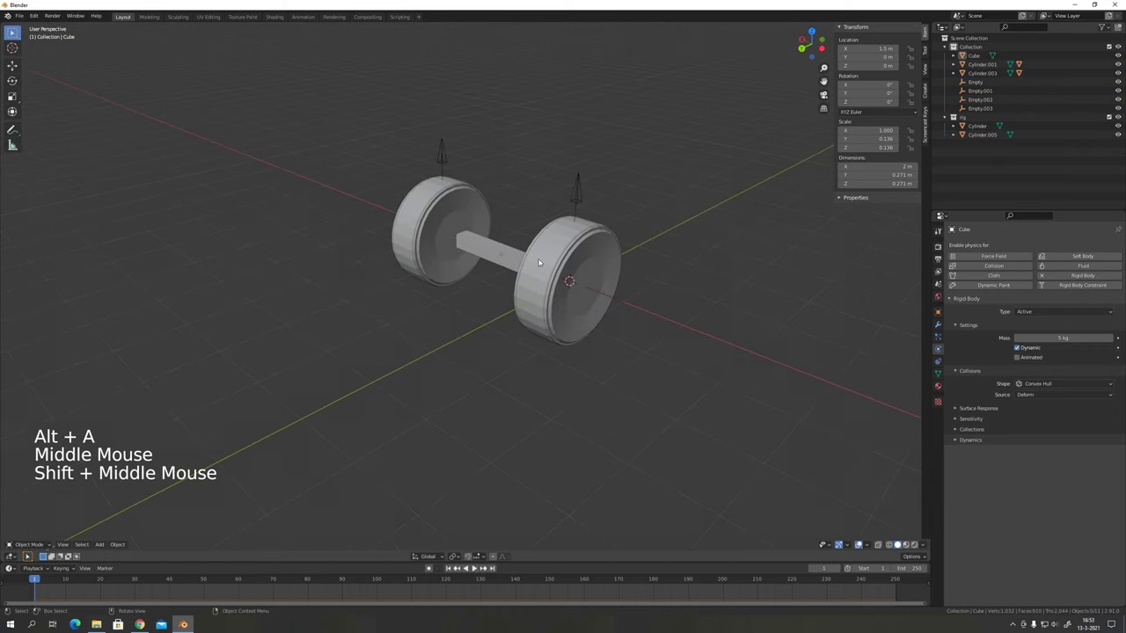
Duplicate the whole two-wheeled axle 4 m along Y.
key(a)
key(shift+d)
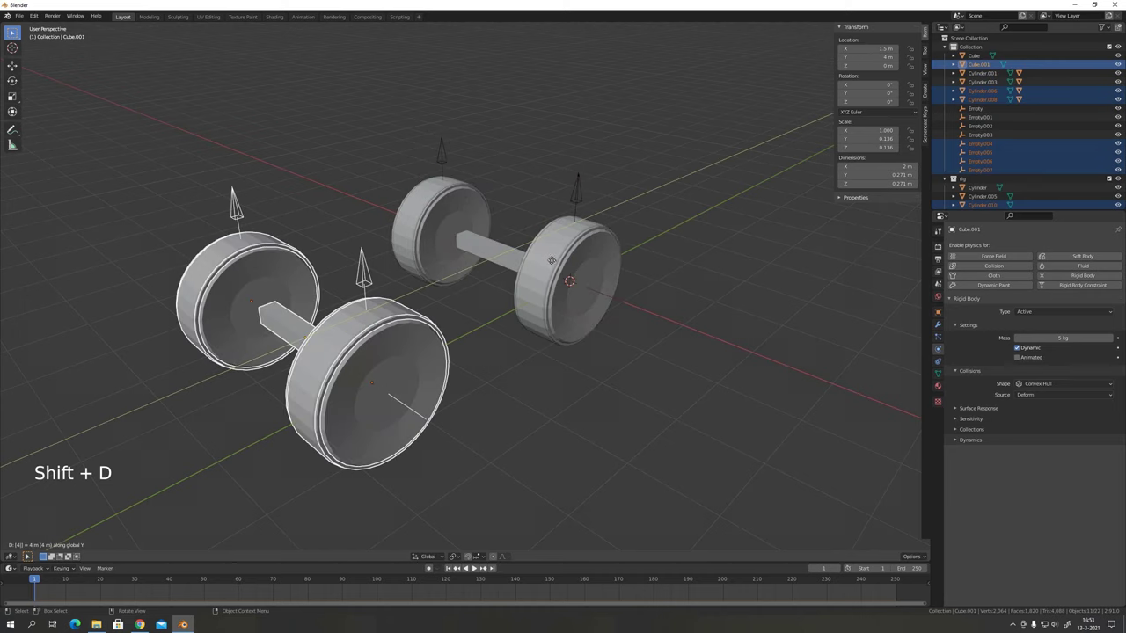
key(alt+a)
middle_click(431, 293)
Apply rotation and scale to both axles.
click(425, 238)
click(399, 376)
middle_click(379, 367)
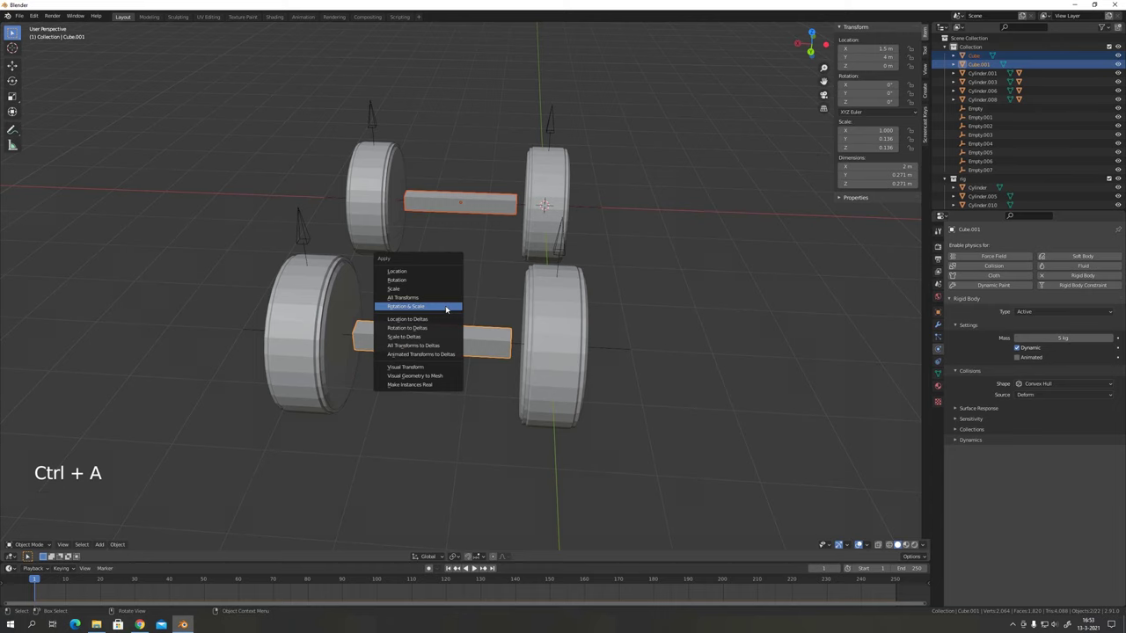
key(alt+a)
middle_click(437, 302)
Add a cube for the body and stretch it lengthwise between the two axles.
click(430, 351)
click(474, 196)
key(shift+s)
key(shift+a)
key(s)
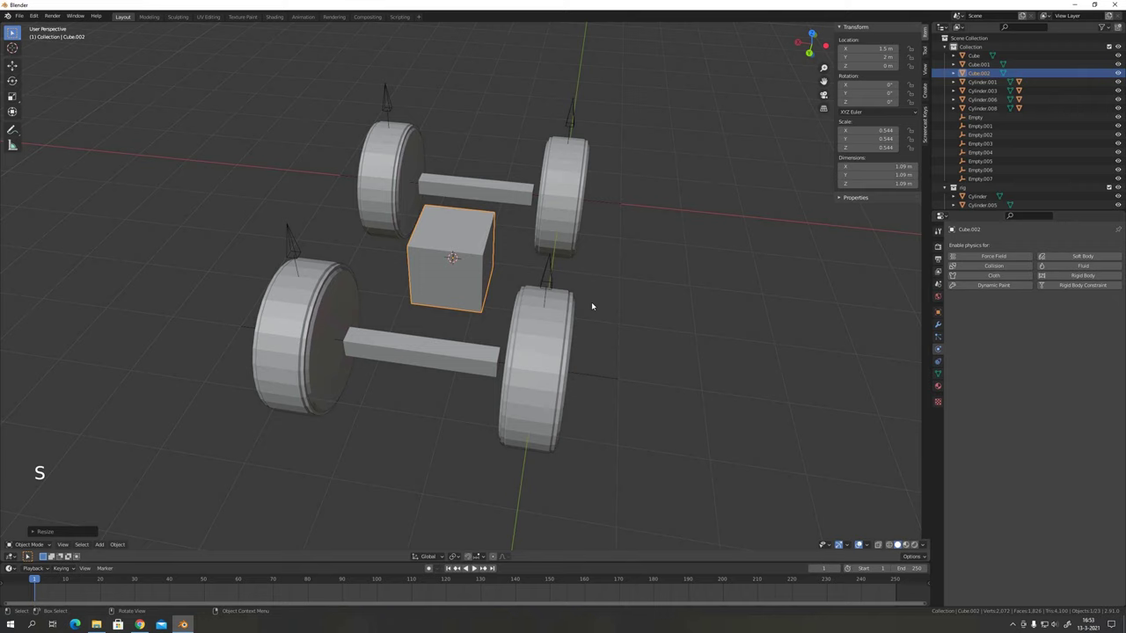
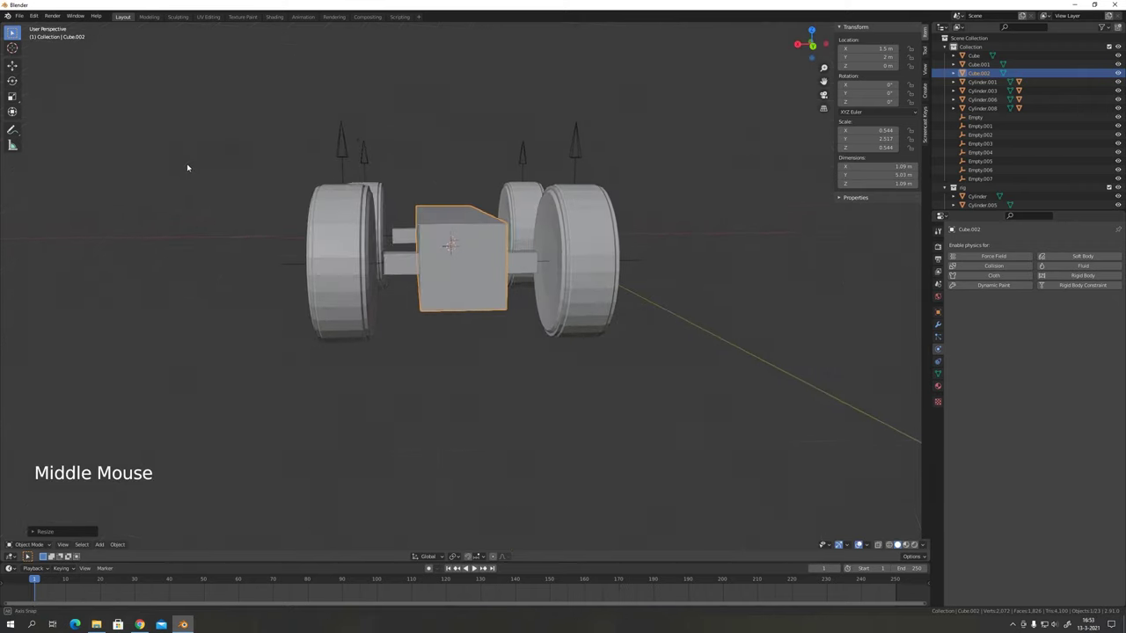
Raise the body box above the axles, apply its scale and make it an active 50 kg rigid body.
key(g)
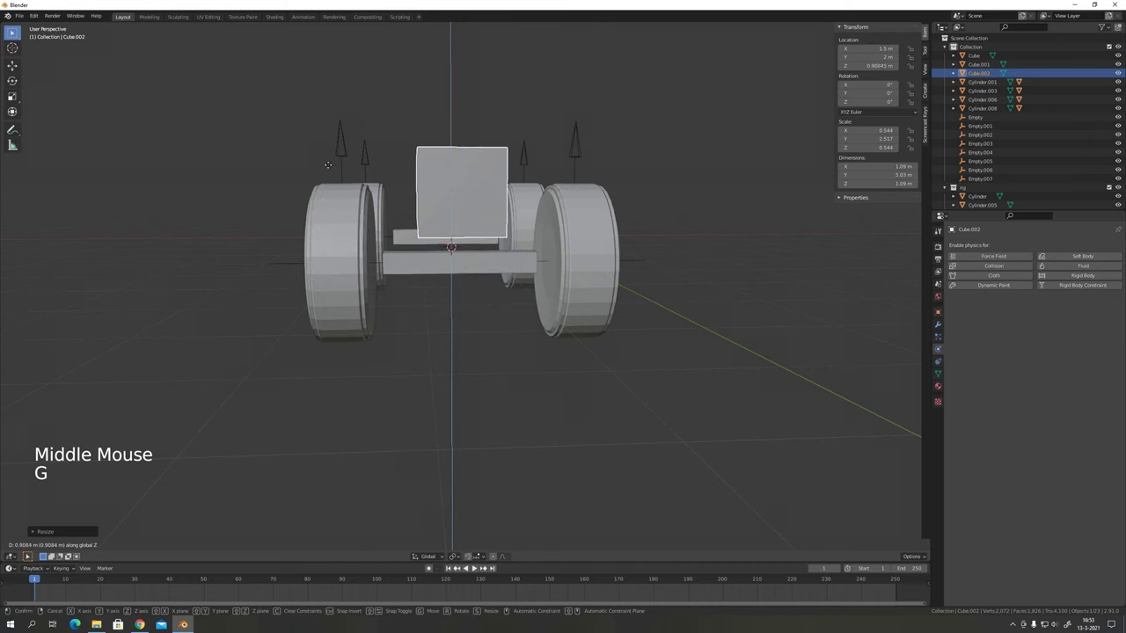
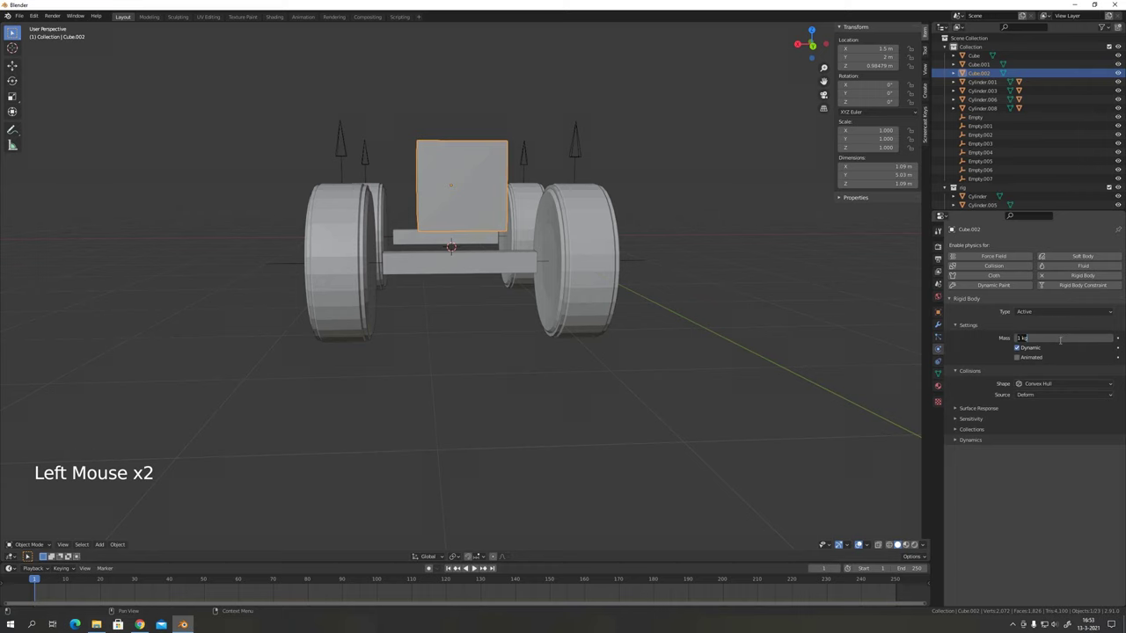
middle_click(460, 239)
scroll(up, 3)
click(382, 279)
key(shift+s)
key(shift+a)
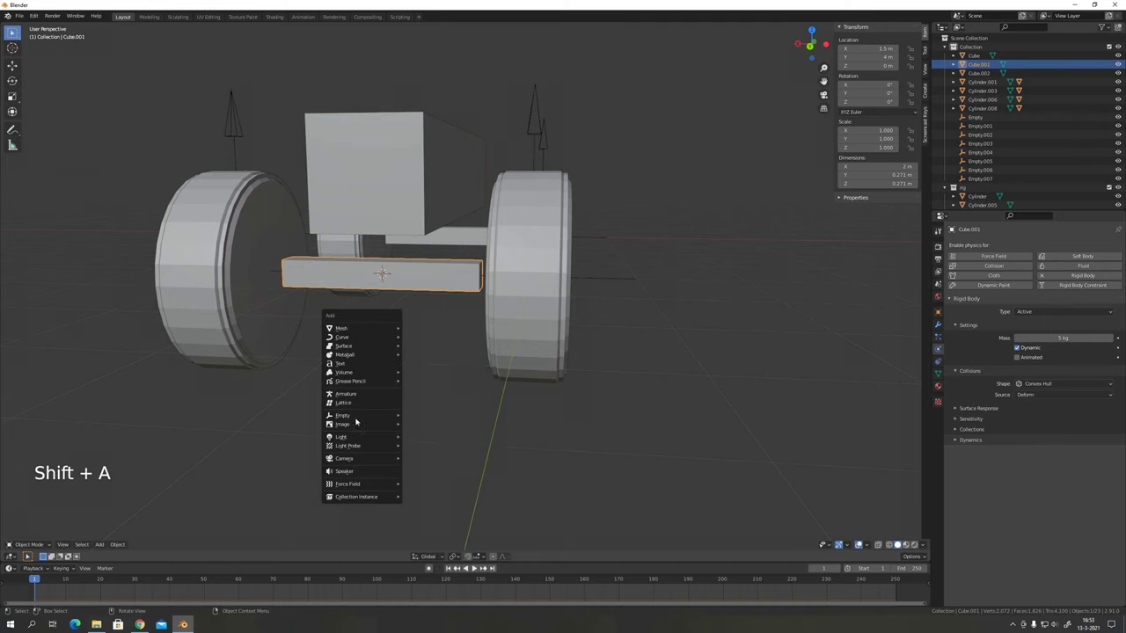
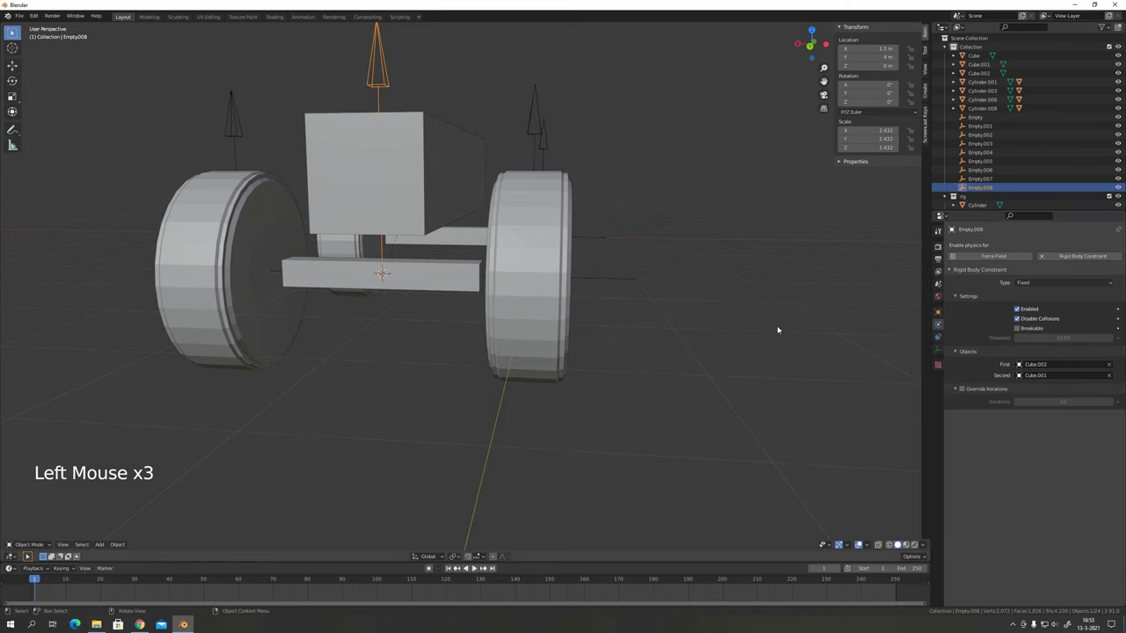
Make Empty.008's rigid body constraint a Generic Spring with angular and linear limits enabled.
click(1047, 283)
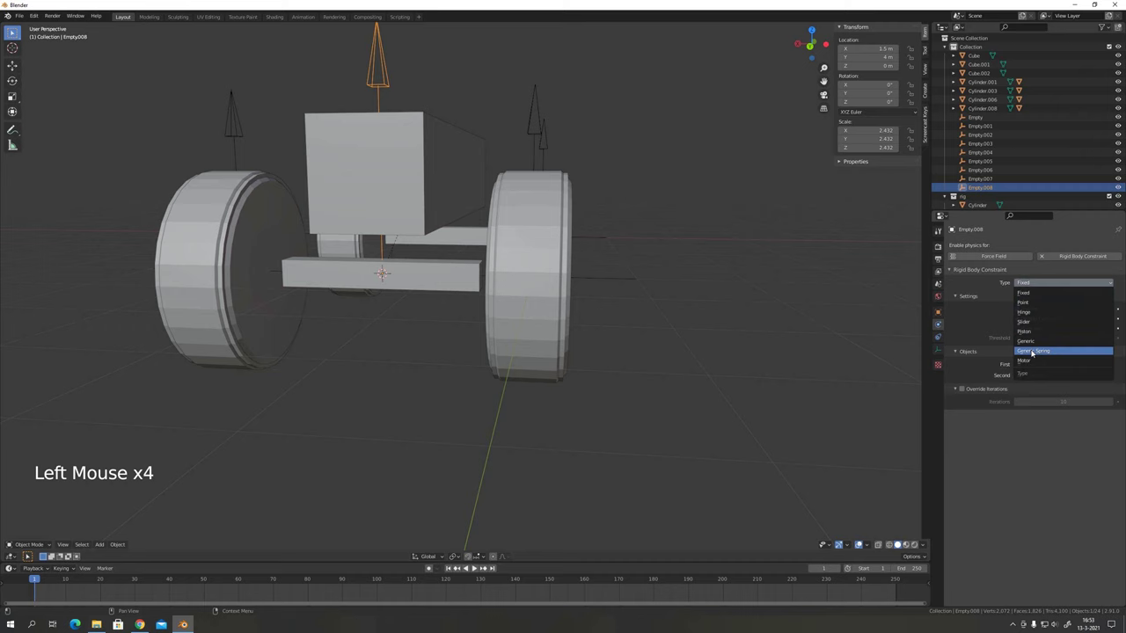
click(1019, 375)
click(1022, 403)
click(1019, 433)
click(1017, 476)
click(1021, 535)
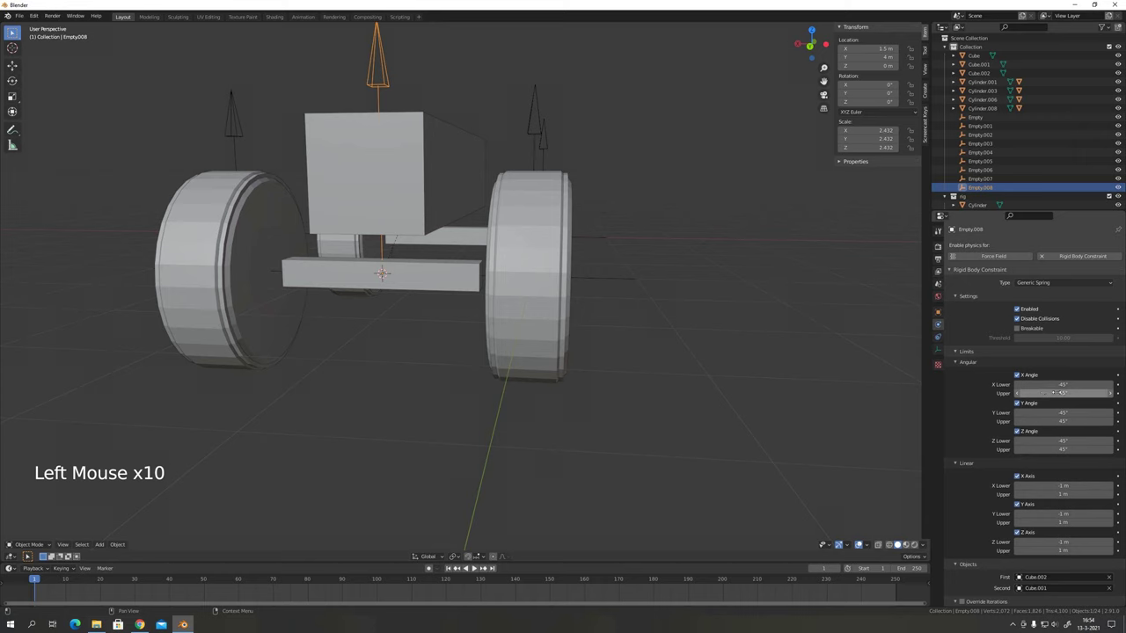
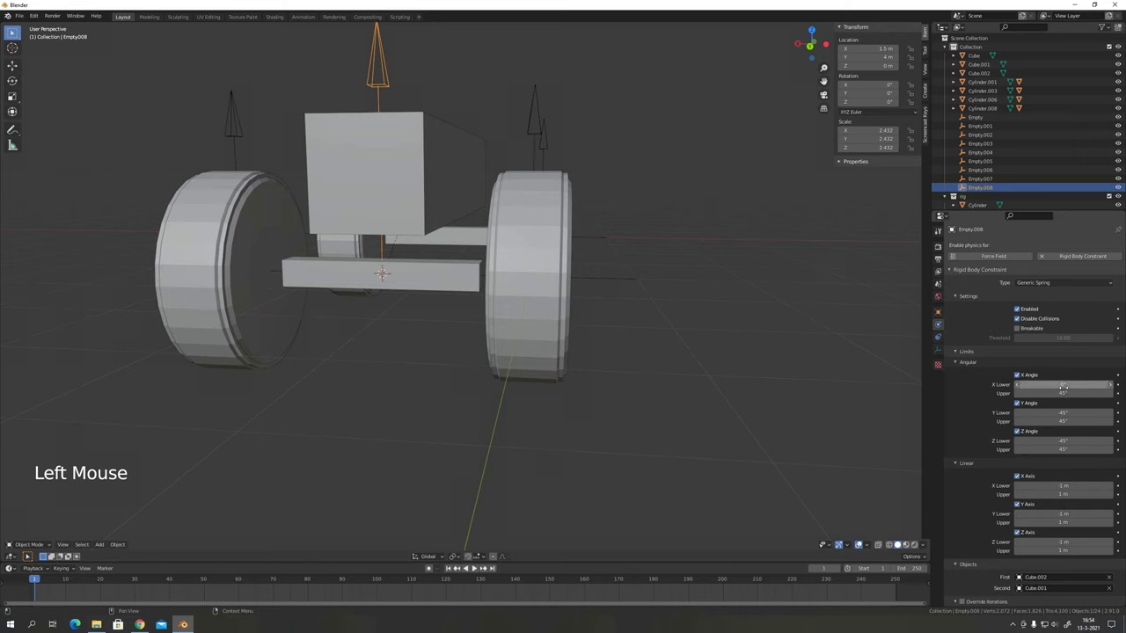
Zero the X rotation limit, allow ±15° Y rotation and ±0.2 m Z travel between Cube.002 and Cube.001.
key(ctrl+c)
key(ctrl+v)
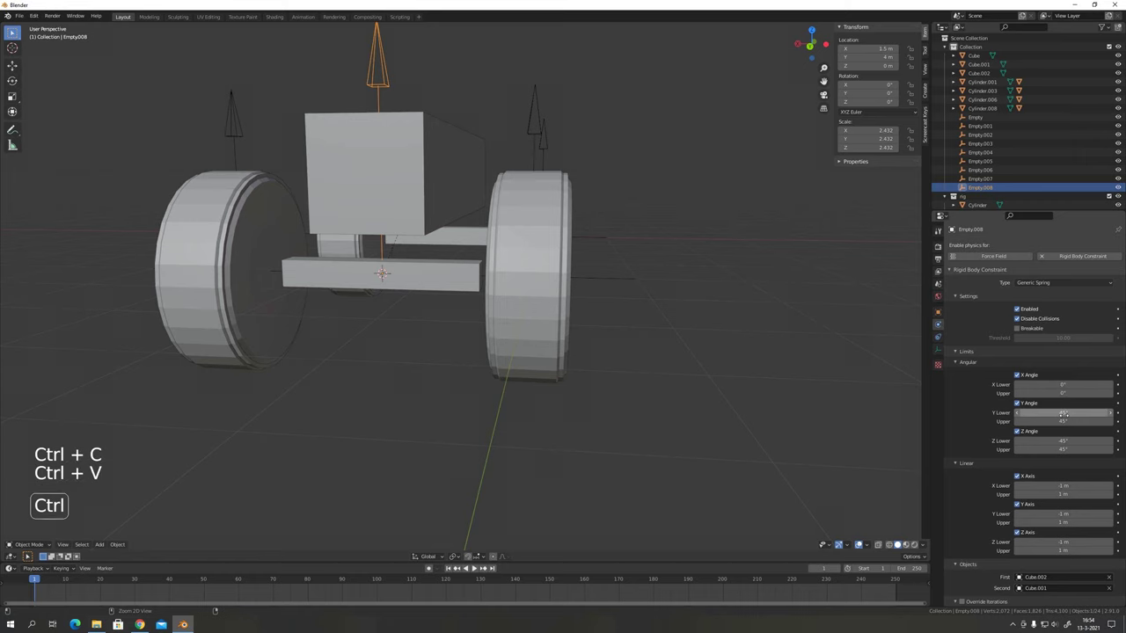
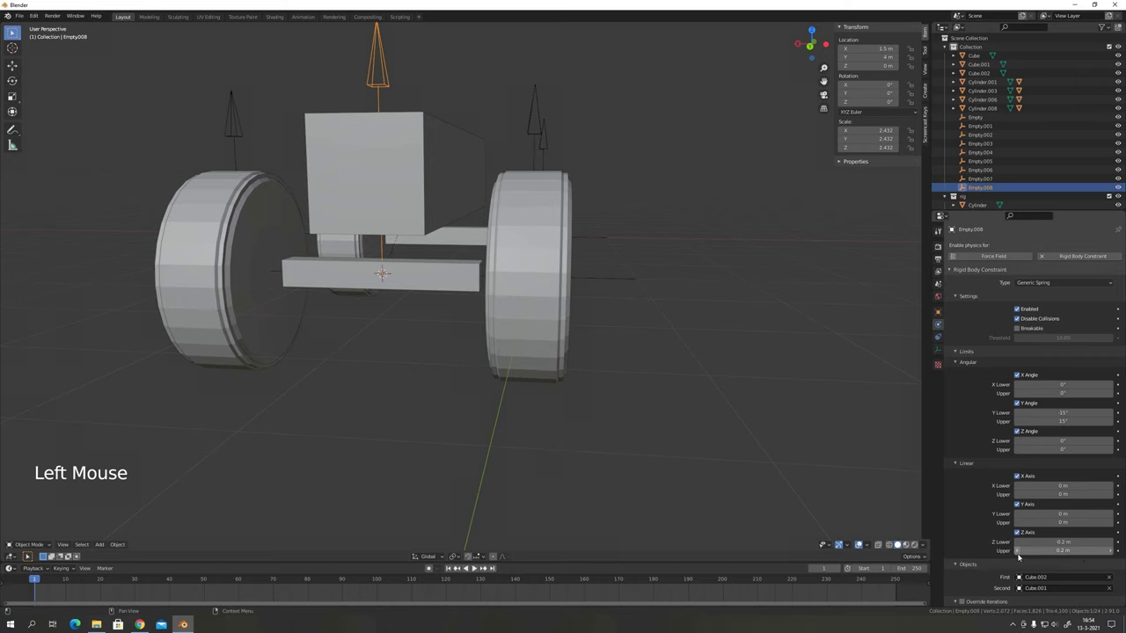
scroll(down, 3)
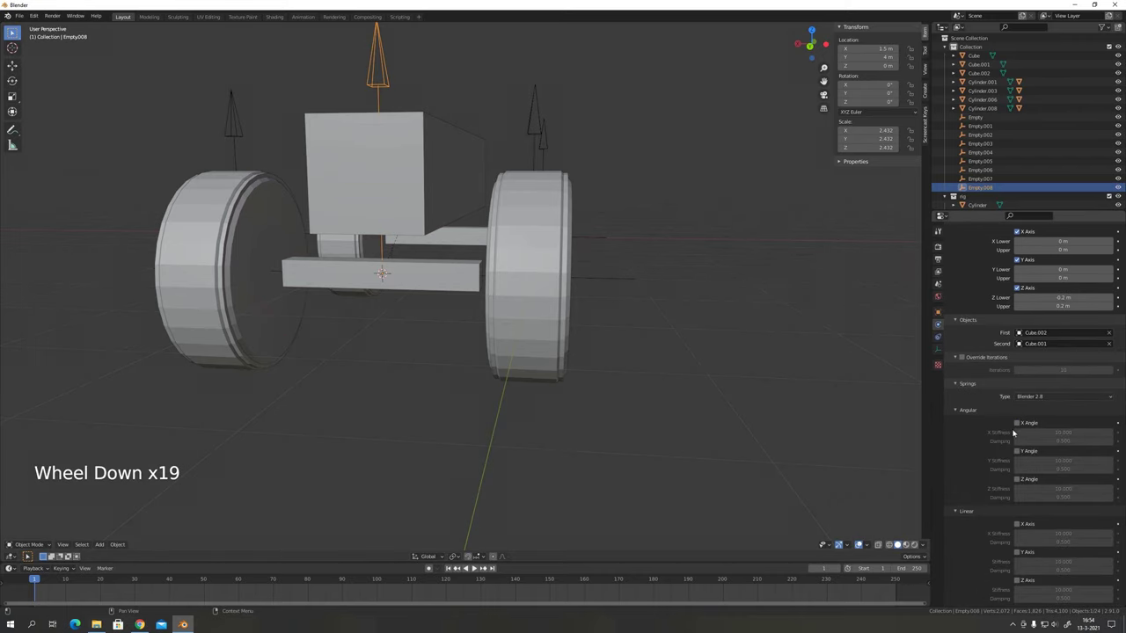
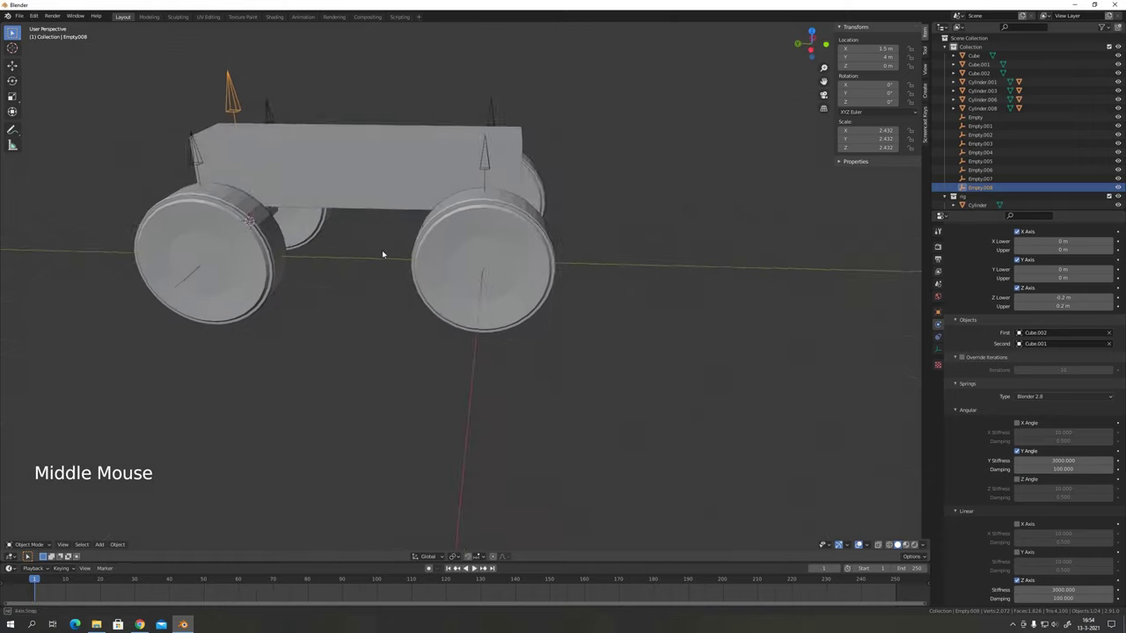
Duplicate the spring empty as Empty.009 and place it at the other axle.
key(shift+d)
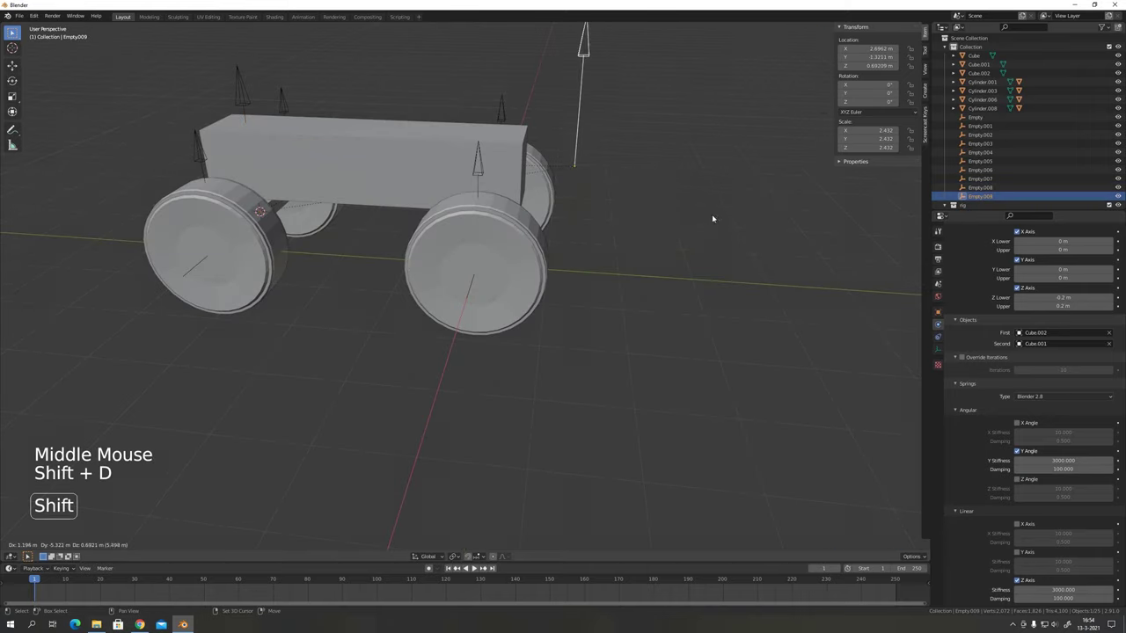
middle_click(662, 203)
middle_click(603, 207)
click(520, 273)
key(shift+s)
click(611, 131)
key(shift+s)
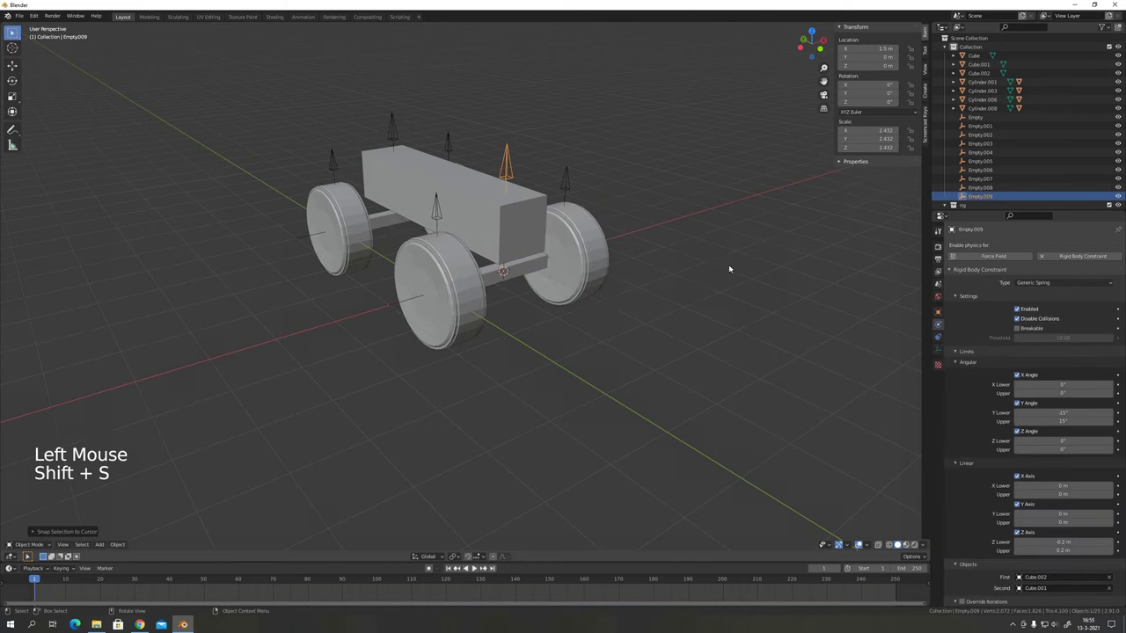
Retarget Empty.009's spring so it joins Cube.002 to the axle Cube.
click(1114, 592)
click(1112, 590)
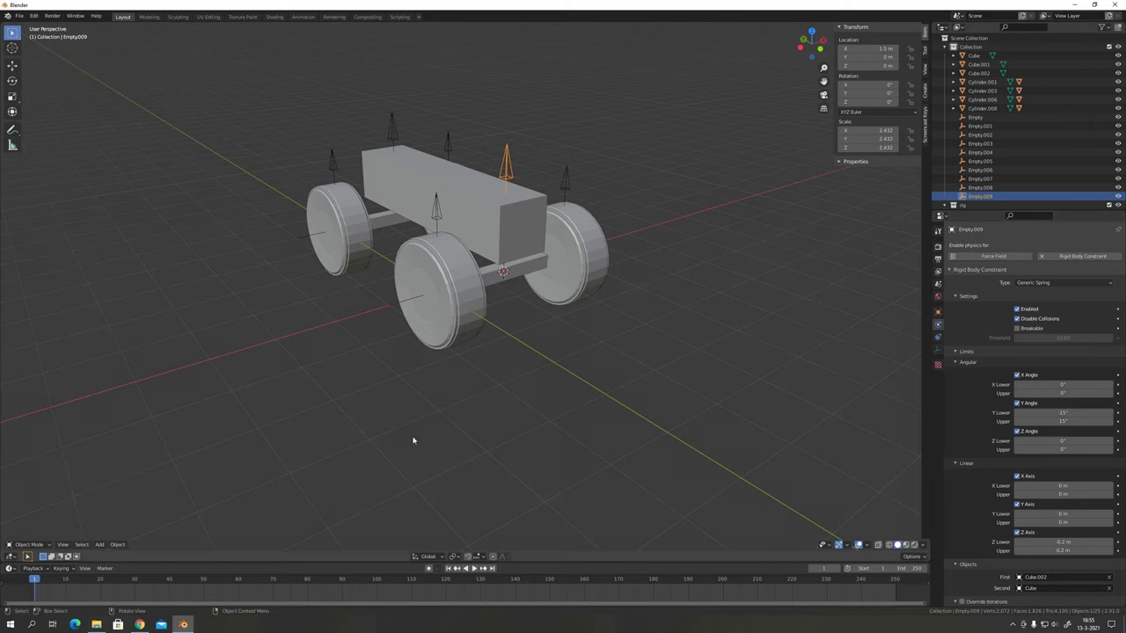
click(385, 219)
click(494, 284)
click(387, 227)
Add a 40 m ground plane and lower it beneath the wheels.
key(shift+s)
key(shift+a)
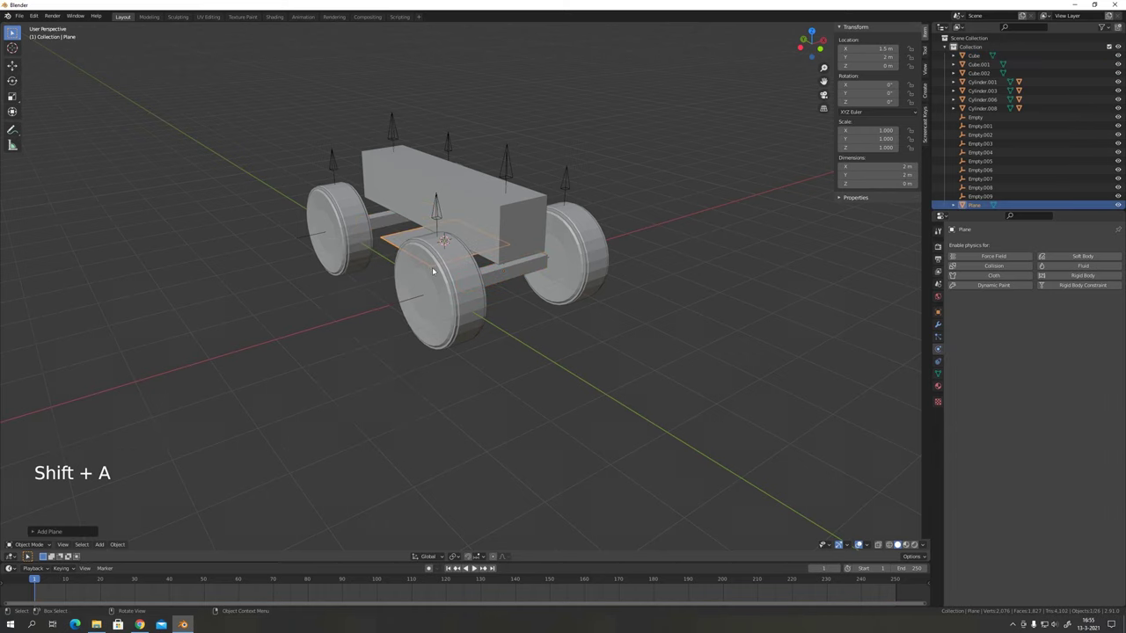
key(s)
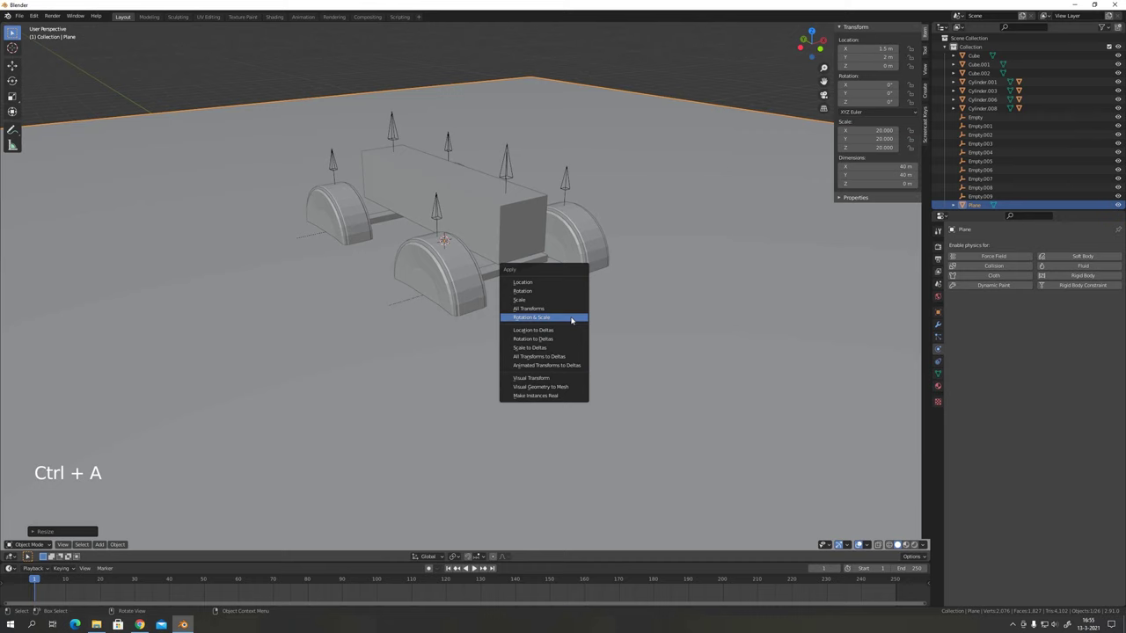
key(g)
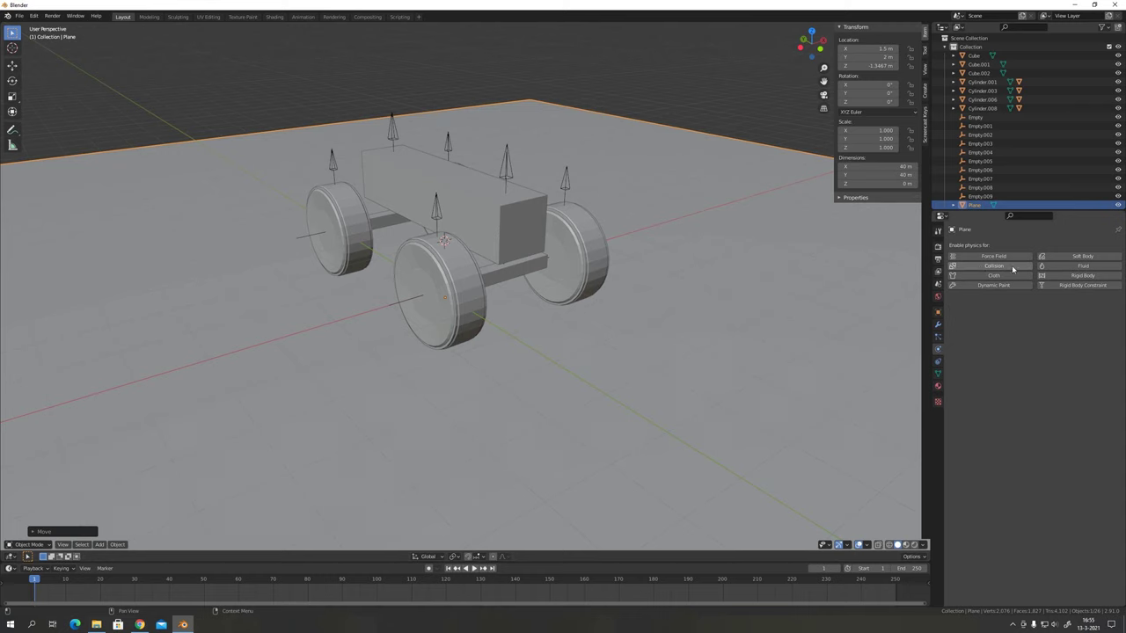
Give the ground plane collision physics and a passive rigid body.
click(996, 266)
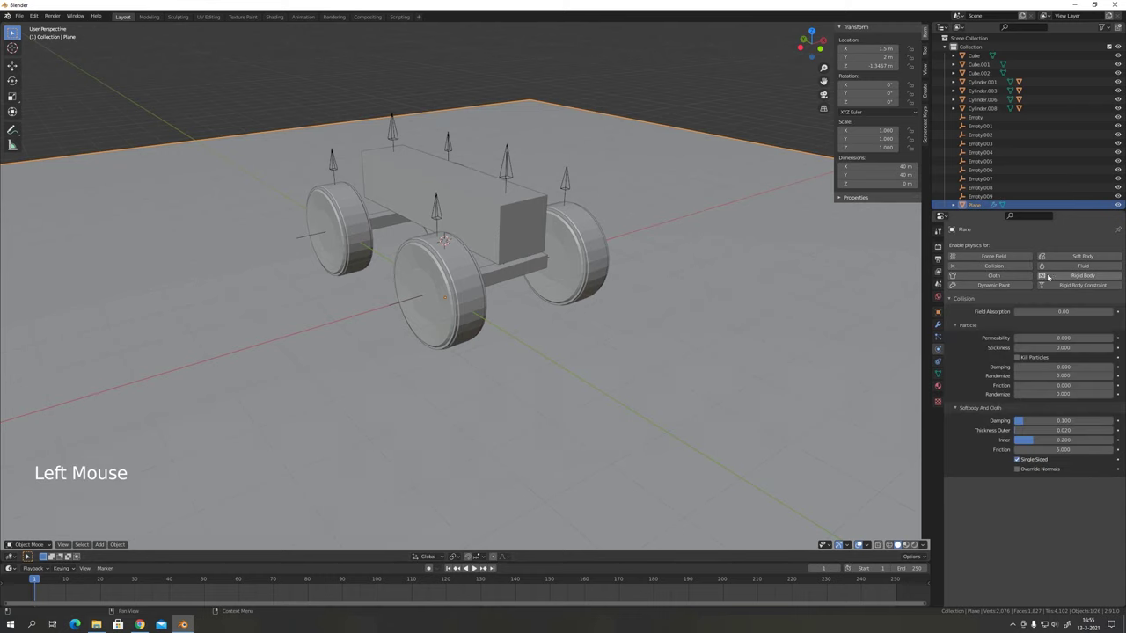
click(1068, 276)
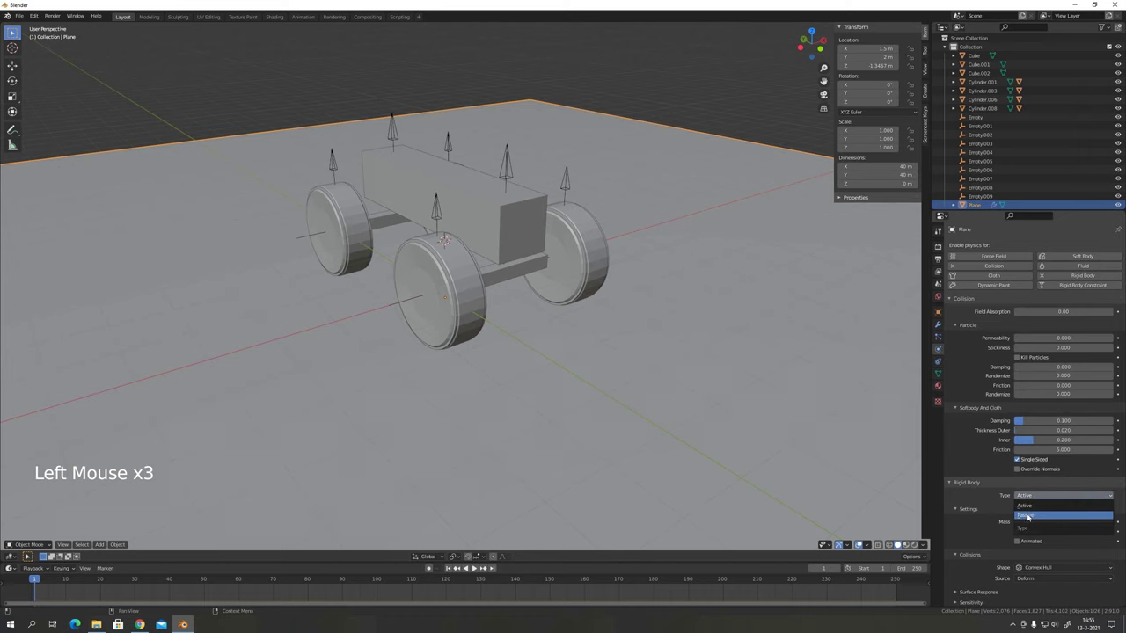
middle_click(505, 383)
click(945, 48)
click(947, 56)
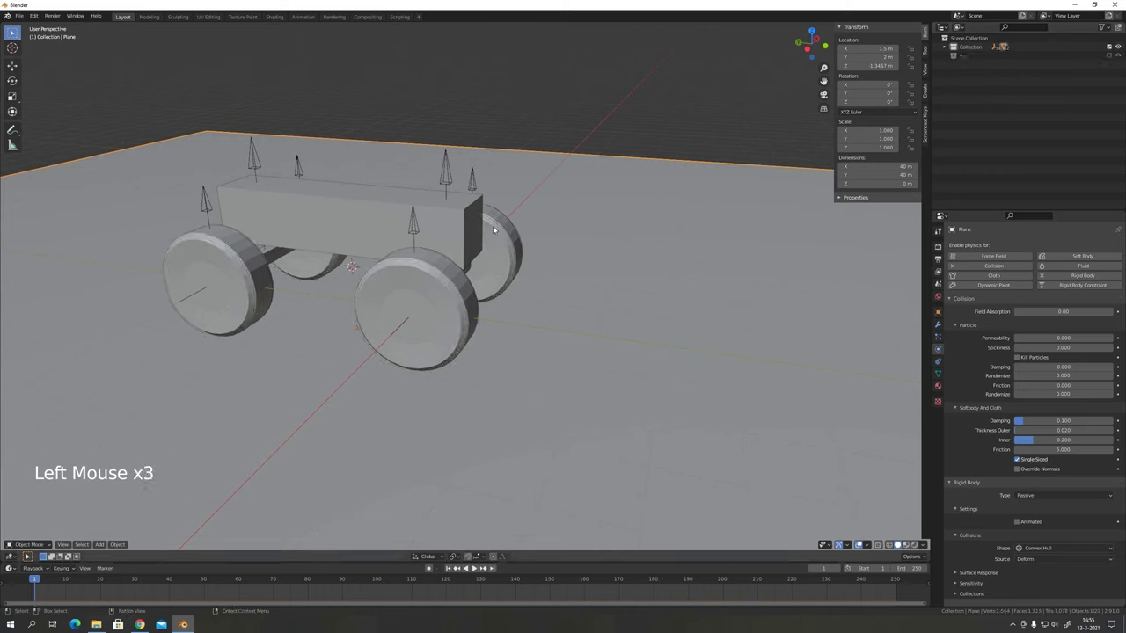
Add a Subdivision Surface modifier to the tire cylinders, including Cylinder.007.
click(501, 221)
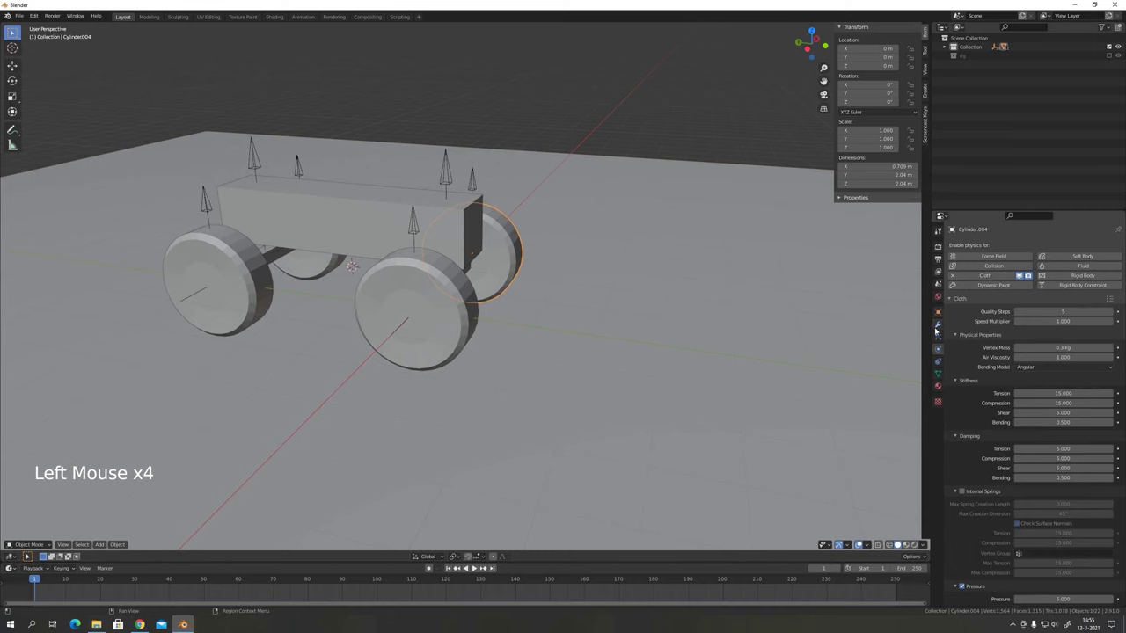
click(1012, 248)
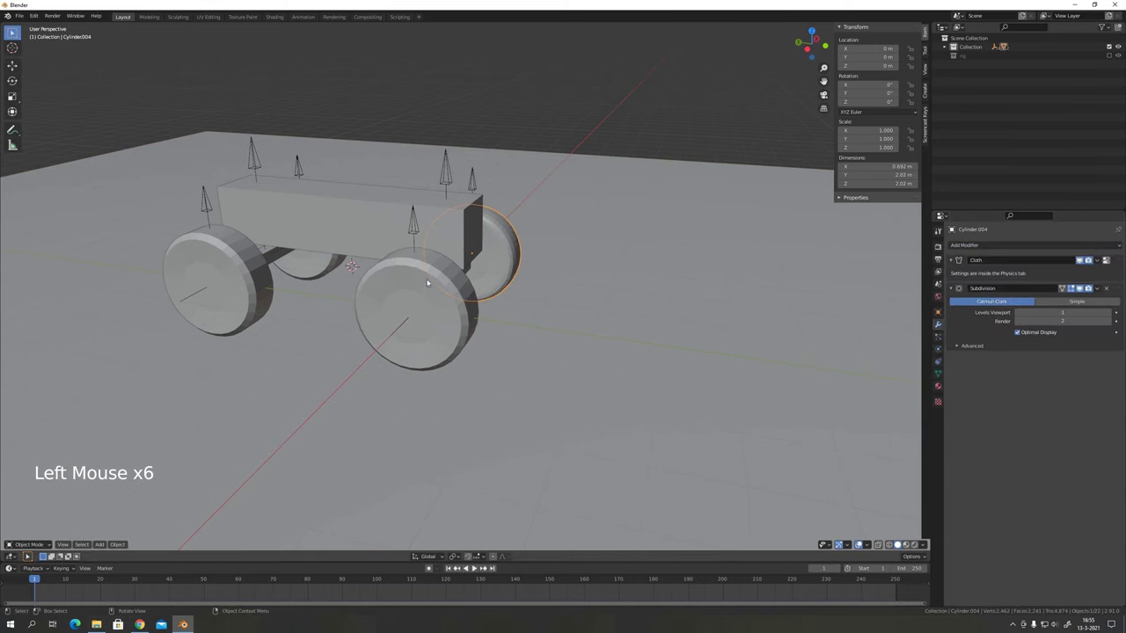
click(430, 269)
click(981, 248)
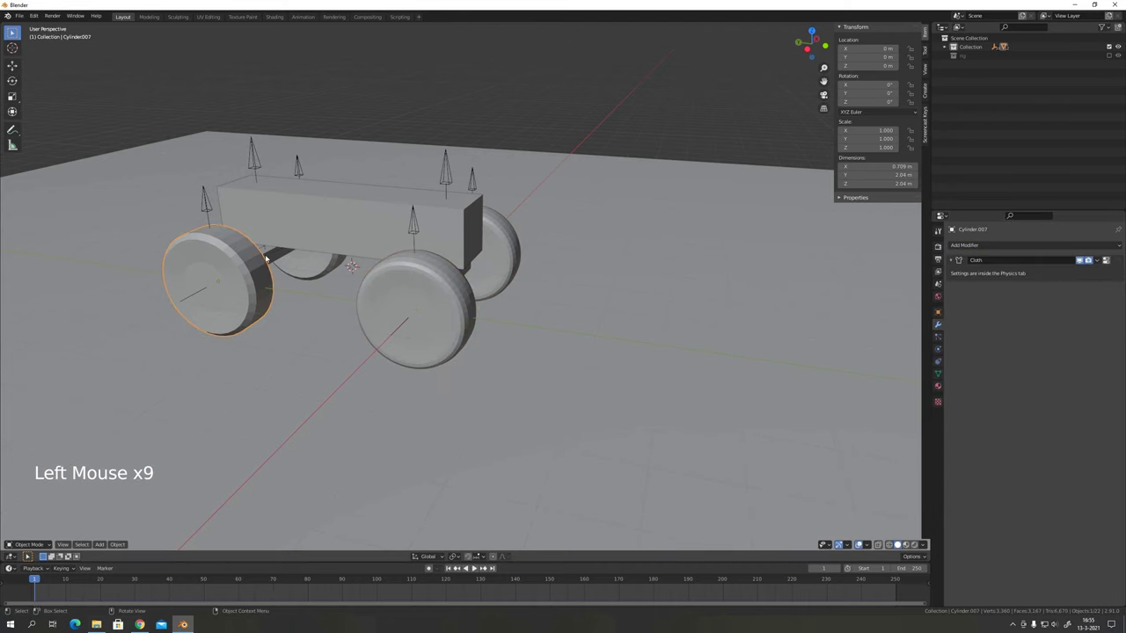
click(980, 244)
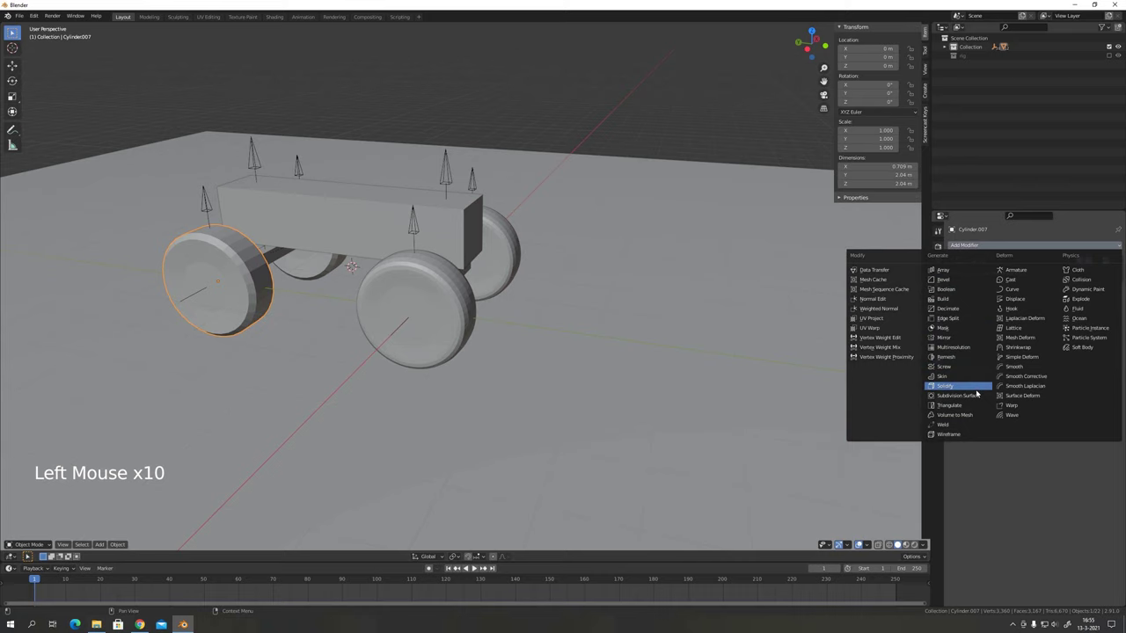
middle_click(952, 227)
click(319, 112)
Add a Subdivision Surface to the front tire Cylinder.009 and play back the simulation.
middle_click(300, 138)
scroll(up, 3)
middle_click(466, 271)
middle_click(327, 235)
click(1010, 247)
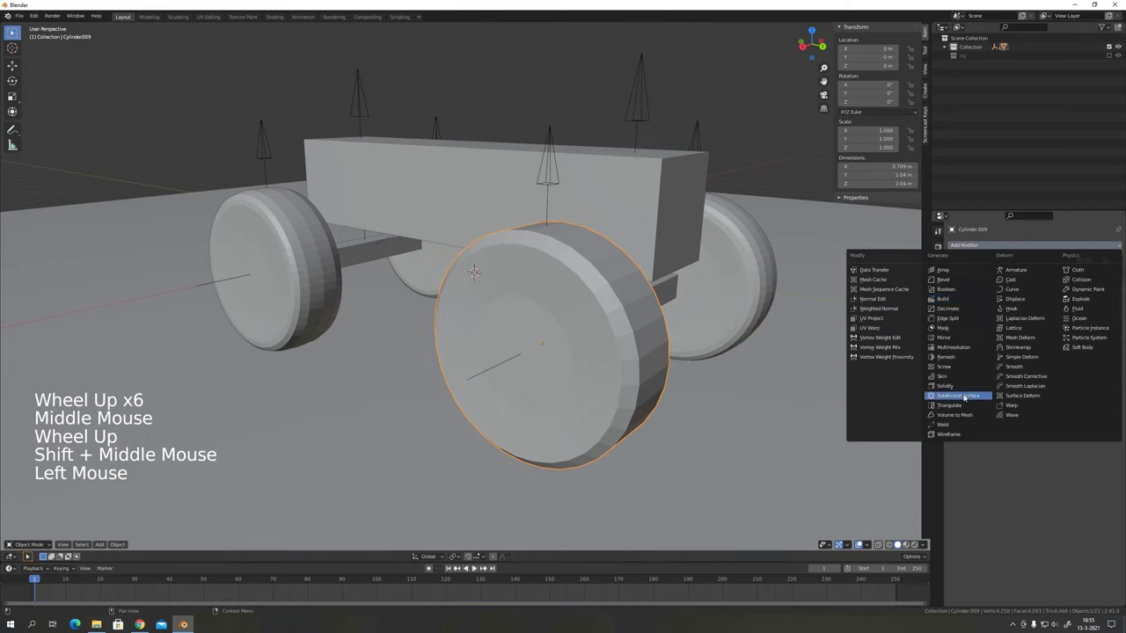
scroll(down, 3)
middle_click(644, 313)
scroll(down, 3)
click(451, 573)
click(478, 570)
middle_click(497, 379)
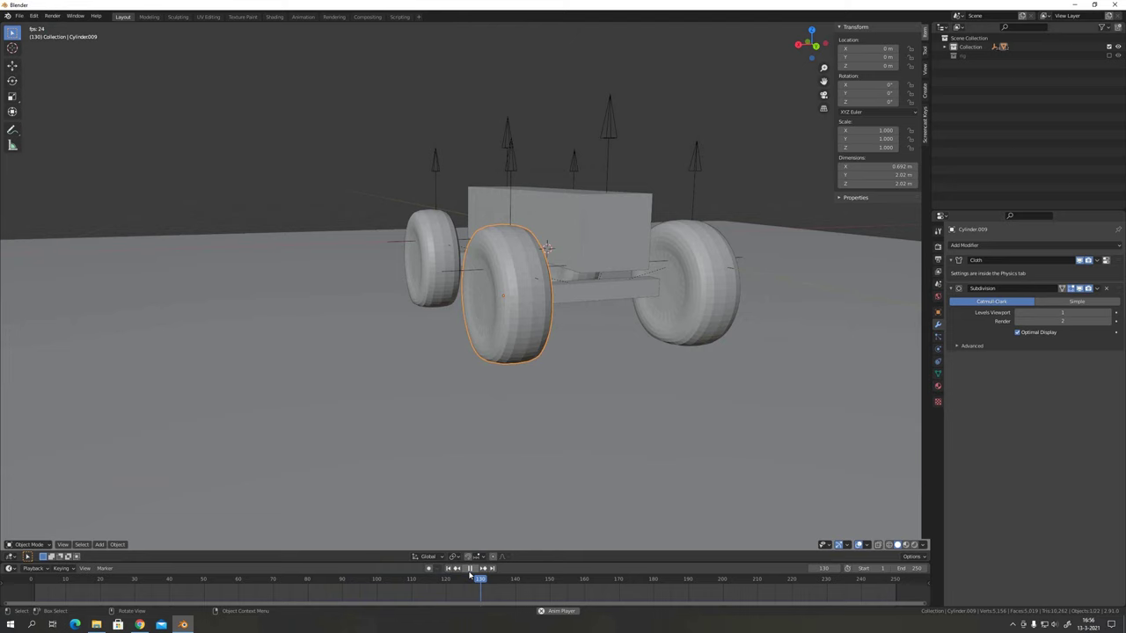
Stop the simulation at frame 1 and show the scene's Rigid Body World settings.
click(470, 571)
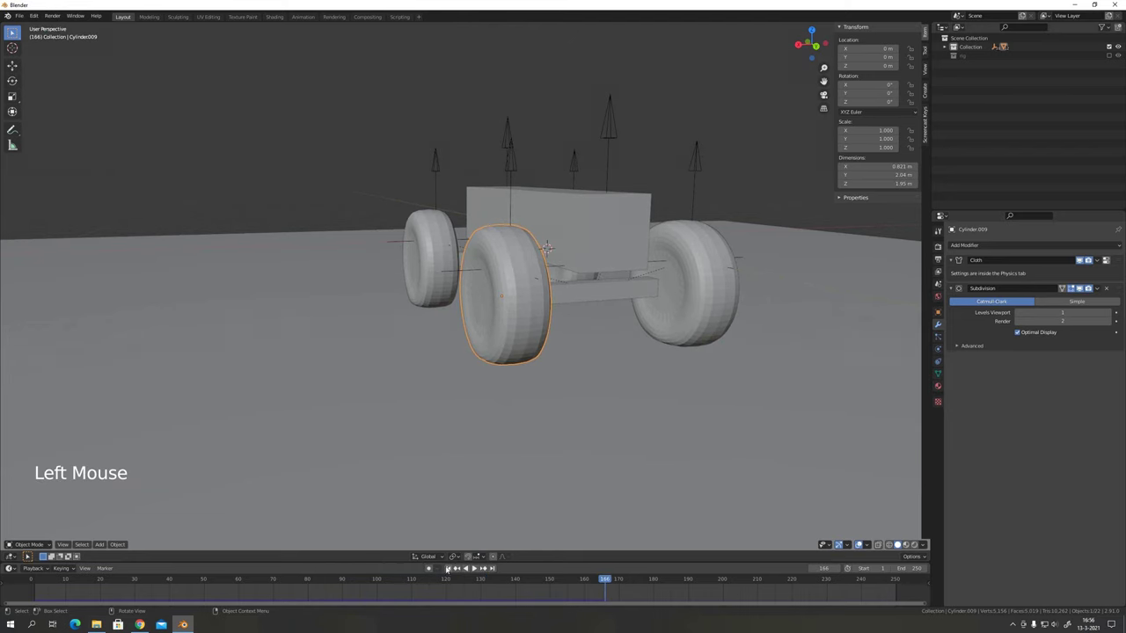
click(448, 570)
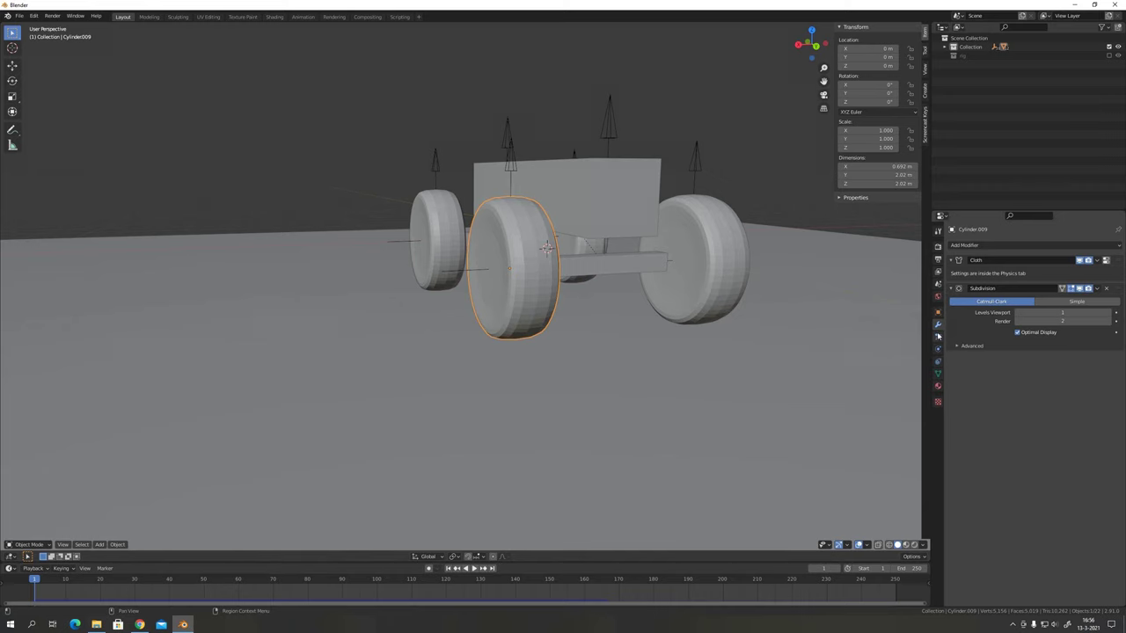
click(940, 283)
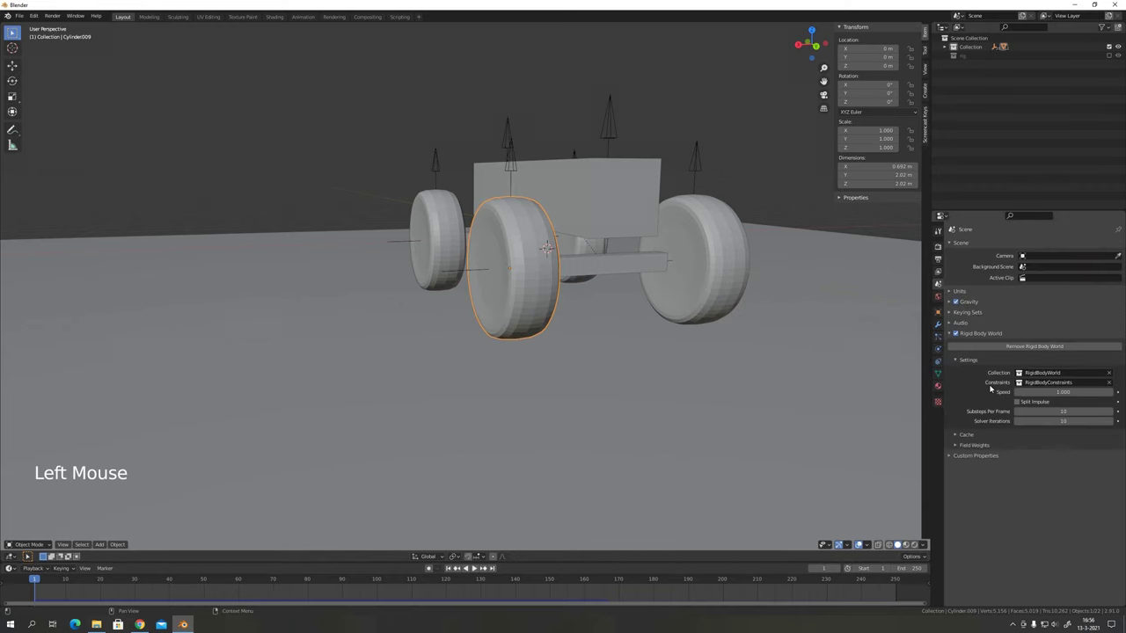
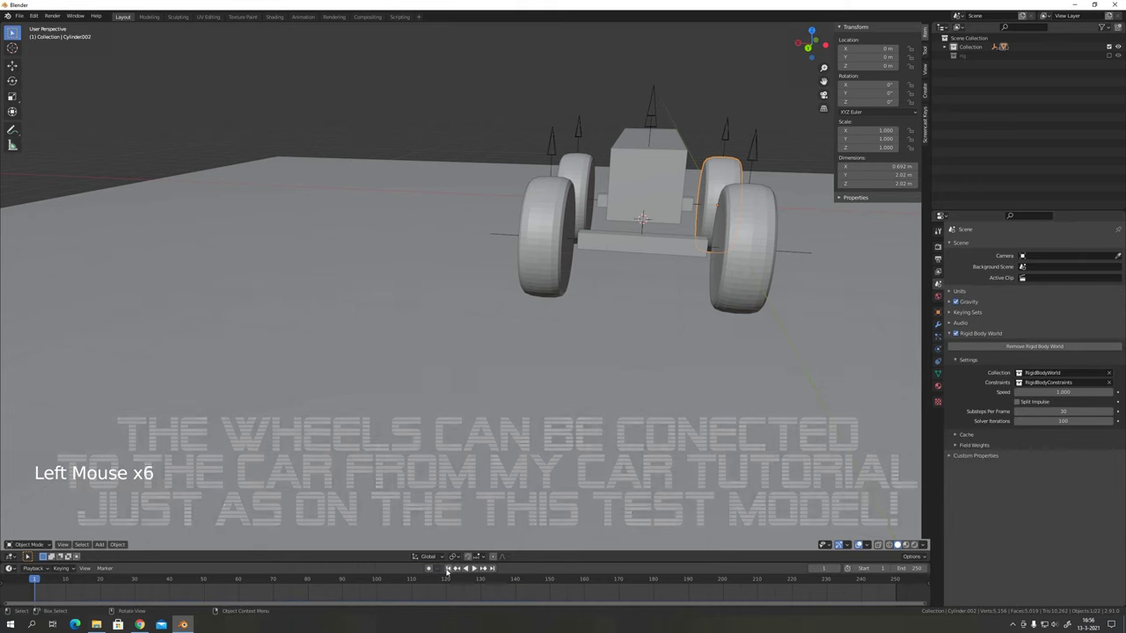
click(476, 569)
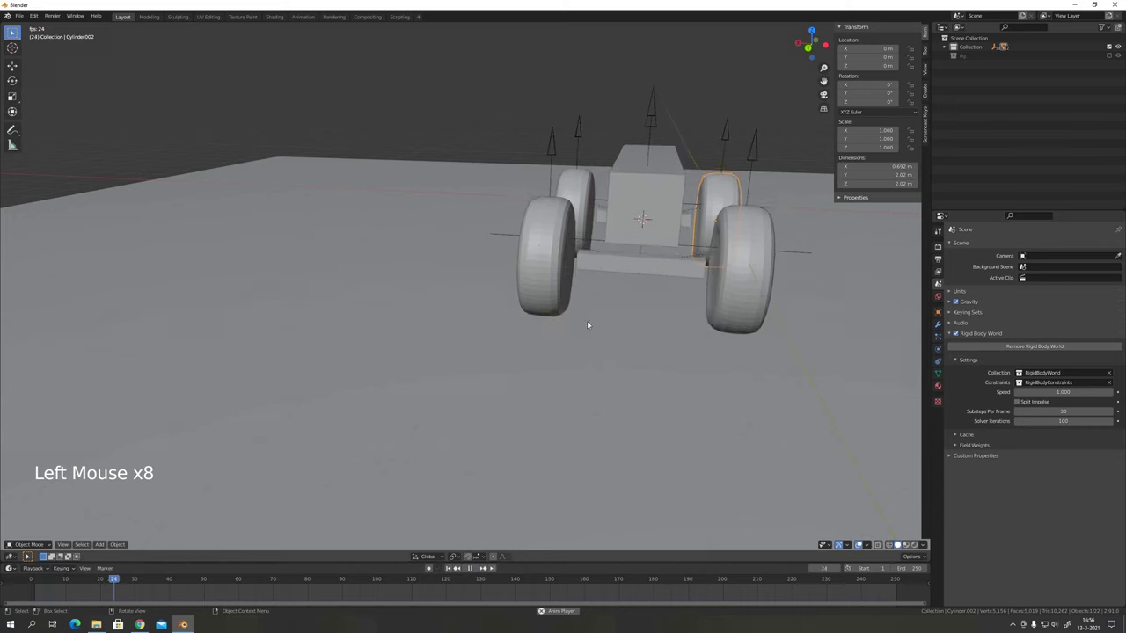
middle_click(589, 323)
scroll(down, 3)
scroll(up, 3)
middle_click(567, 312)
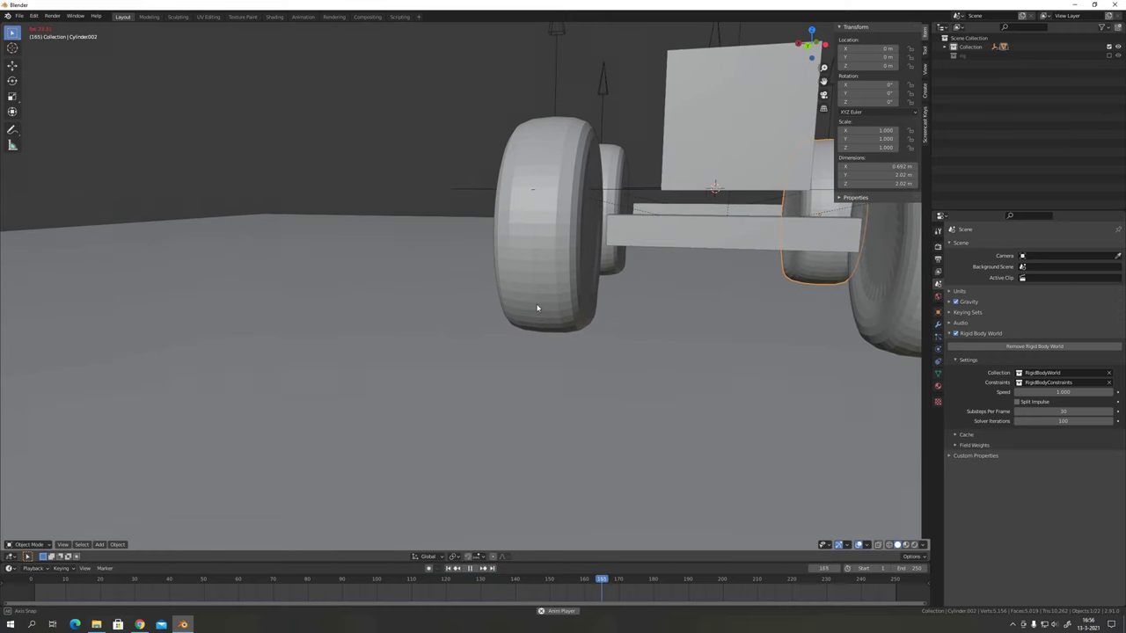
scroll(down, 3)
middle_click(625, 304)
middle_click(506, 324)
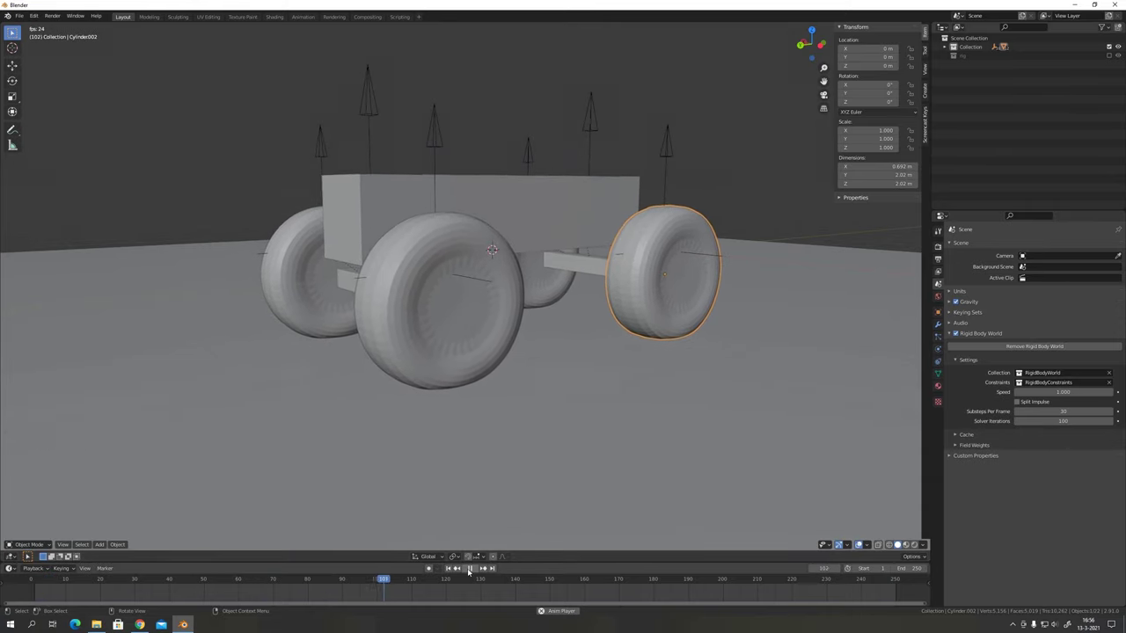
click(470, 569)
click(453, 568)
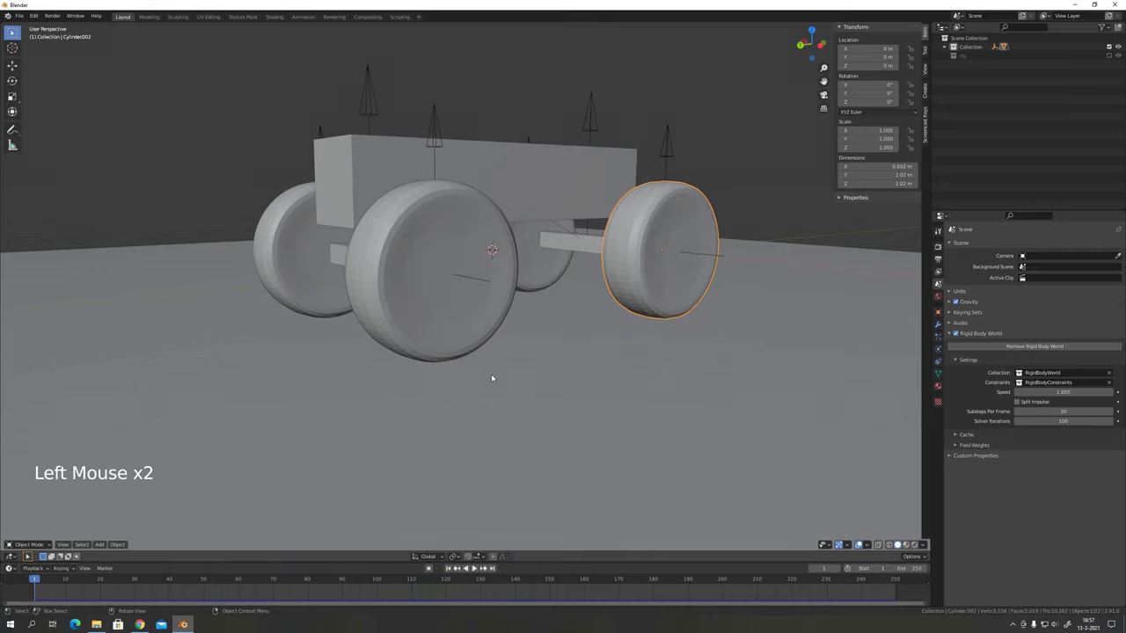